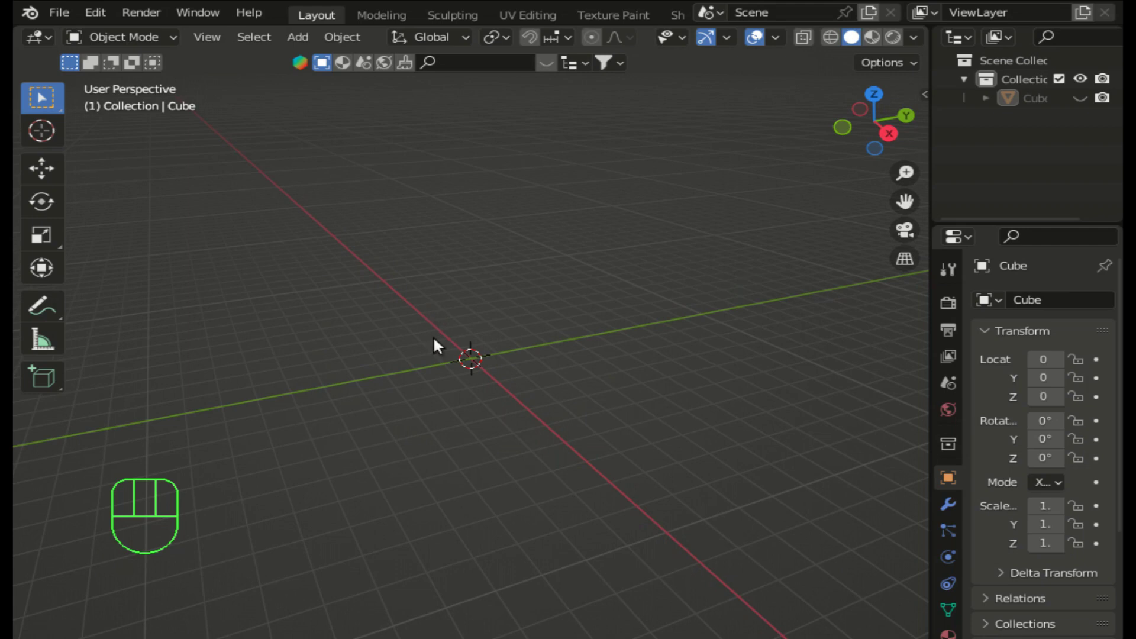
- Place a new cylinder mesh at the world origin with the default cube hidden
scroll("up", 3)
scroll("up", 3)
left_click_drag(308, 41, 515, 161)
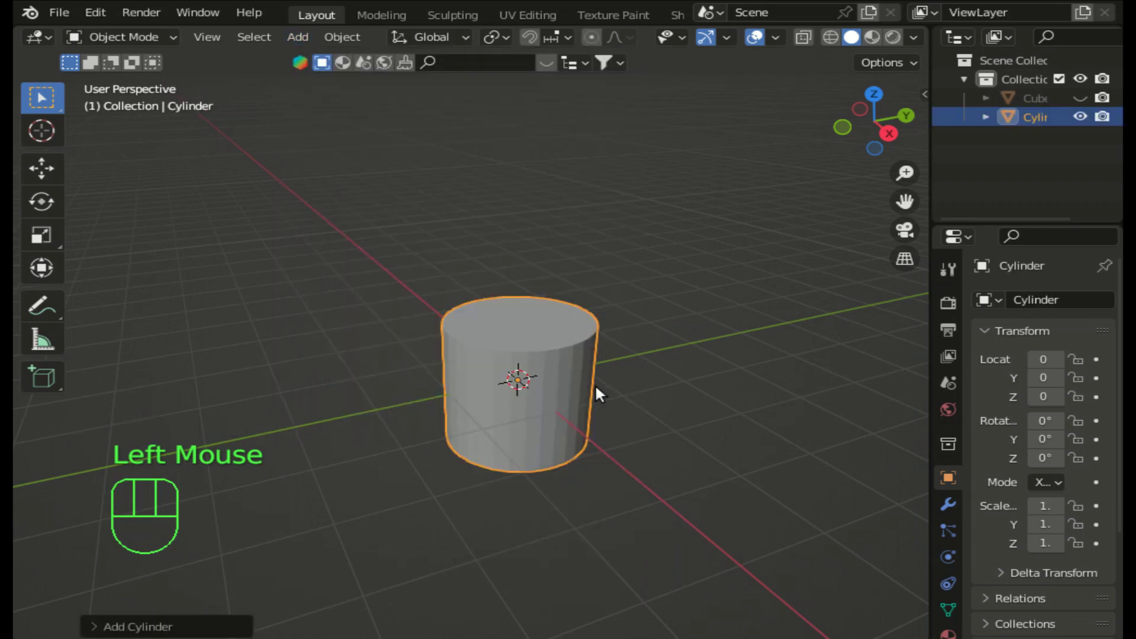
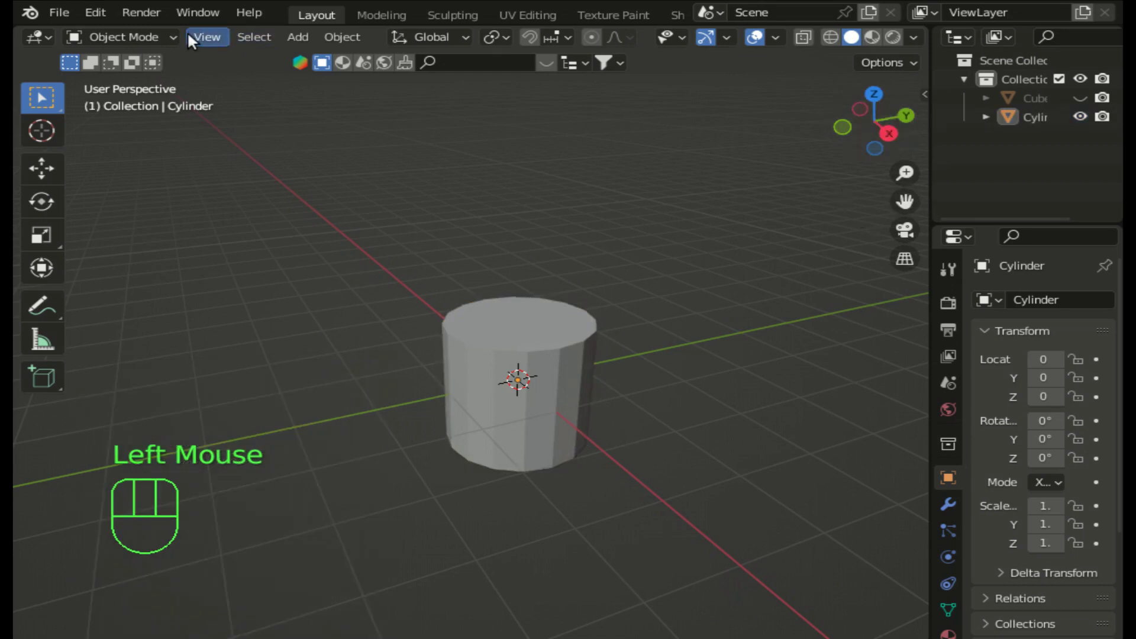
- Delete the cylinder's bottom cap face so the tube is open underneath
left_click_drag(160, 43, 157, 86)
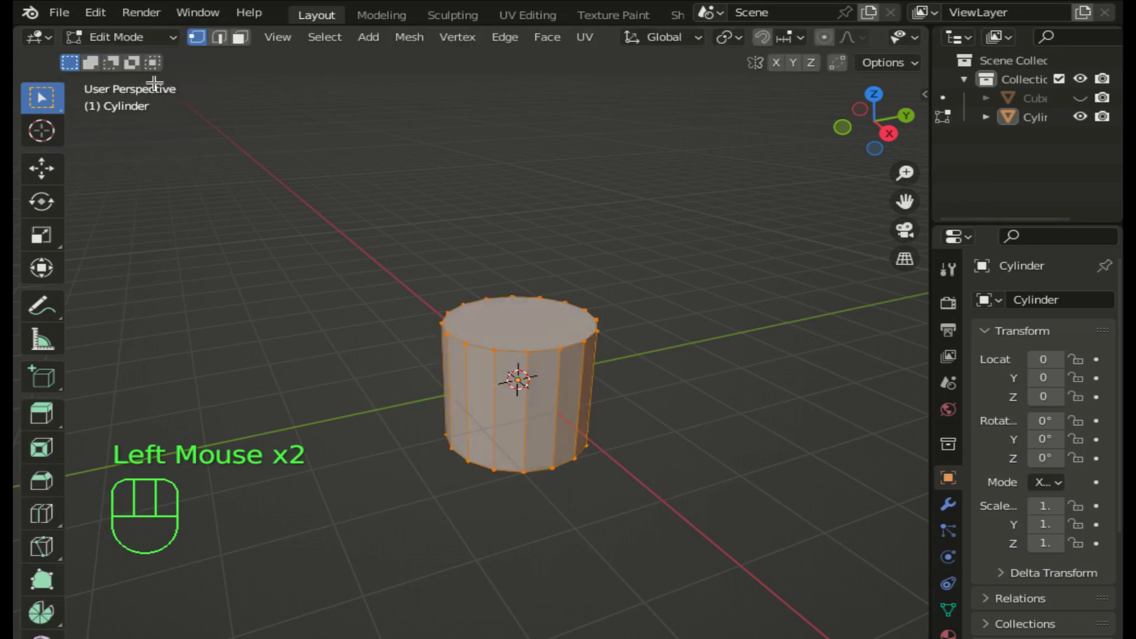
left_click_drag(896, 140, 780, 122)
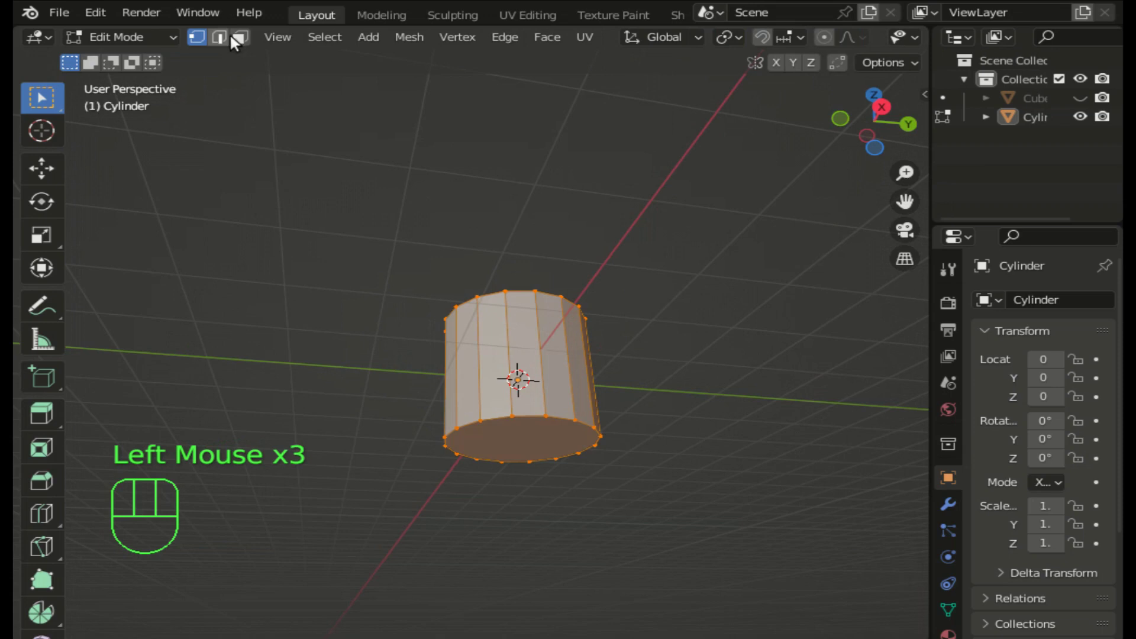
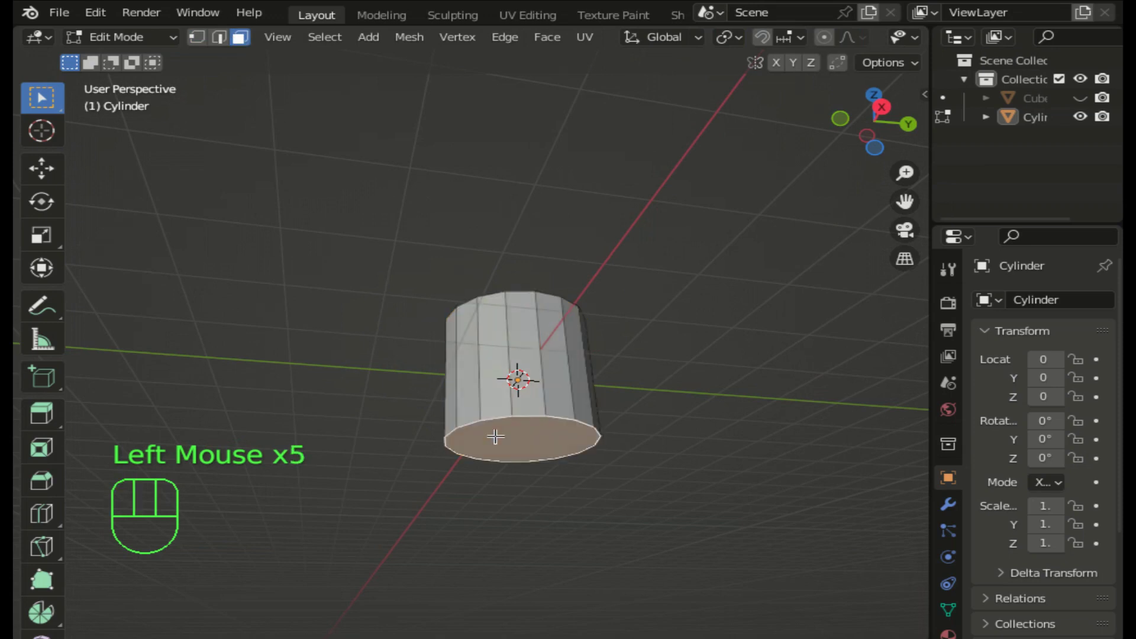
key("Delete")
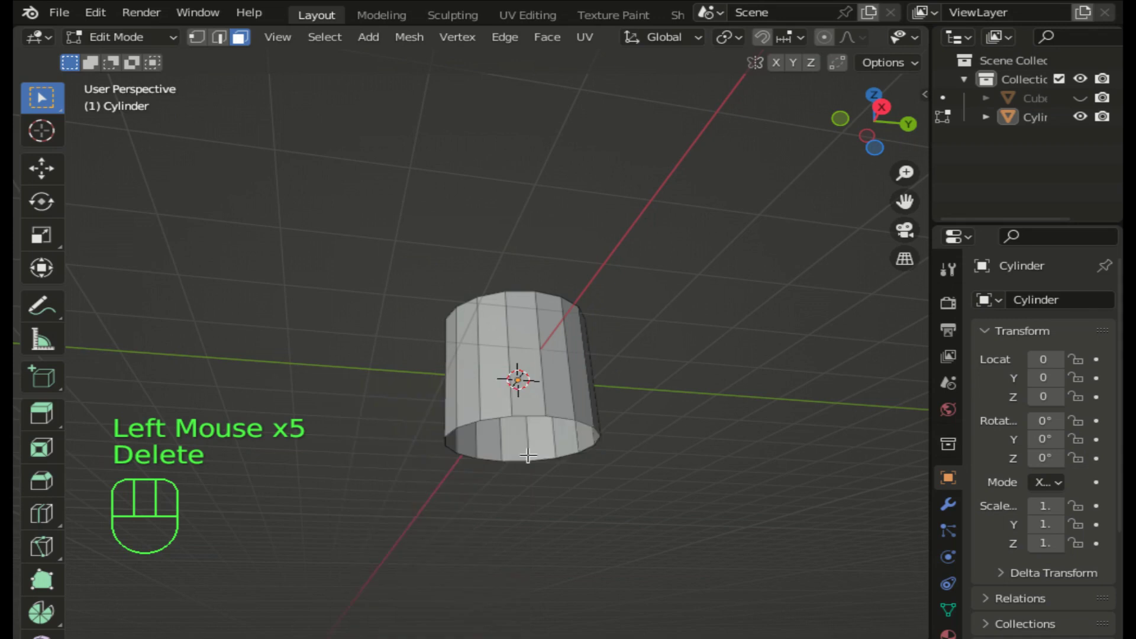
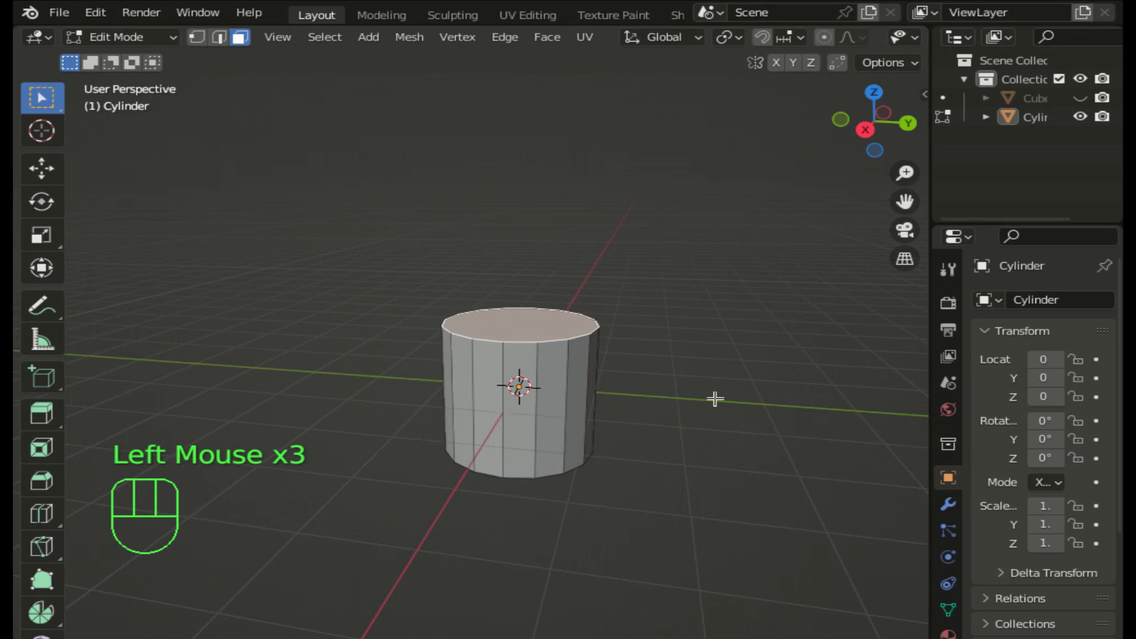
- Bevel the top face with extra segments so it bulges into a rounded dome
key("ctrl+b")
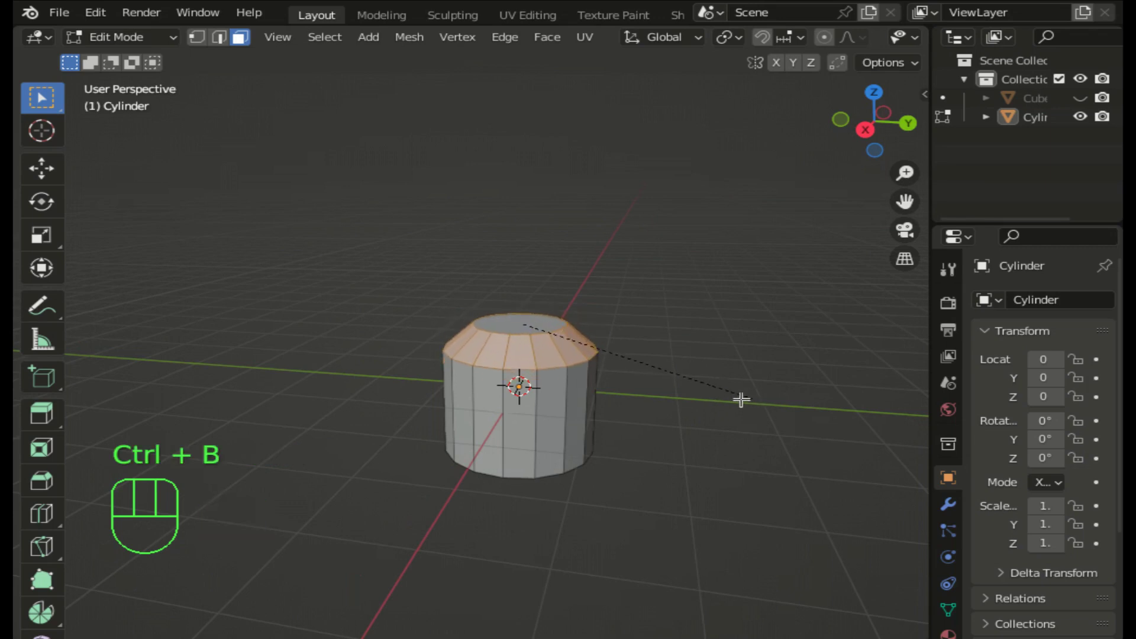
scroll("up", 3)
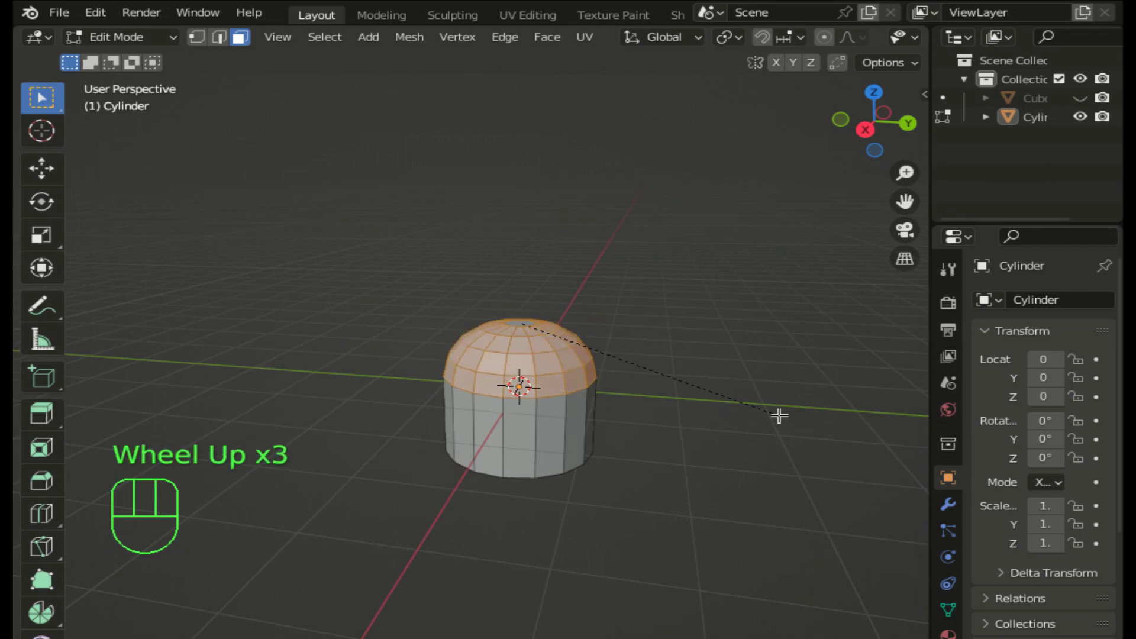
scroll("up", 3)
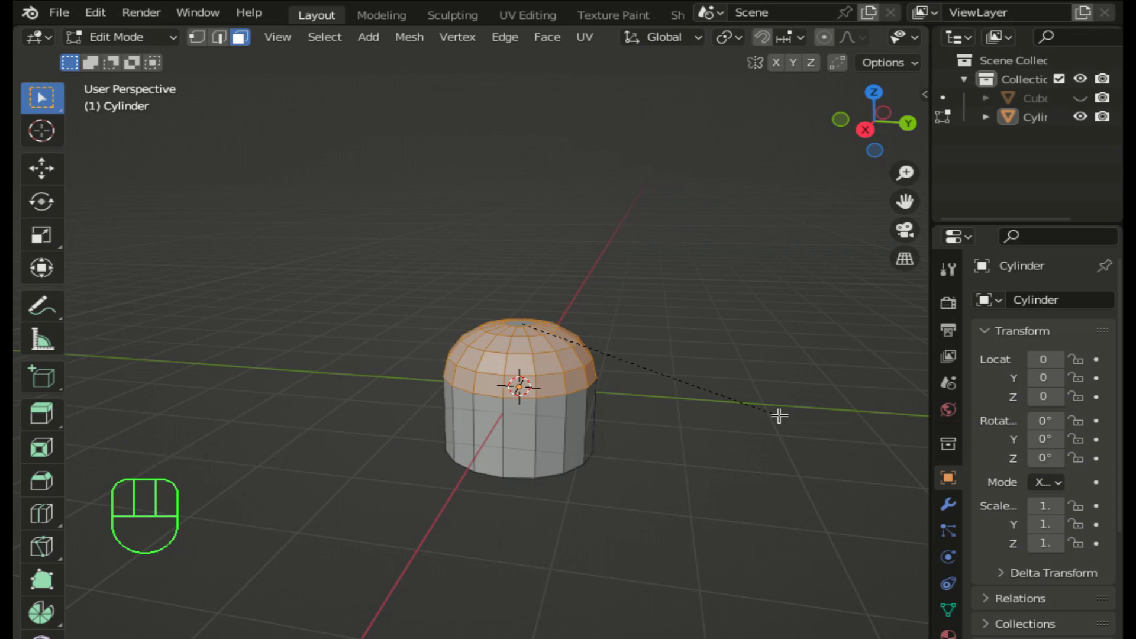
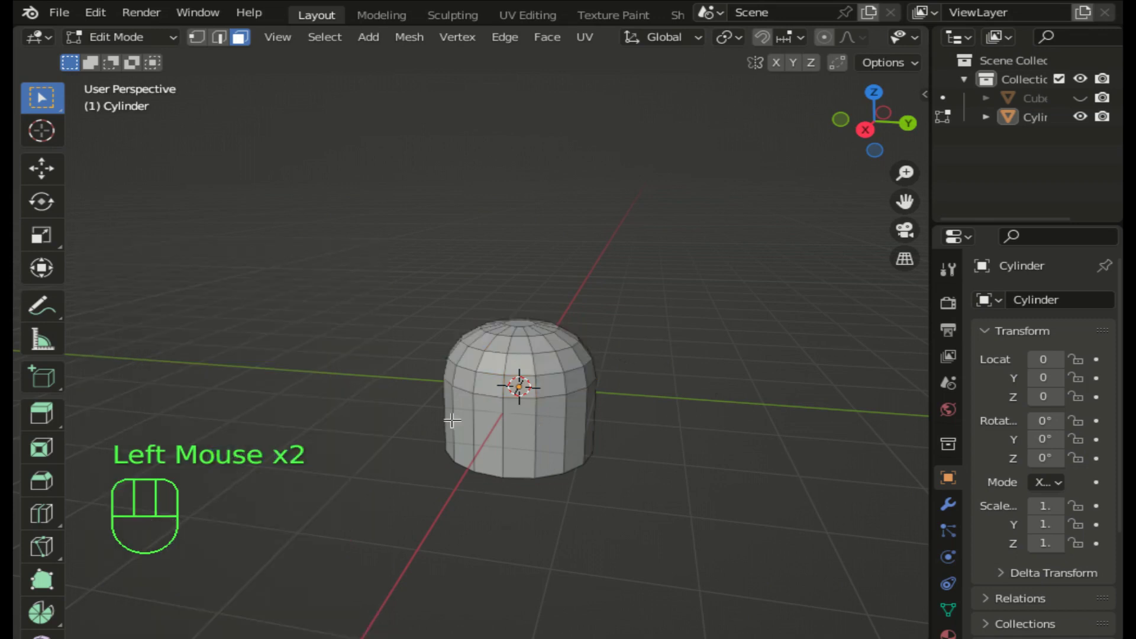
- Add a horizontal loop cut and view the helmet from the side with X-ray on
key("ctrl+r")
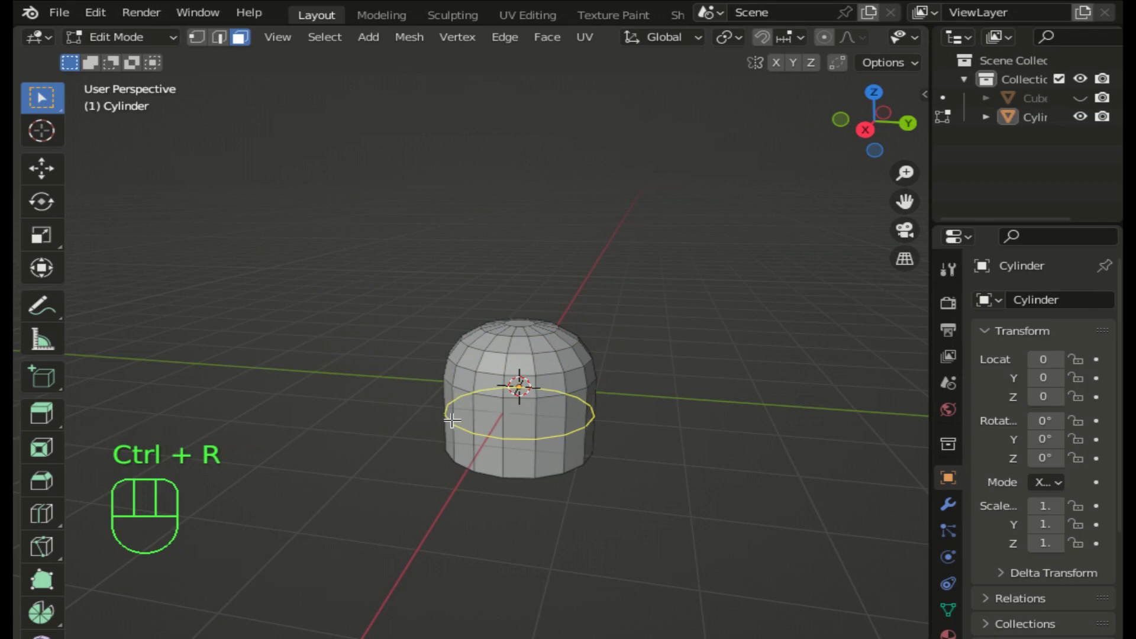
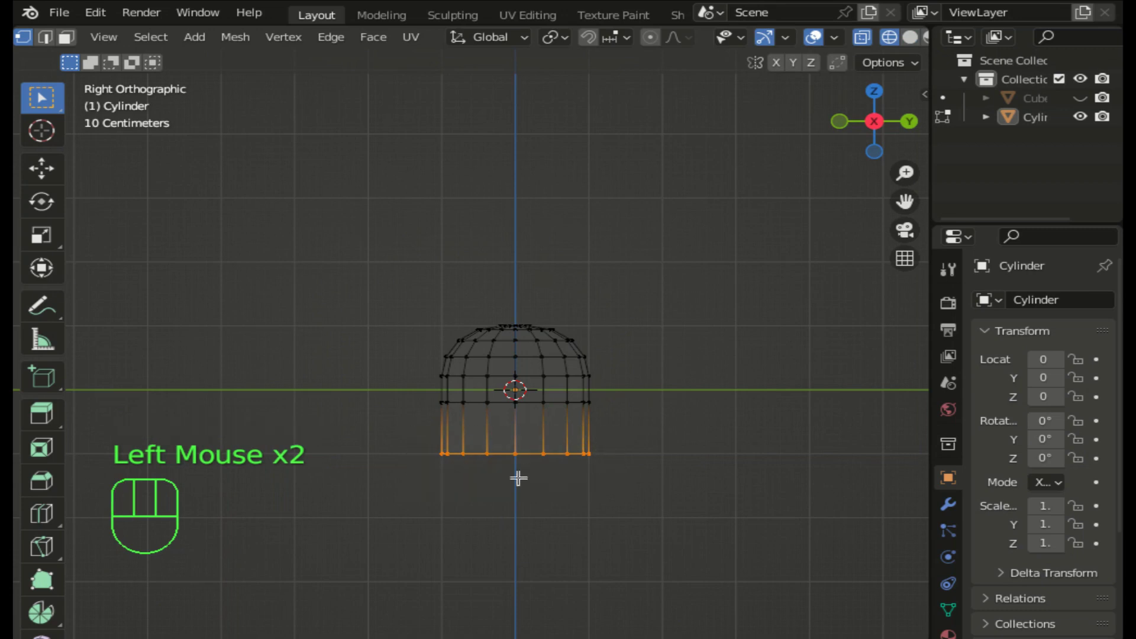
key("g")
key("Up")
key("Up")
key("Up")
key("Up")
- Raise the bottom rim vertices along Z and confirm the new rim height
key("Up")
key("Up")
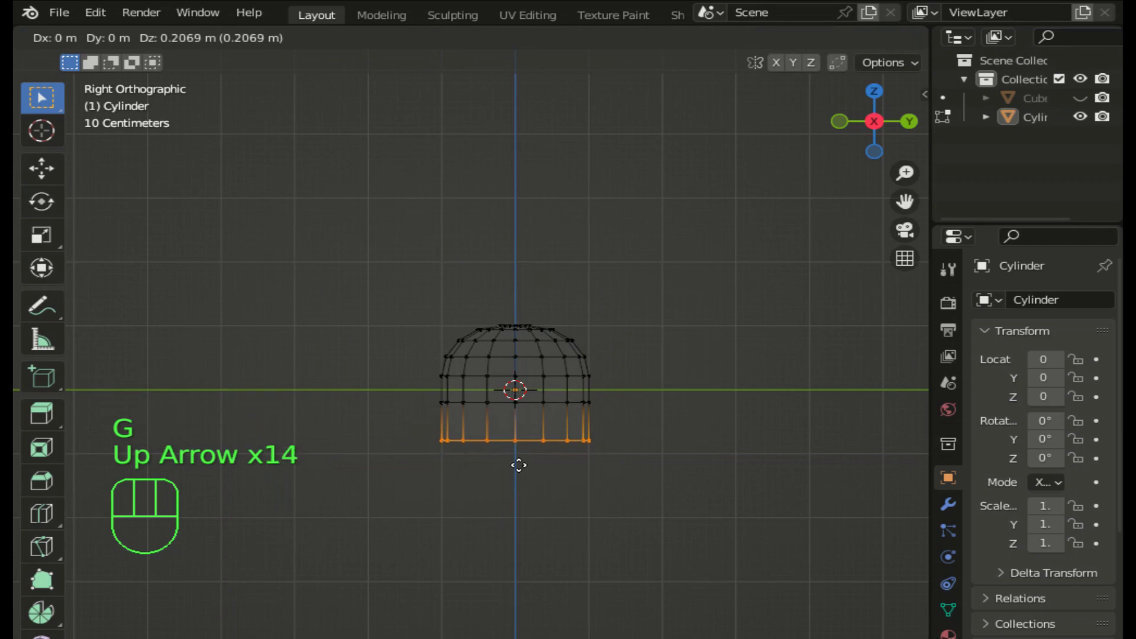
key("Up")
key("Return")
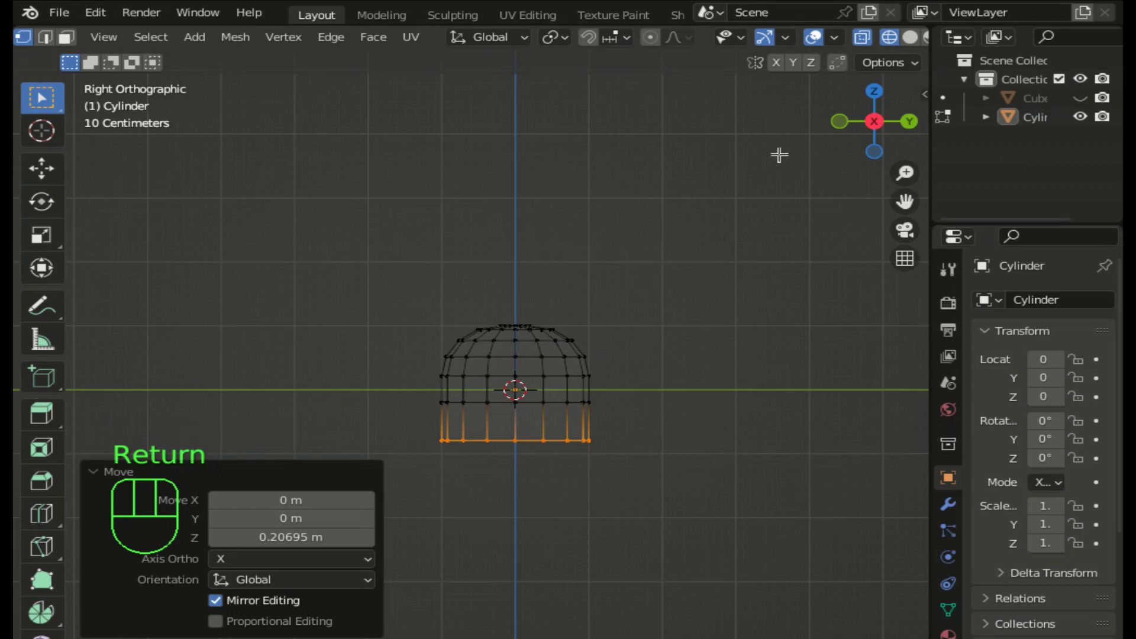
- Delete the lower front faces below the edge loop, leaving a doorway-like opening
left_click(912, 42)
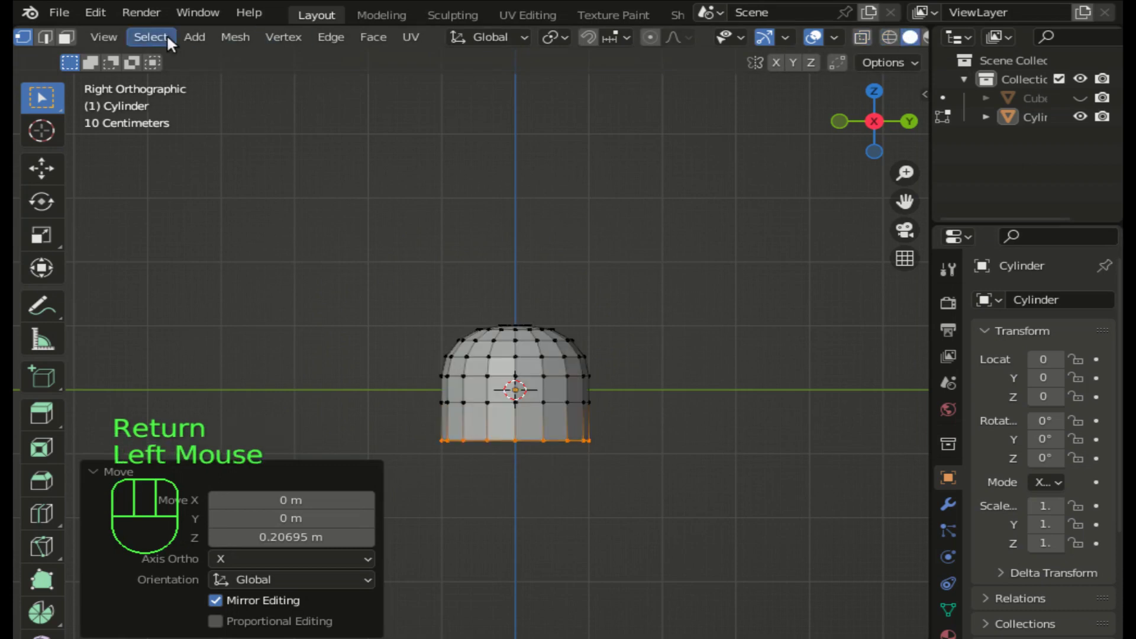
scroll("up", 3)
scroll("up", 3)
left_click(238, 45)
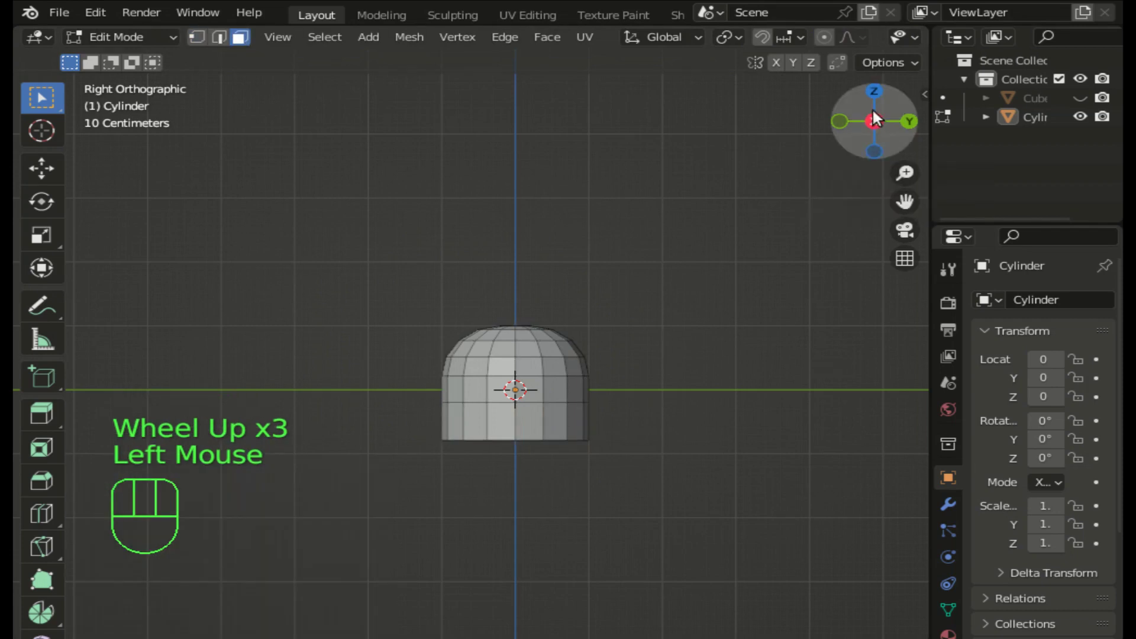
left_click(881, 133)
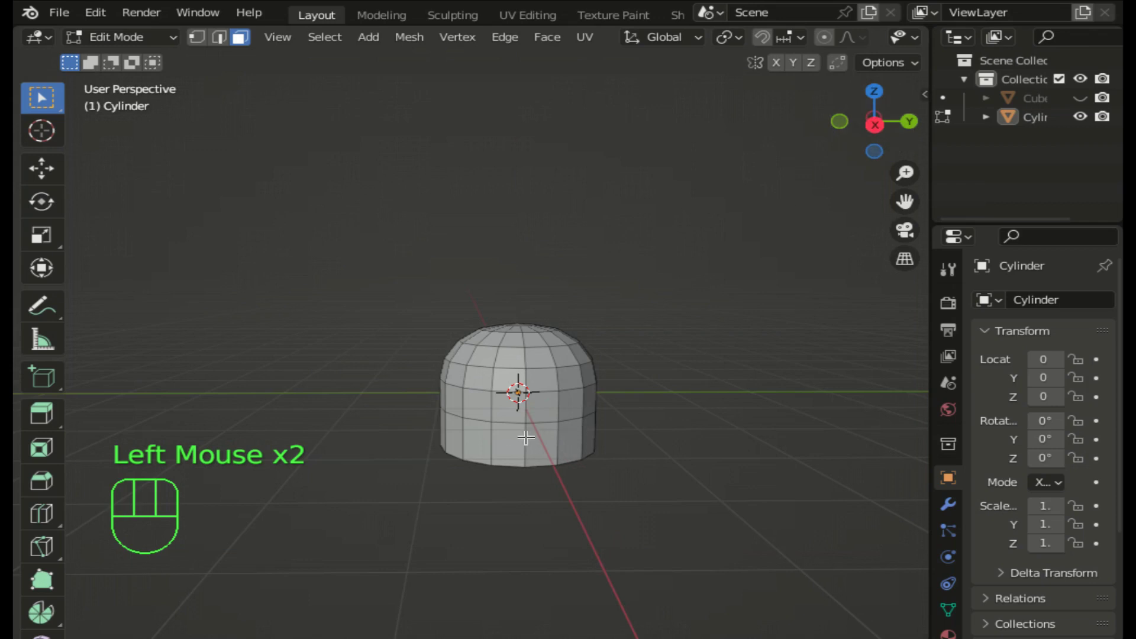
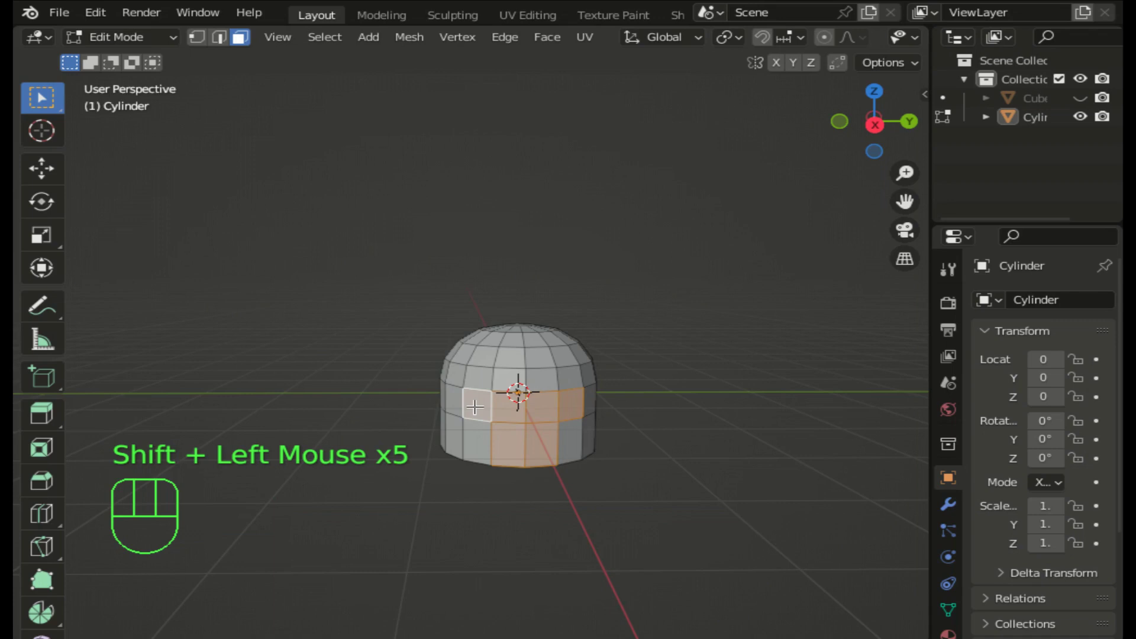
key("Delete")
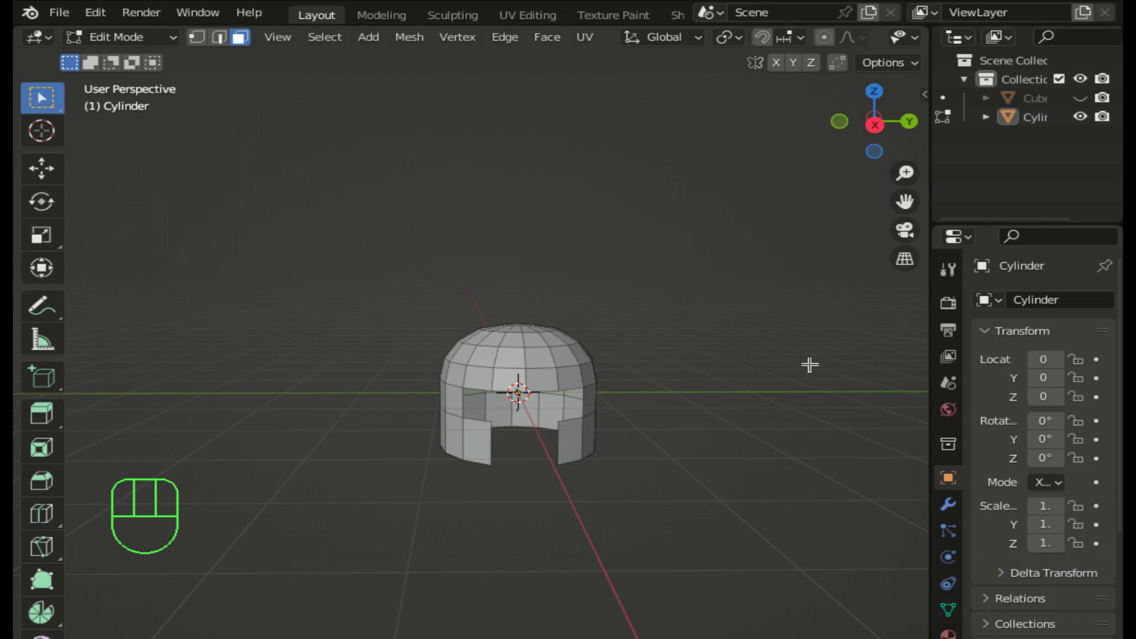
- Duplicate the face band above the opening and separate it into its own object
scroll("up", 3)
left_click(875, 128)
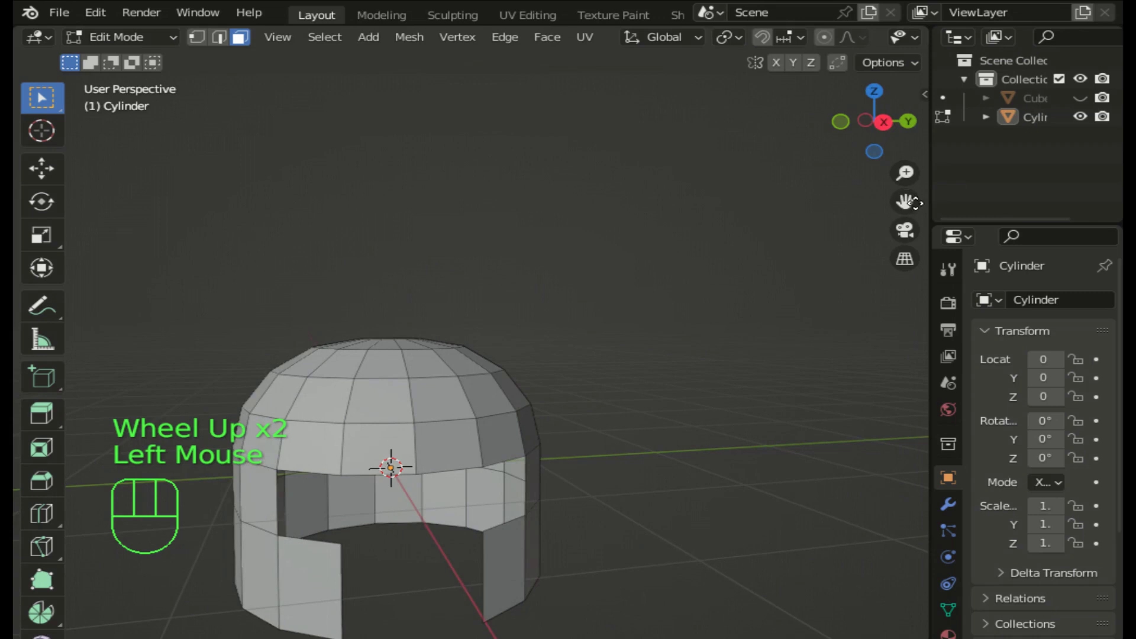
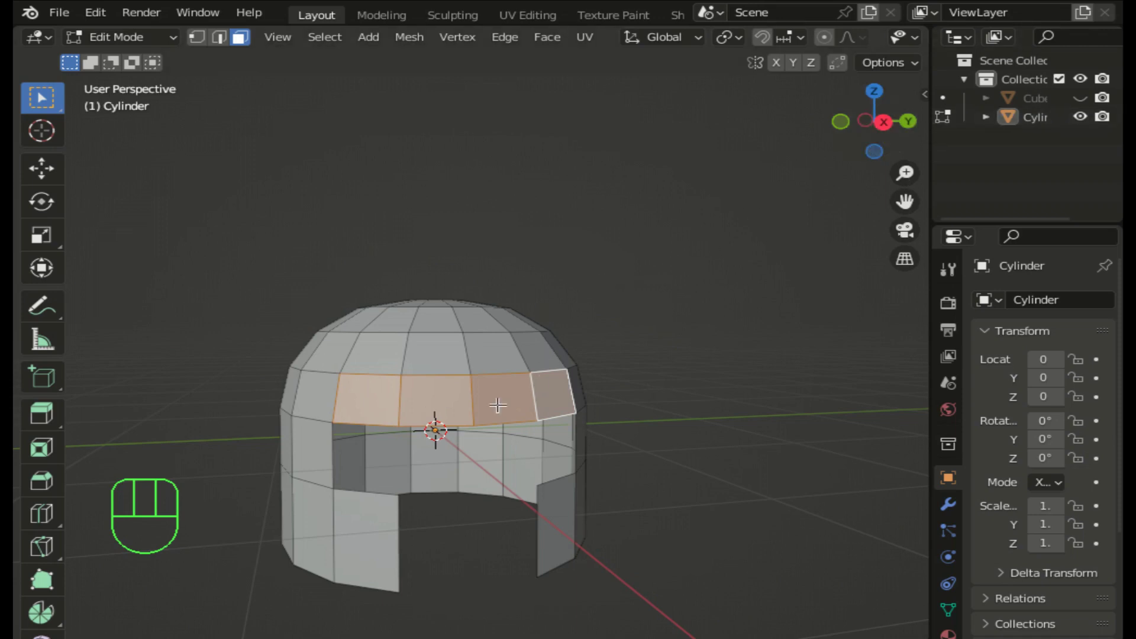
key("shift+d")
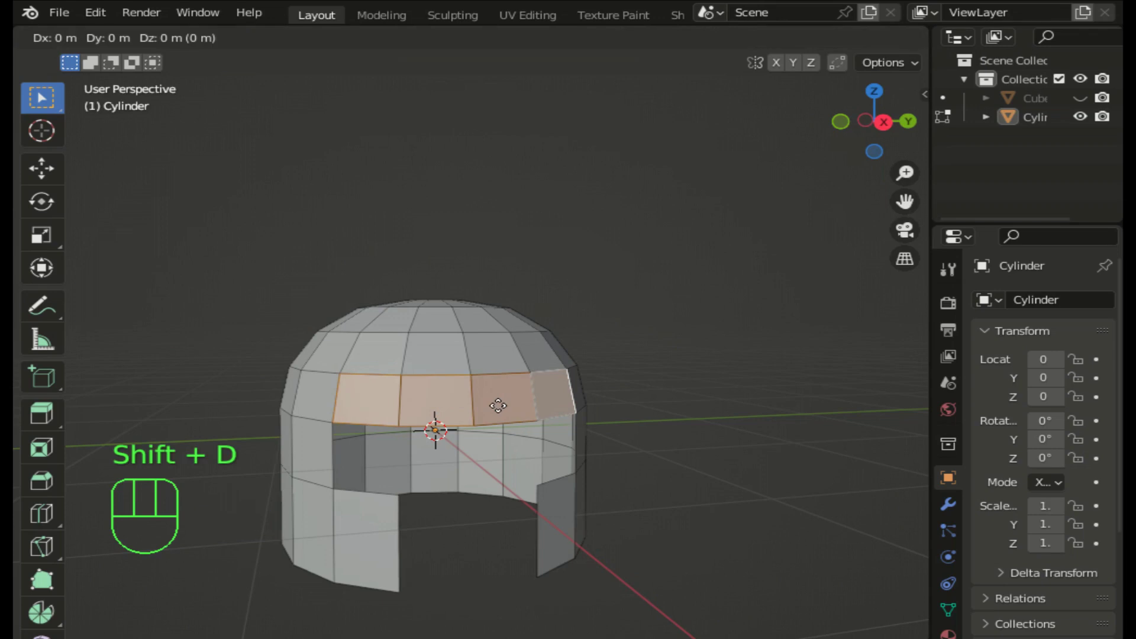
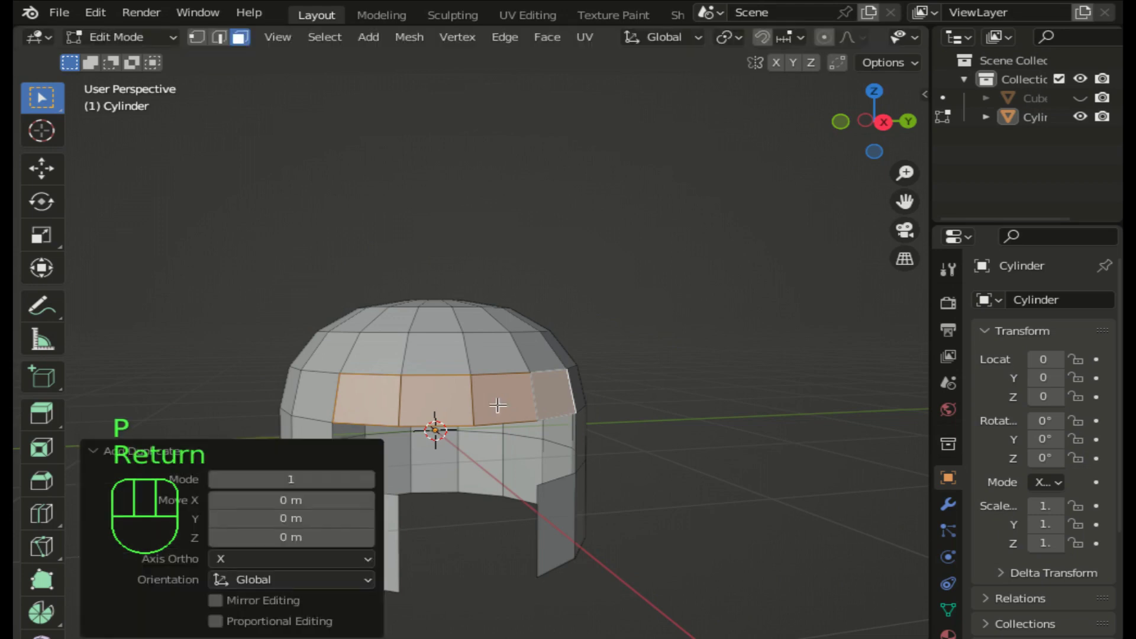
key("p")
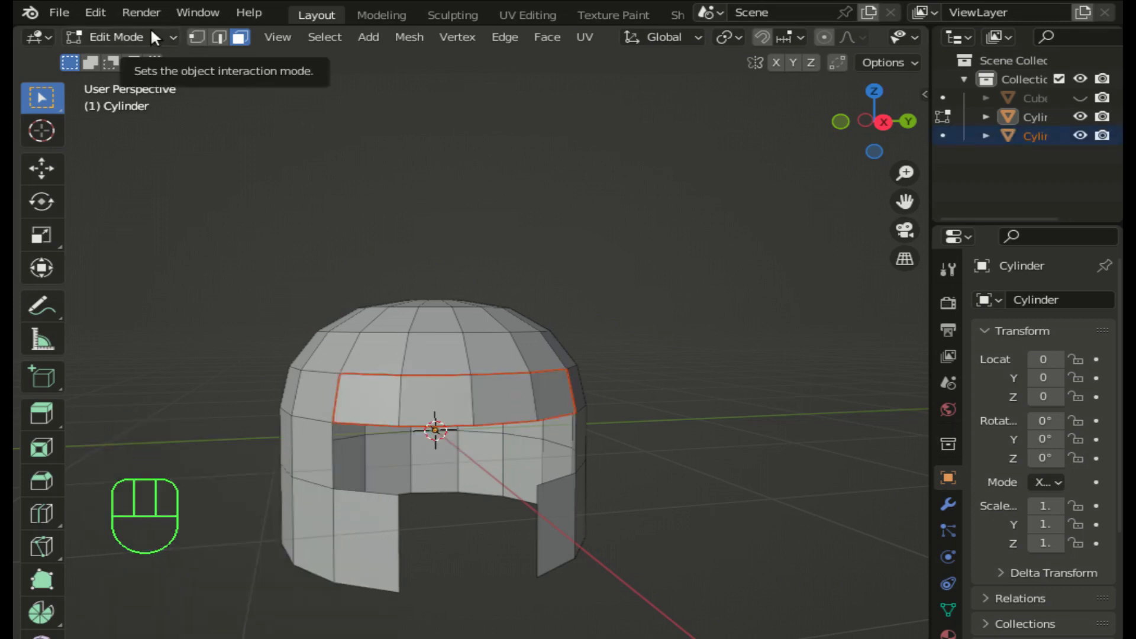
- Return to Object Mode so the separated band Cylinder.001 can be selected
key("Tab")
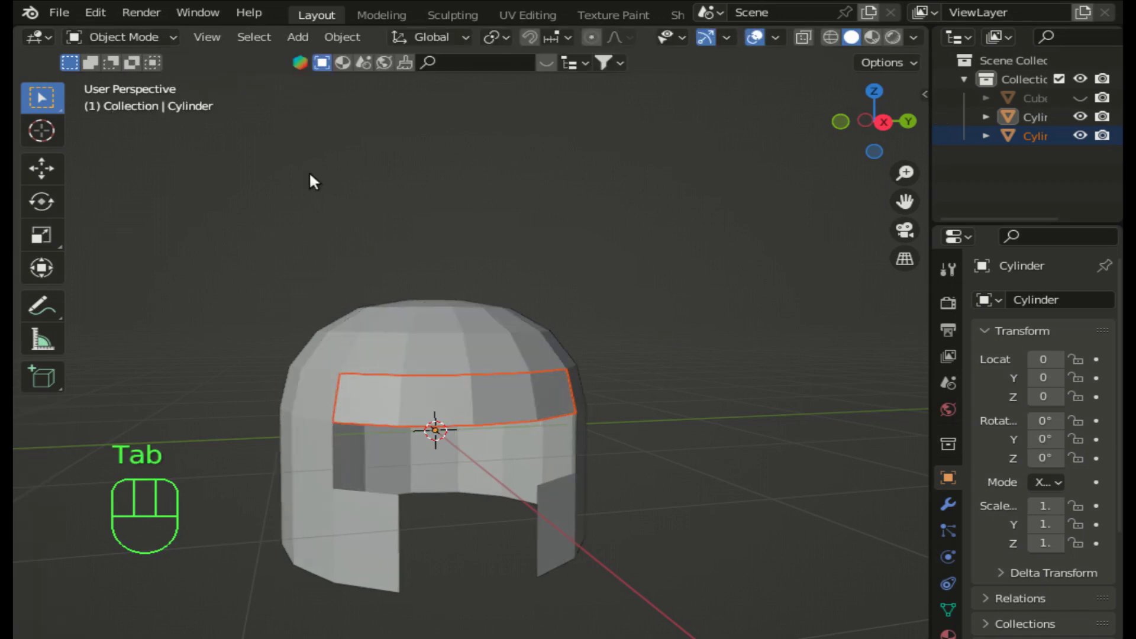
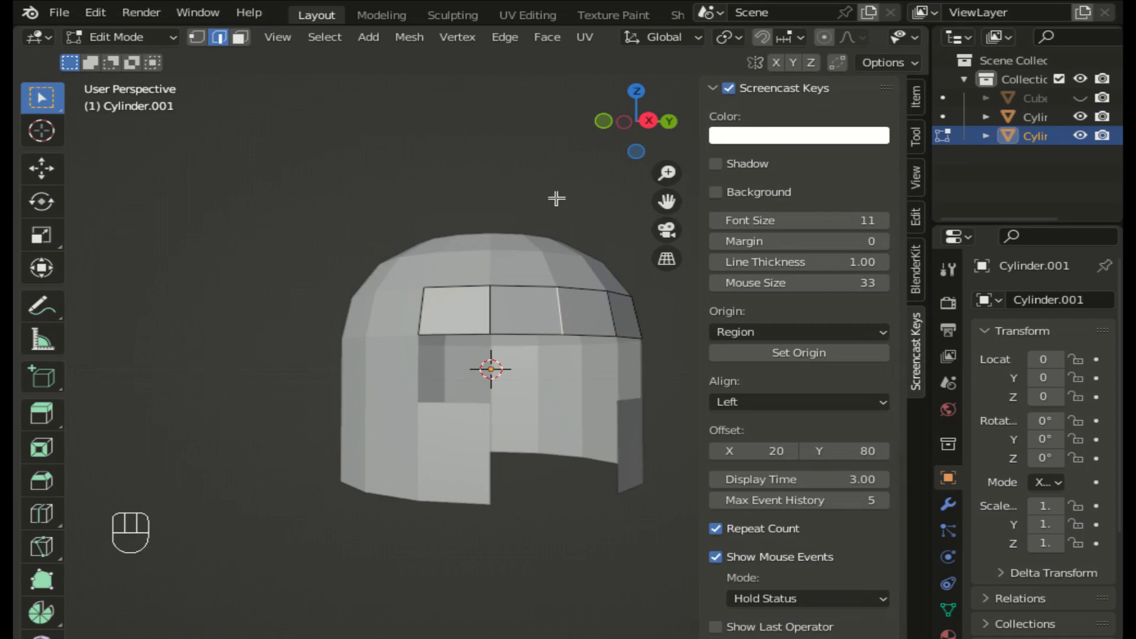
- Make the Screencast Keys overlay green and hide the settings sidebar
left_click_drag(772, 148, 741, 202)
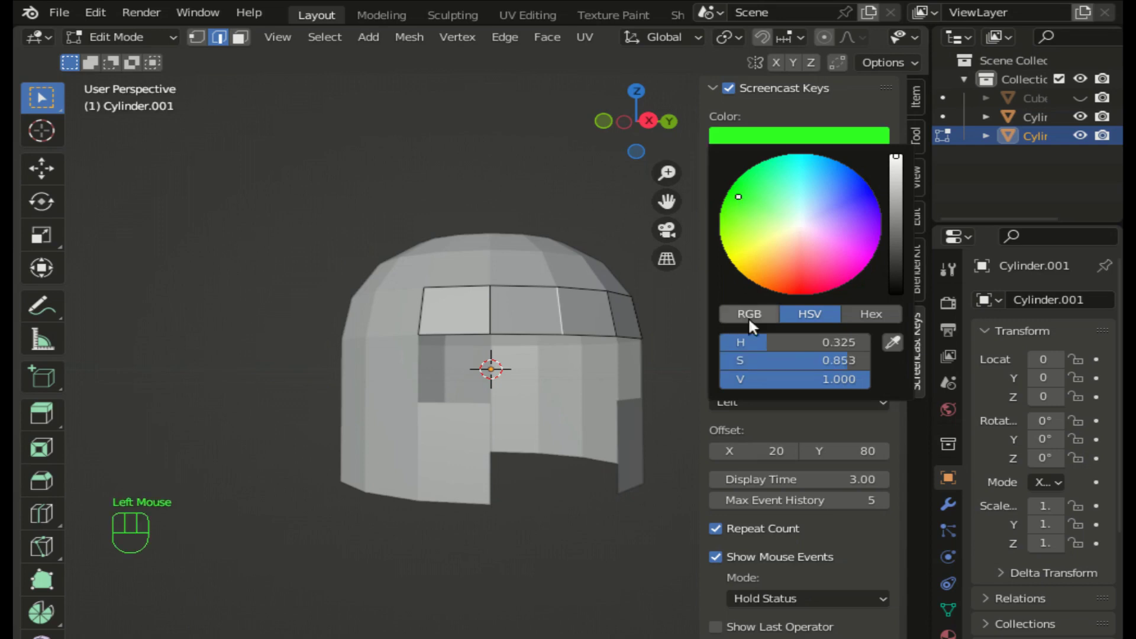
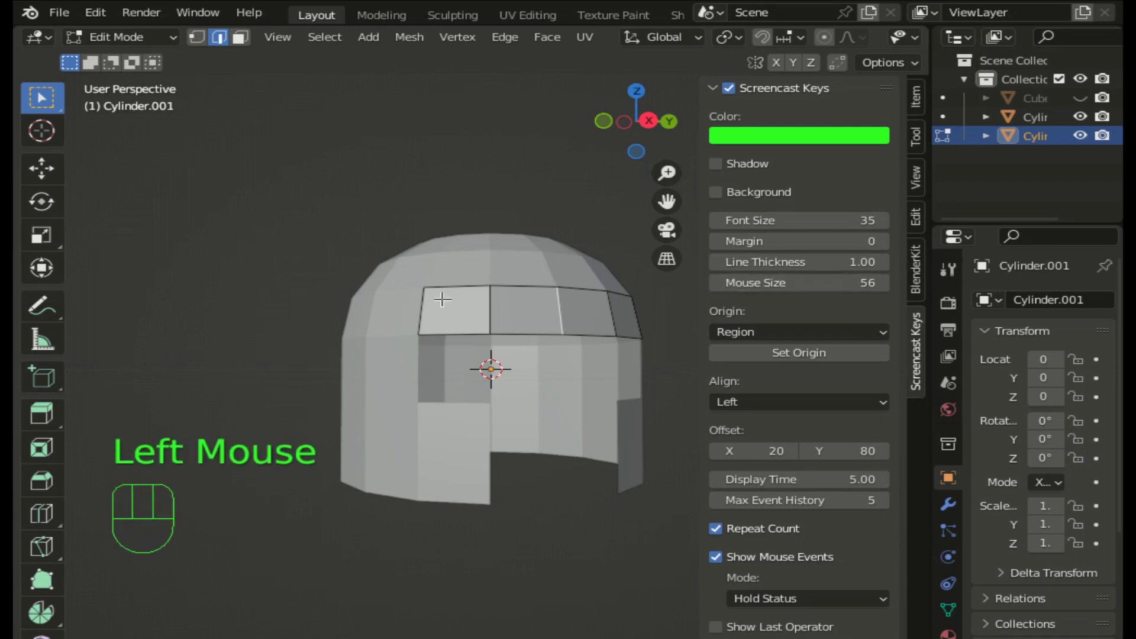
key("t")
key("n")
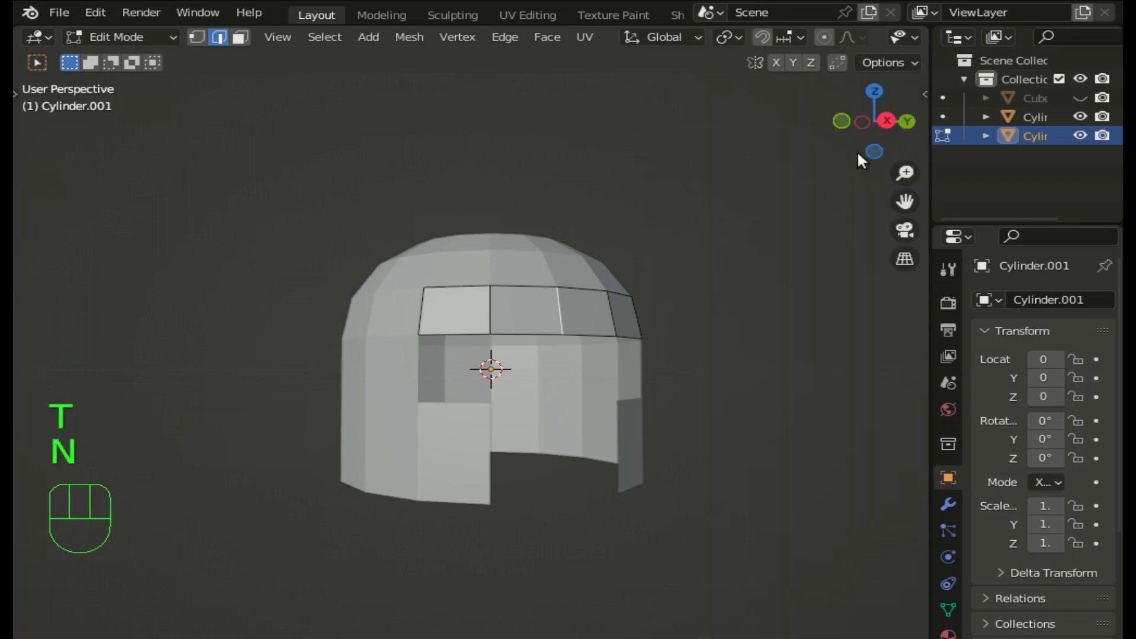
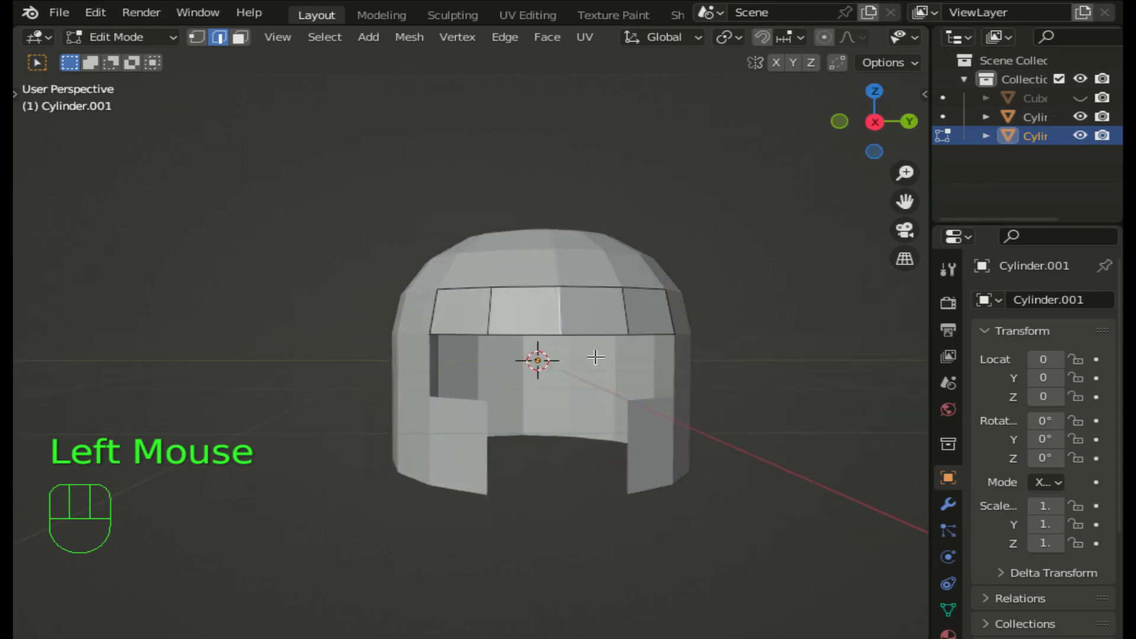
- Begin a bevel transform on the selected faces of the isolated band Cylinder.001
key("ctrl+b")
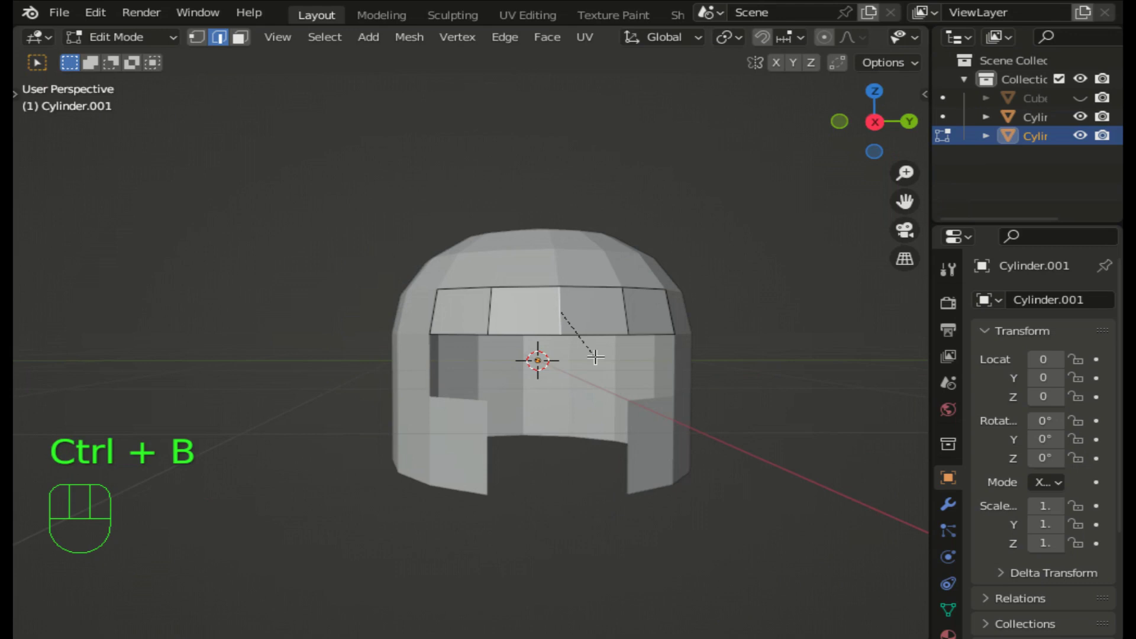
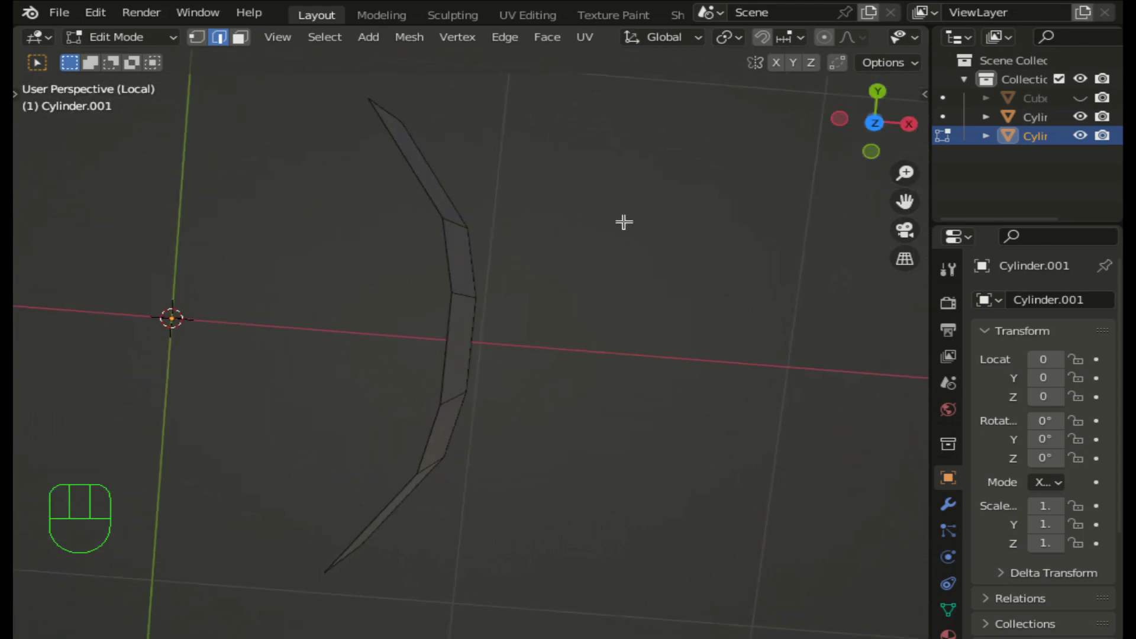
left_click(873, 127)
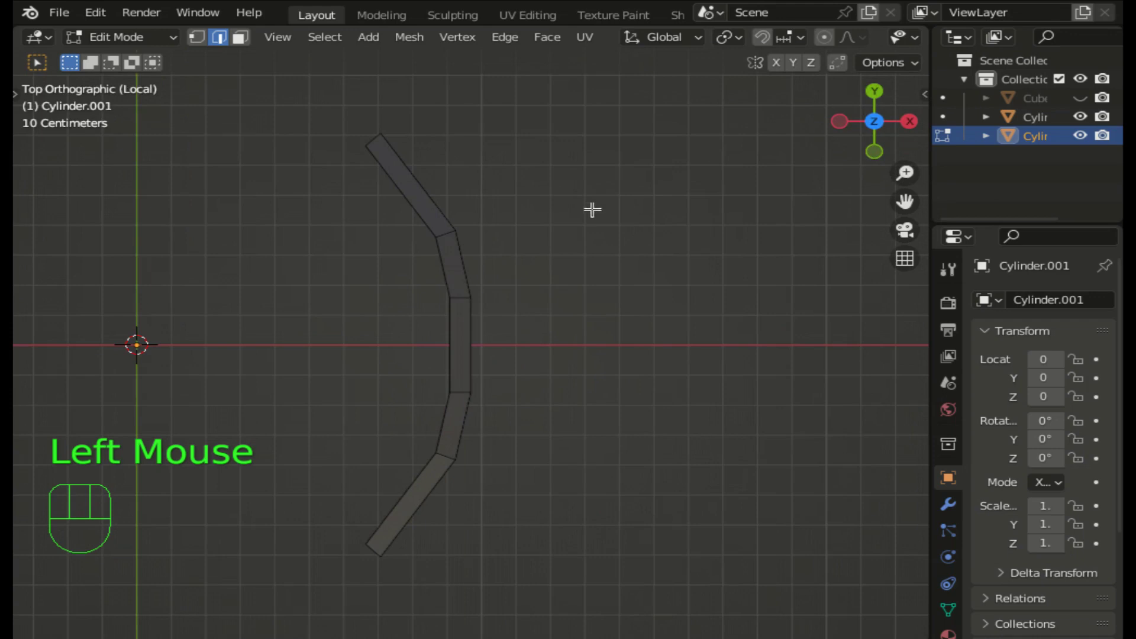
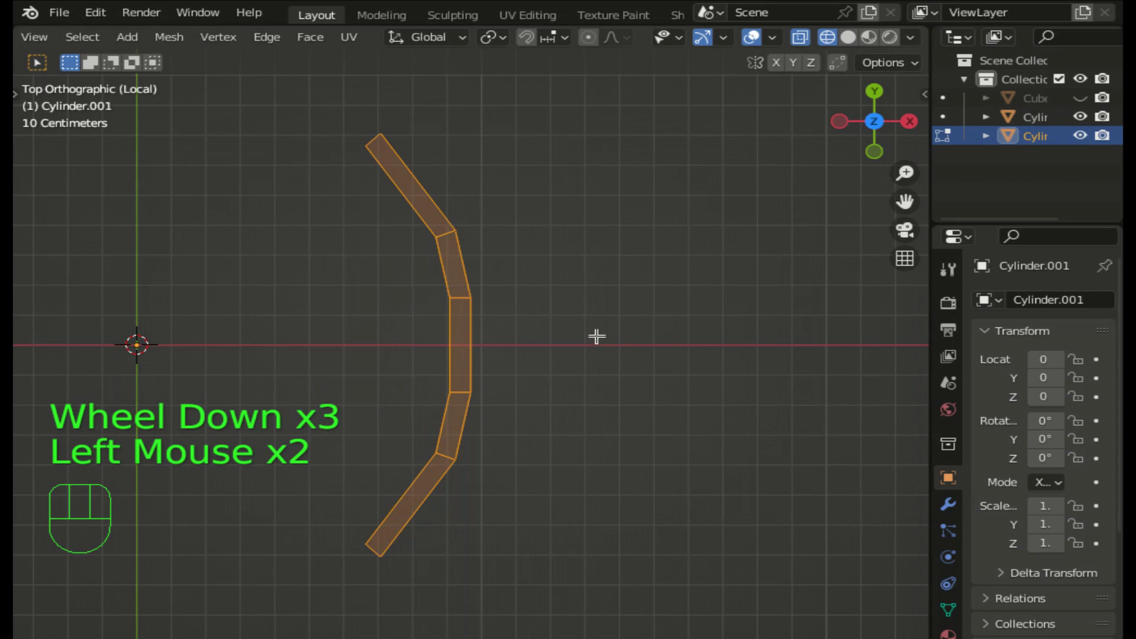
key("e")
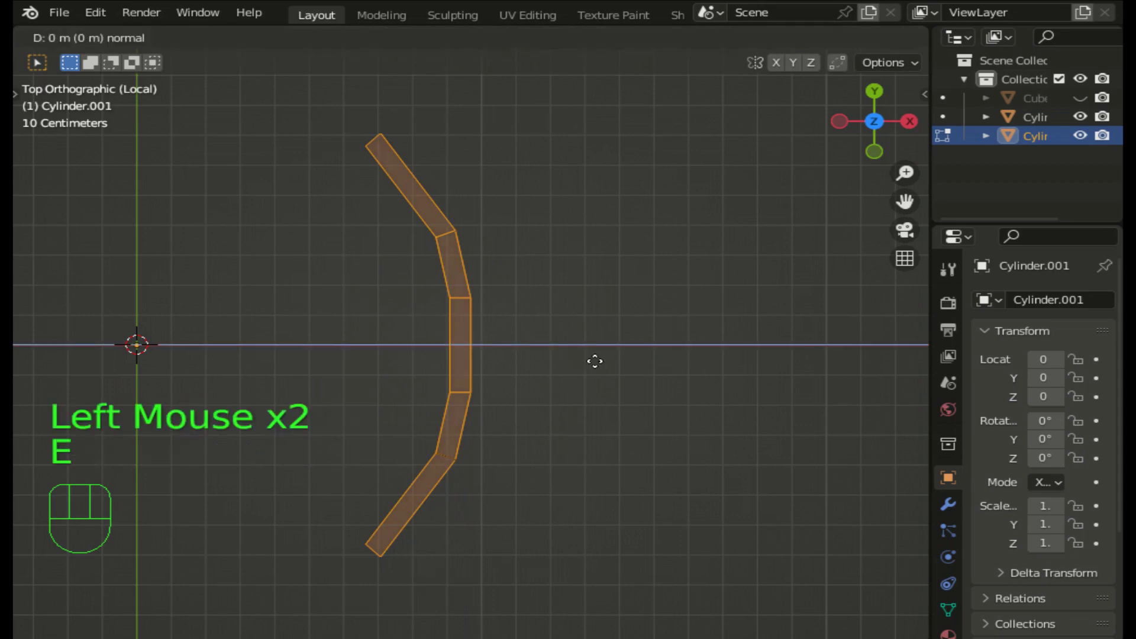
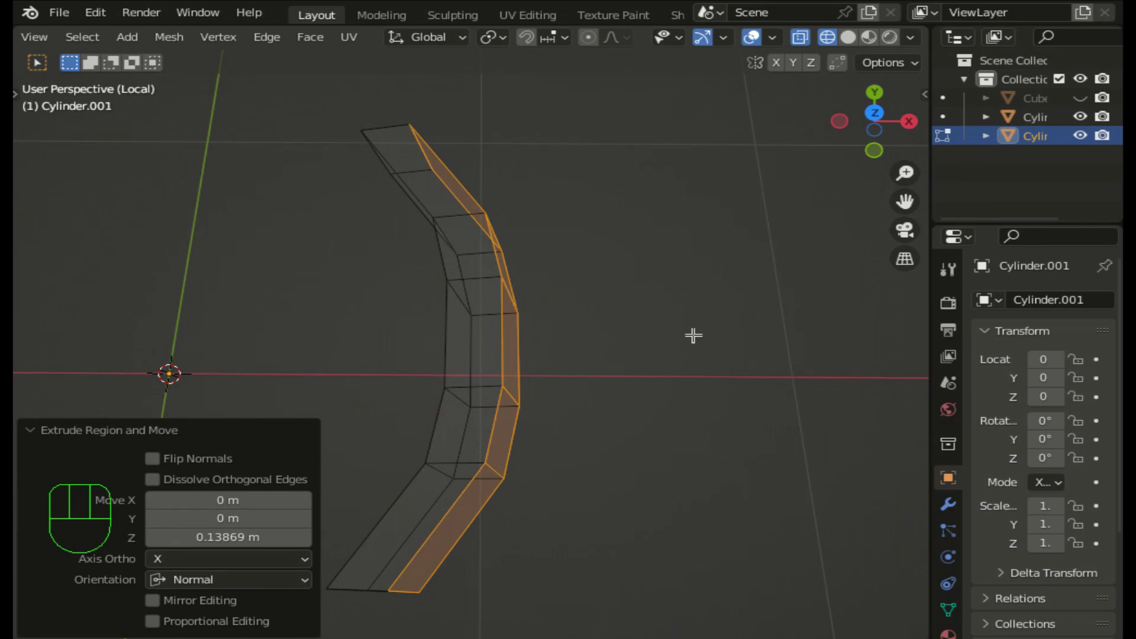
key("ctrl+z")
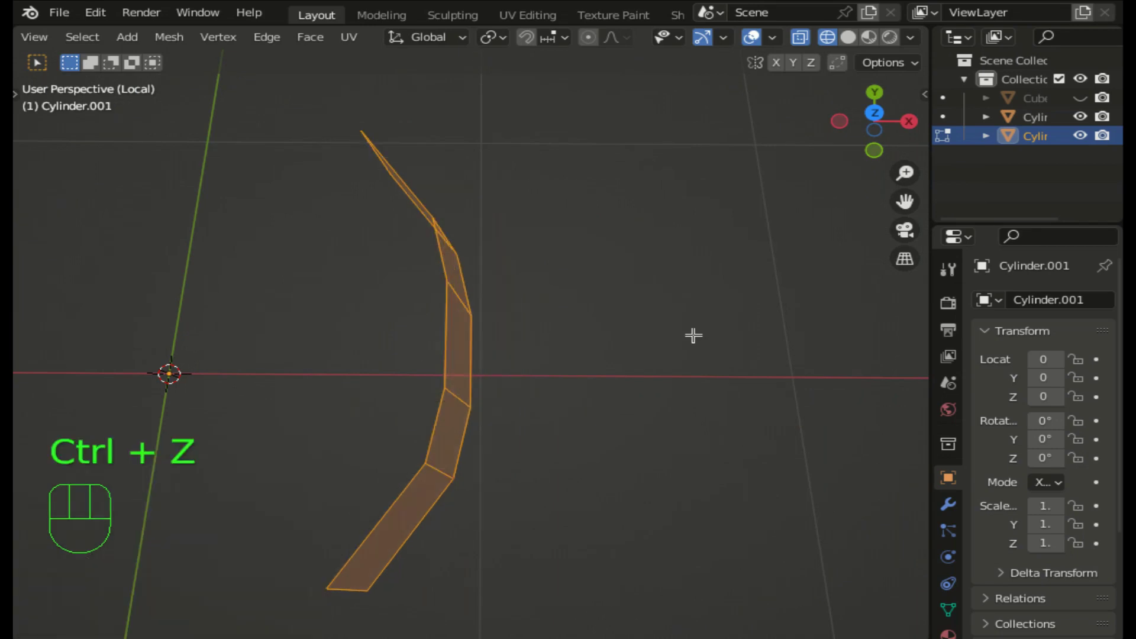
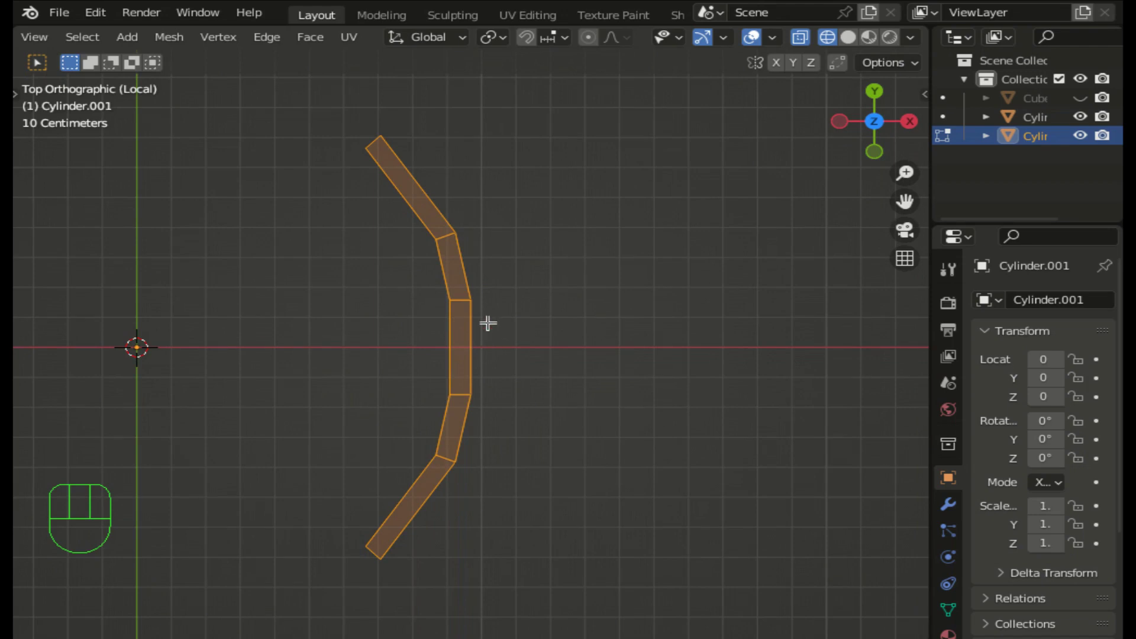
- Extrude the band's faces along normals by about 4.4 cm and show it in Solid shading
key("alt+e")
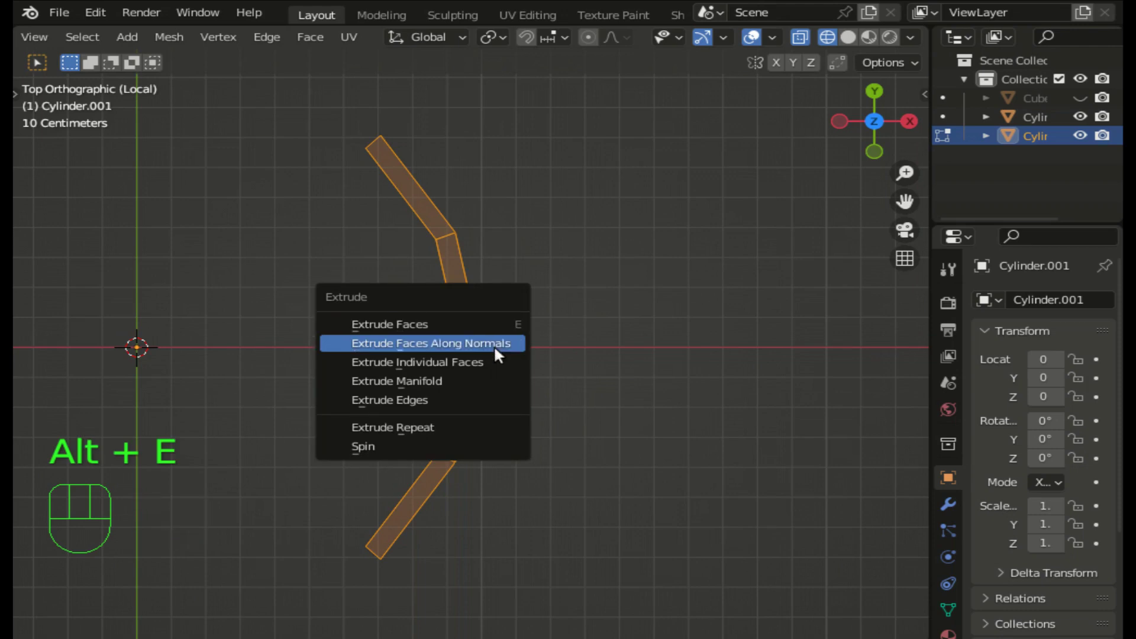
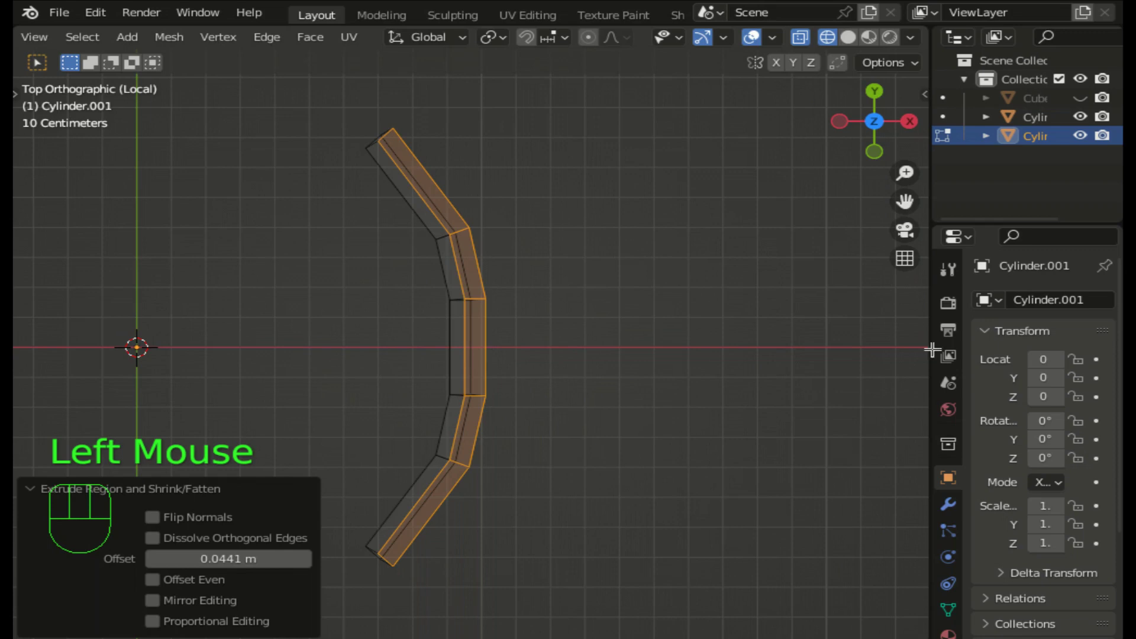
left_click(859, 39)
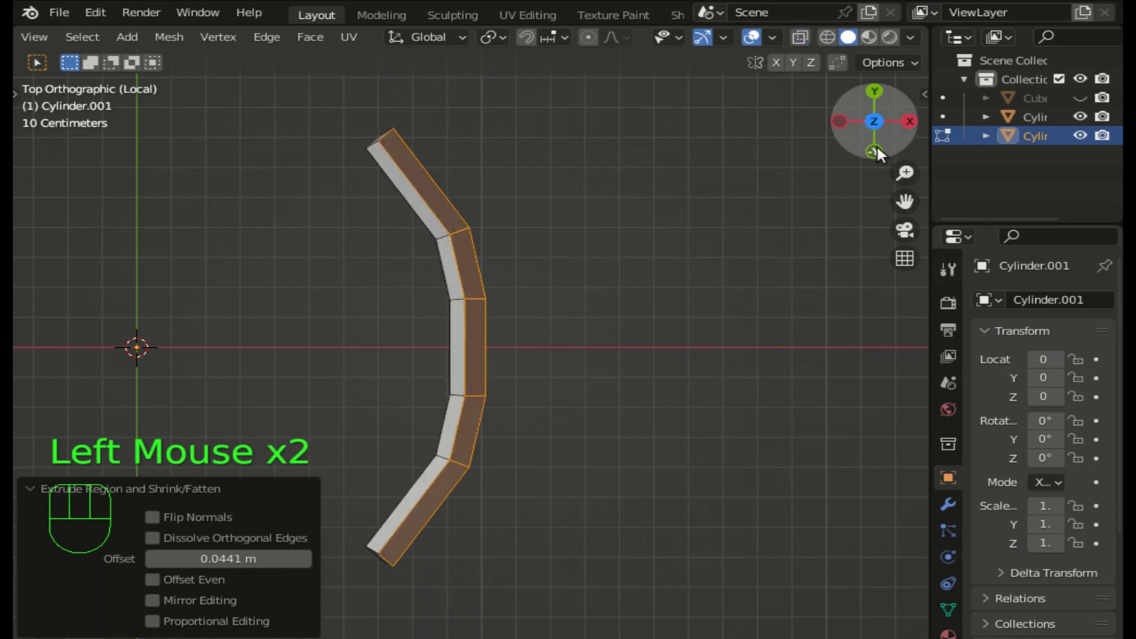
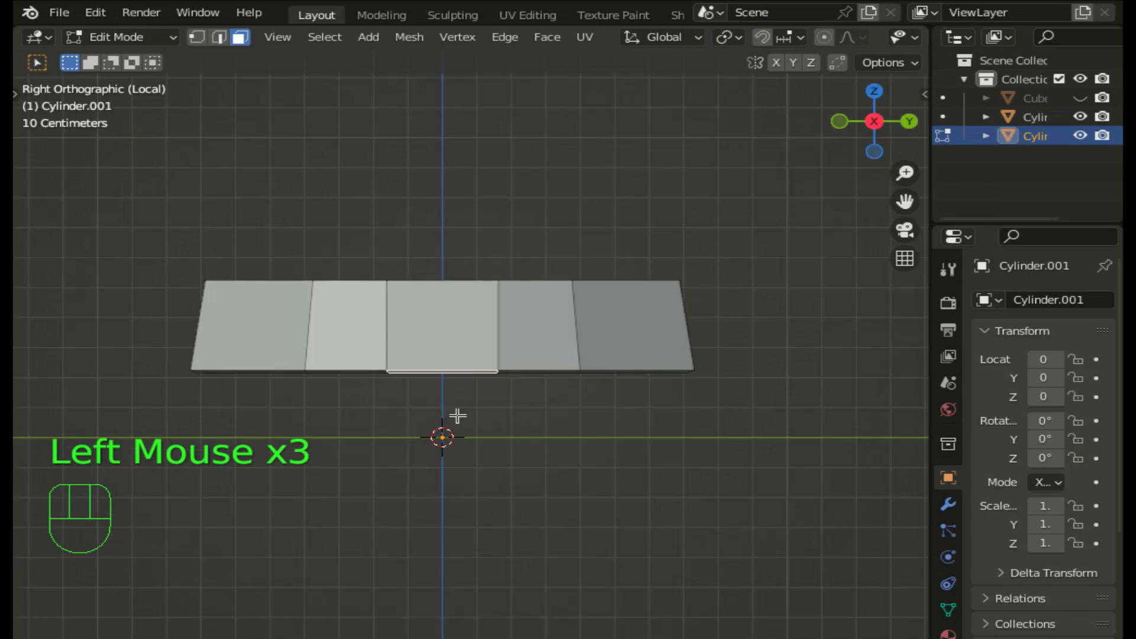
- Extrude the front face straight down about 66 cm and taper its lower end in Y width
key("e")
key("z")
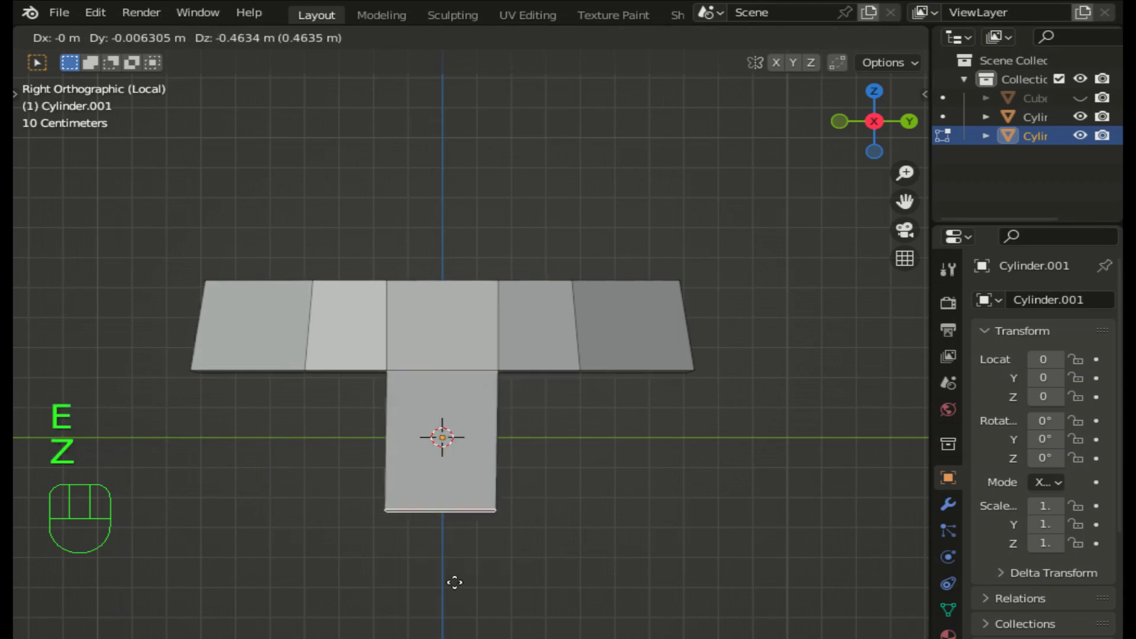
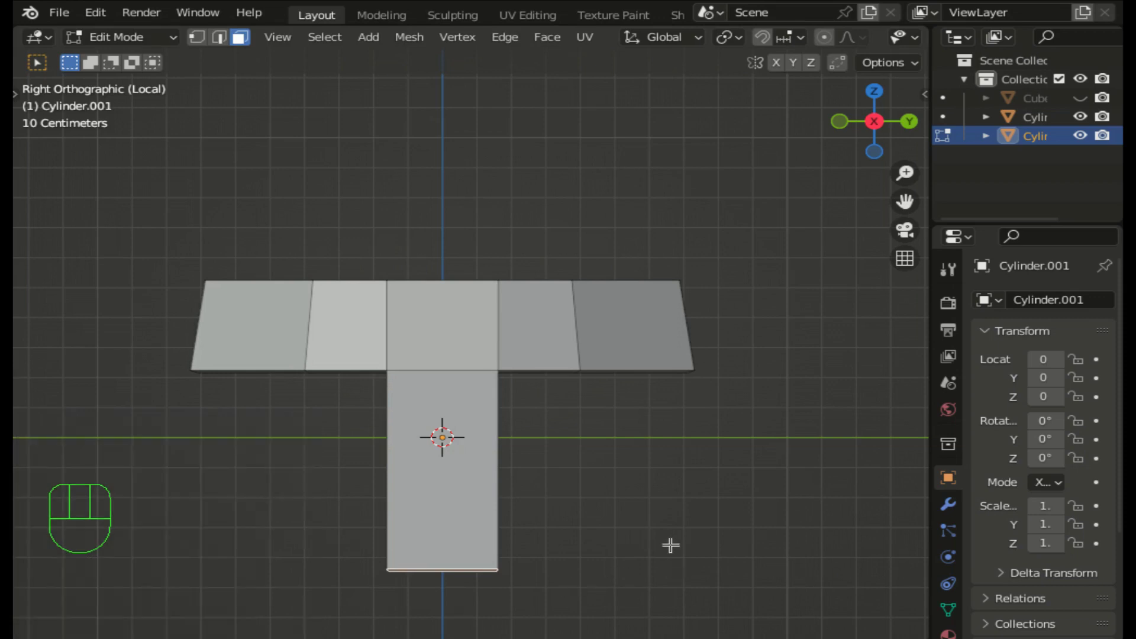
key("s")
key("y")
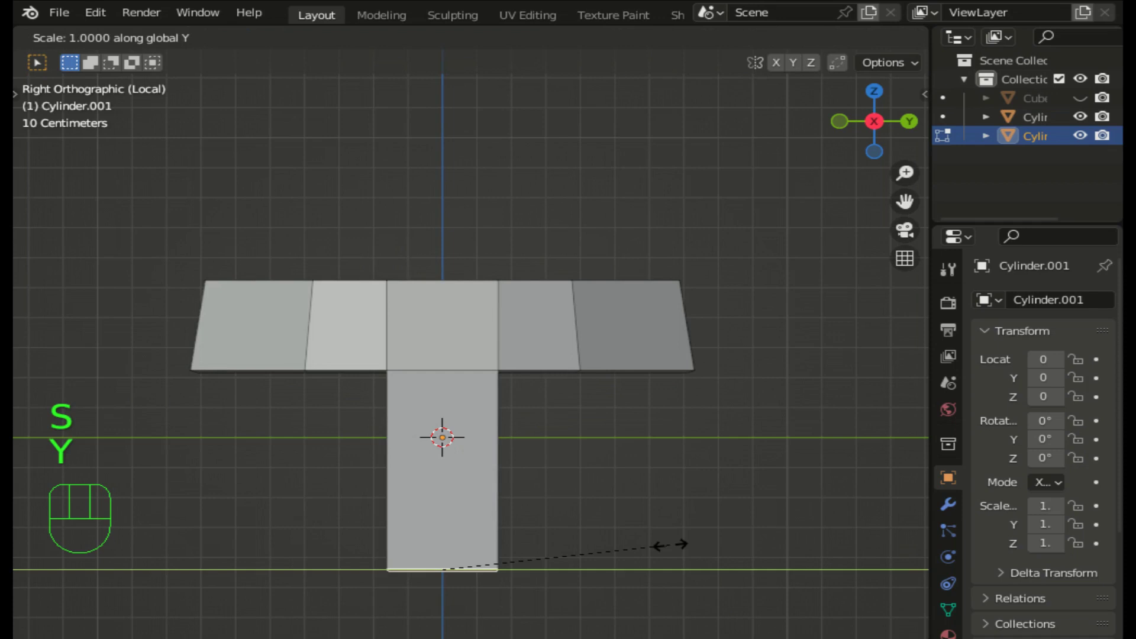
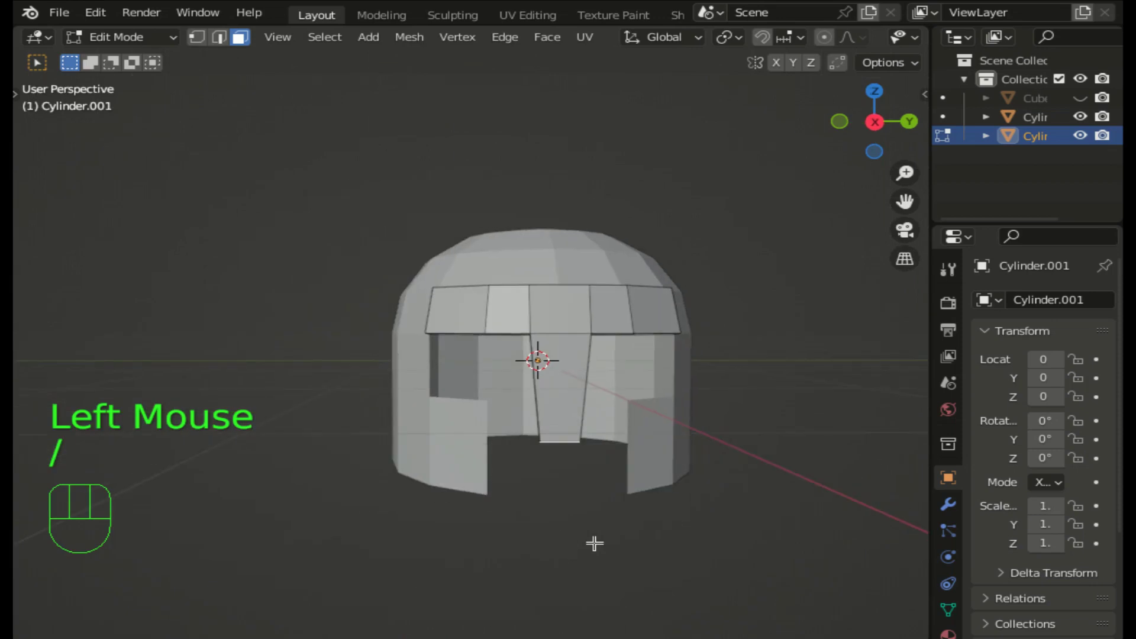
- Adjust the viewing angle on the helmet before switching to the main dome
left_click(880, 129)
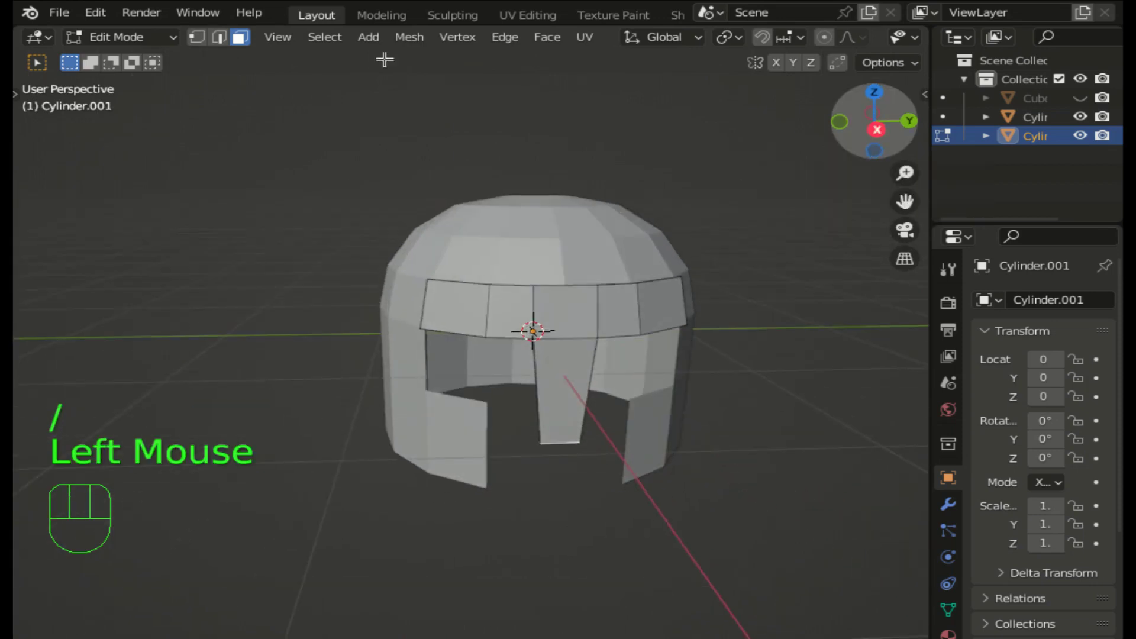
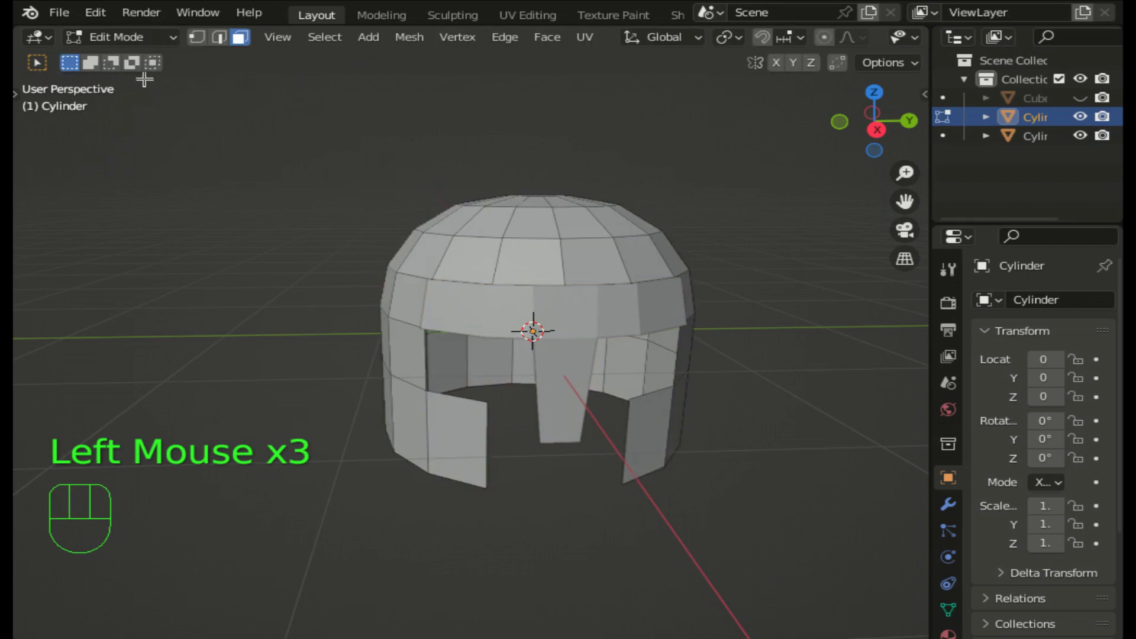
- In vertex select, mark the crown-to-rim vertex strip on the dome using side and top views
left_click(204, 41)
left_click(879, 138)
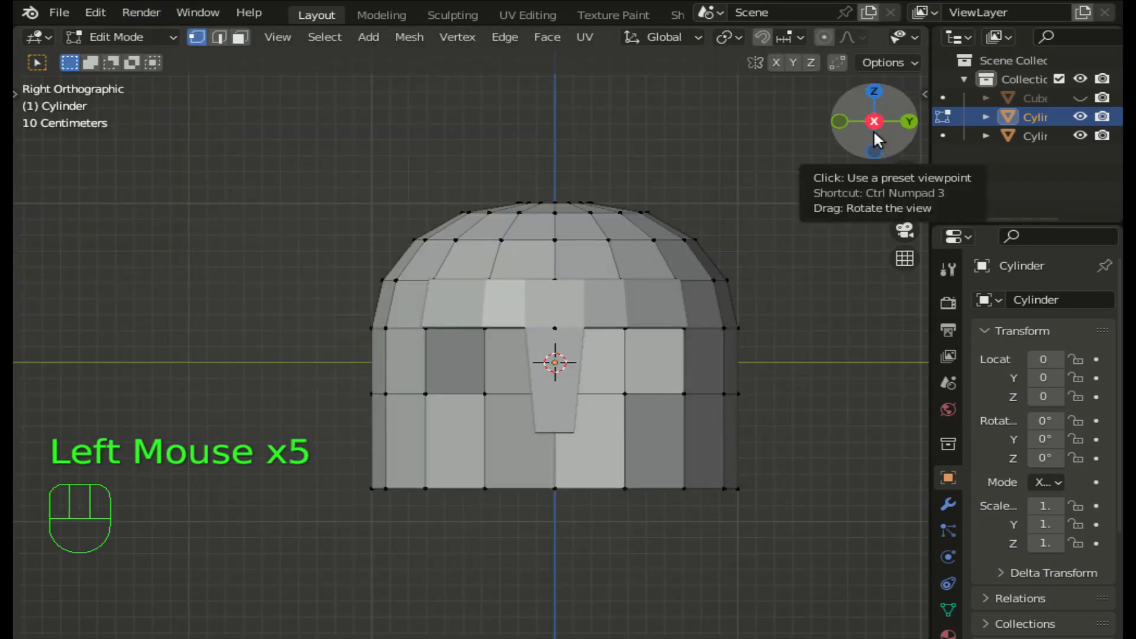
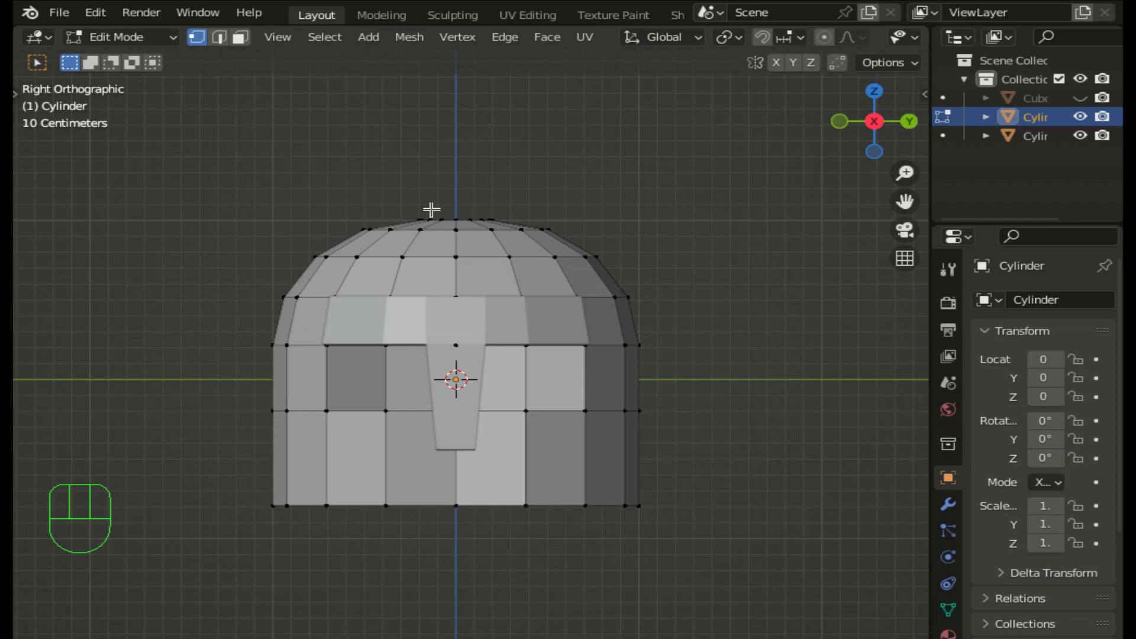
key("k")
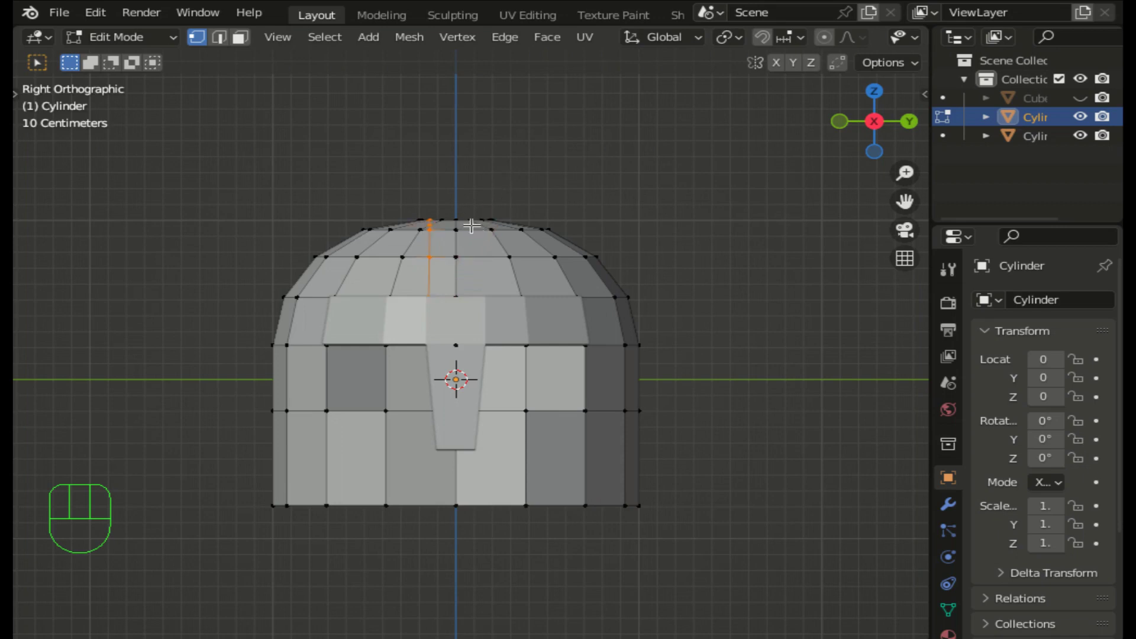
key("k")
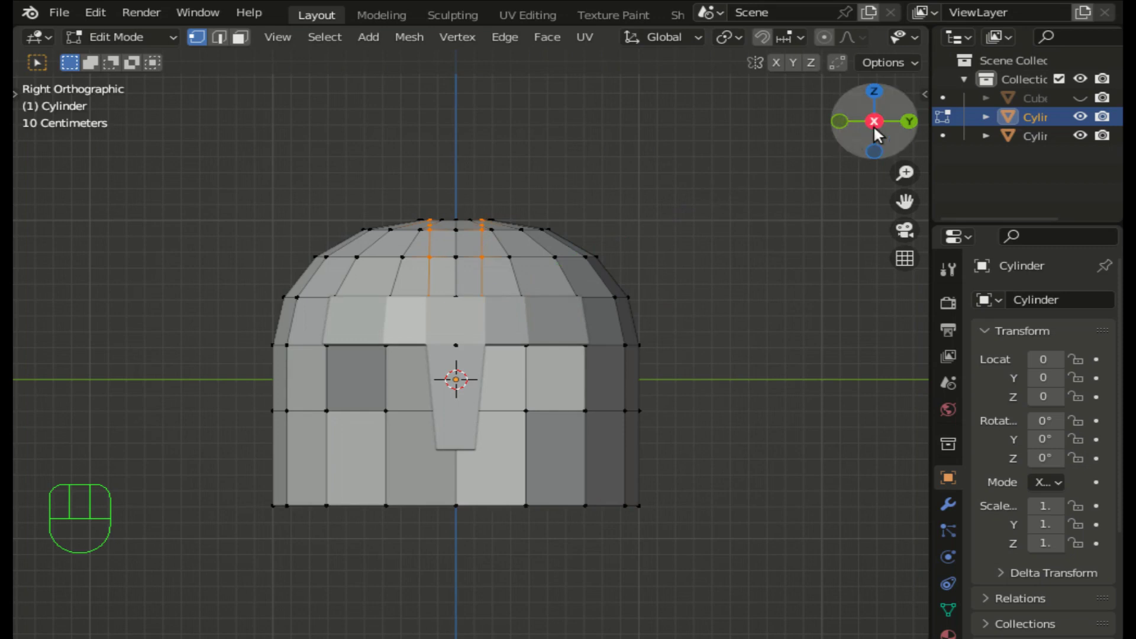
left_click(881, 137)
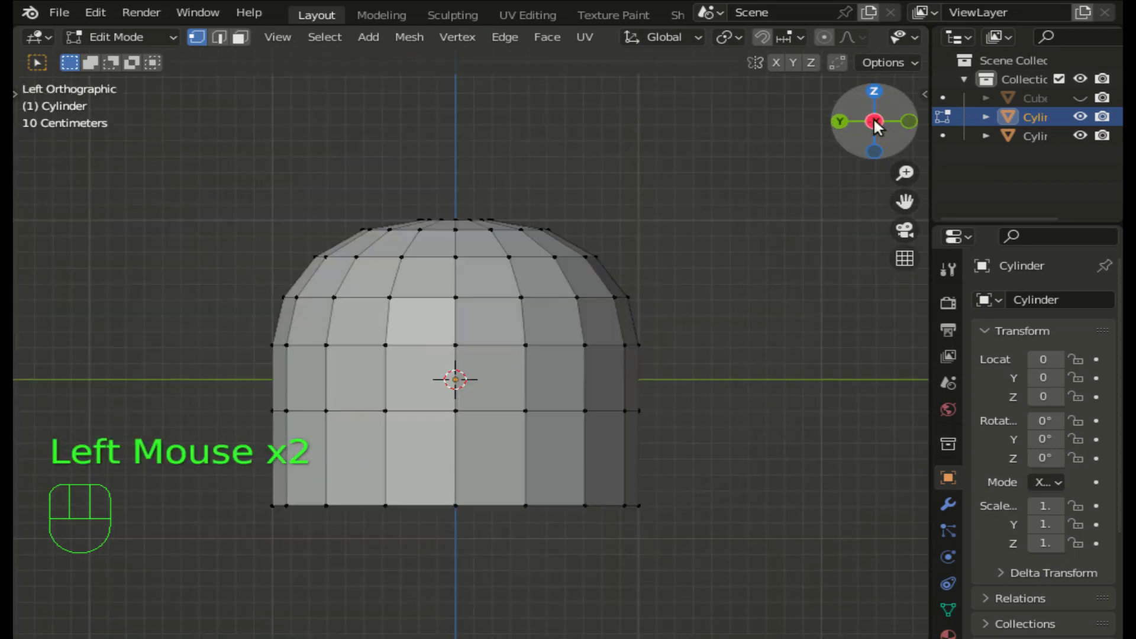
left_click(880, 97)
scroll("up", 3)
scroll("up", 3)
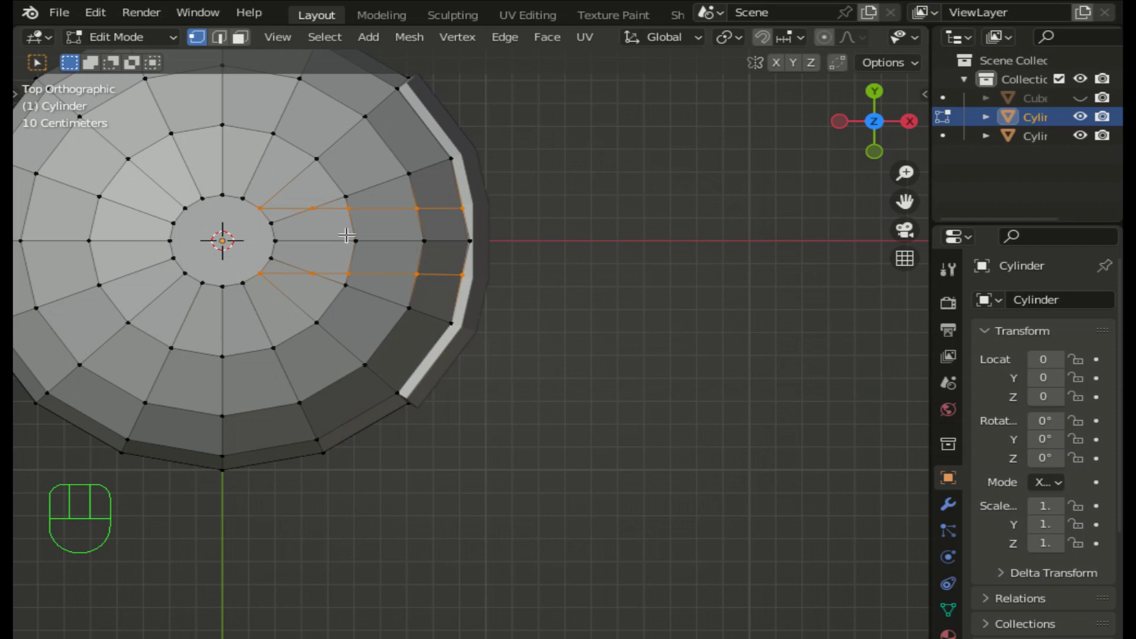
- In face select, separate the centre circle and strip faces into their own crest object
left_click(247, 43)
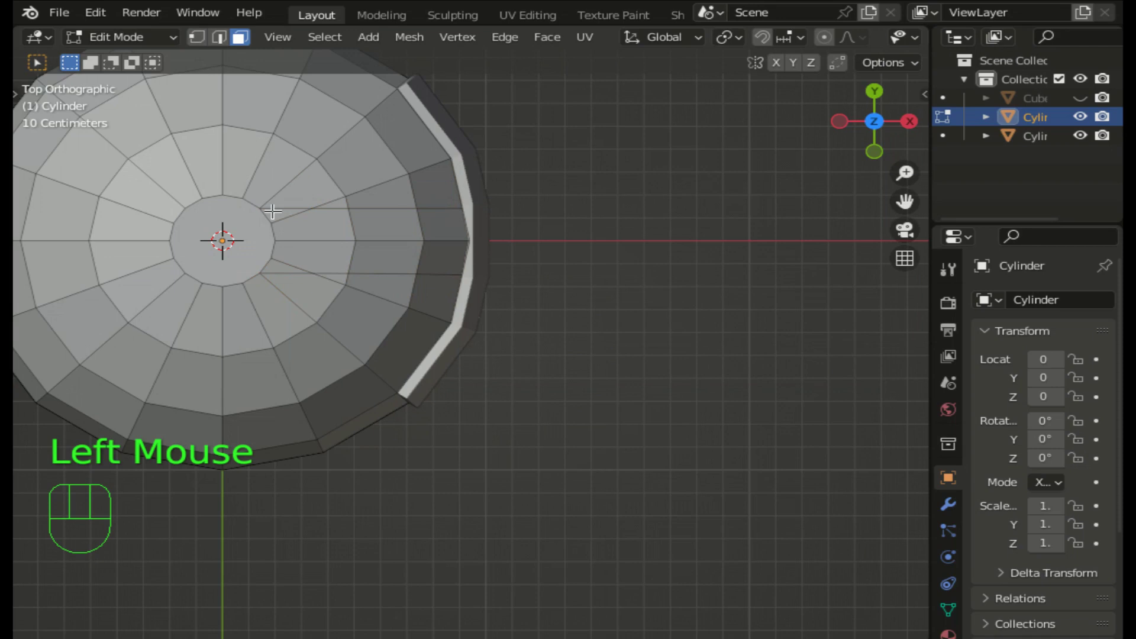
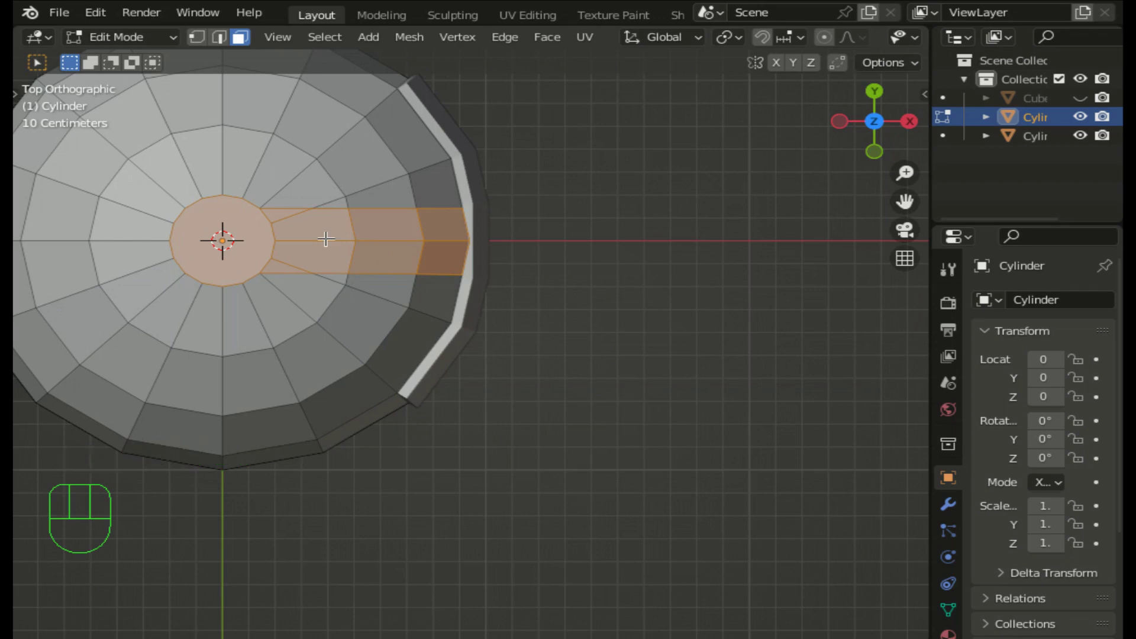
key("p")
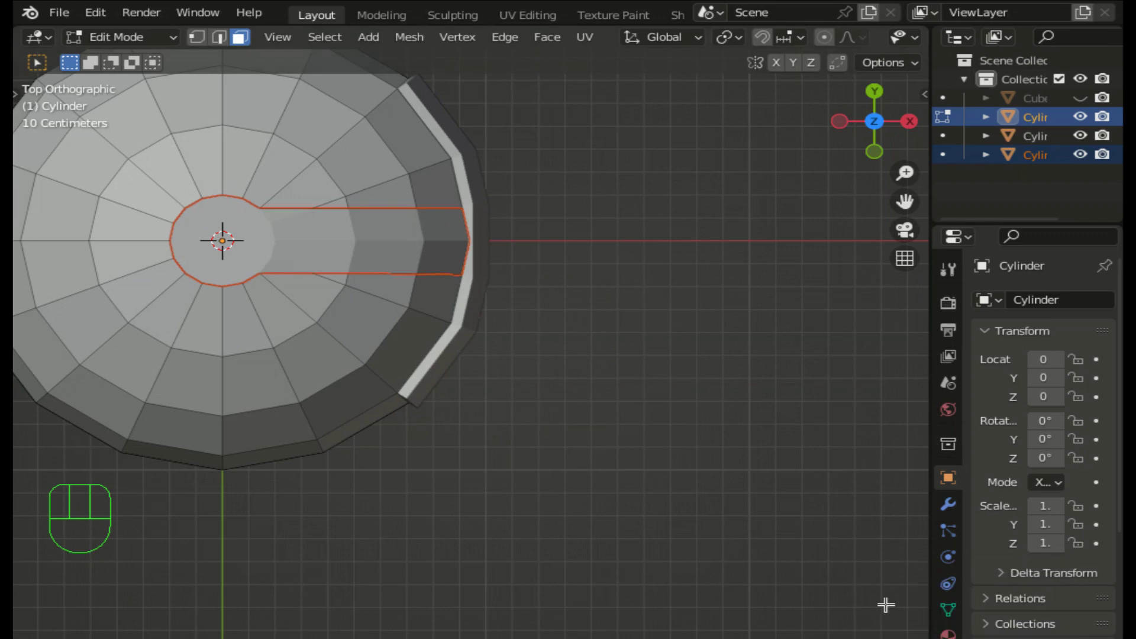
left_click(886, 150)
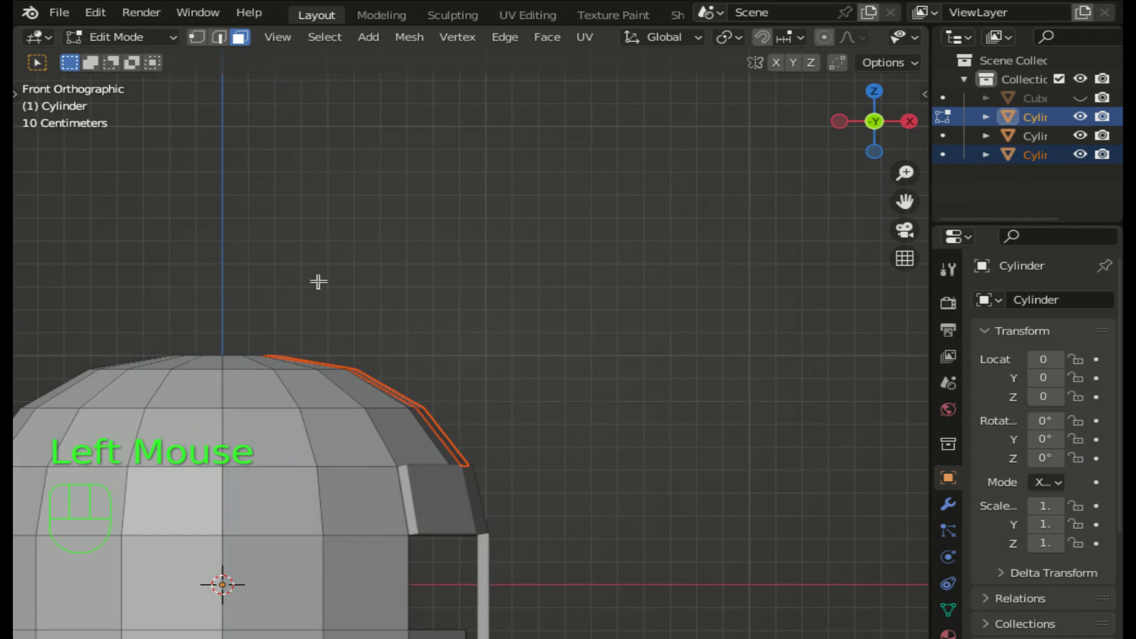
key("e")
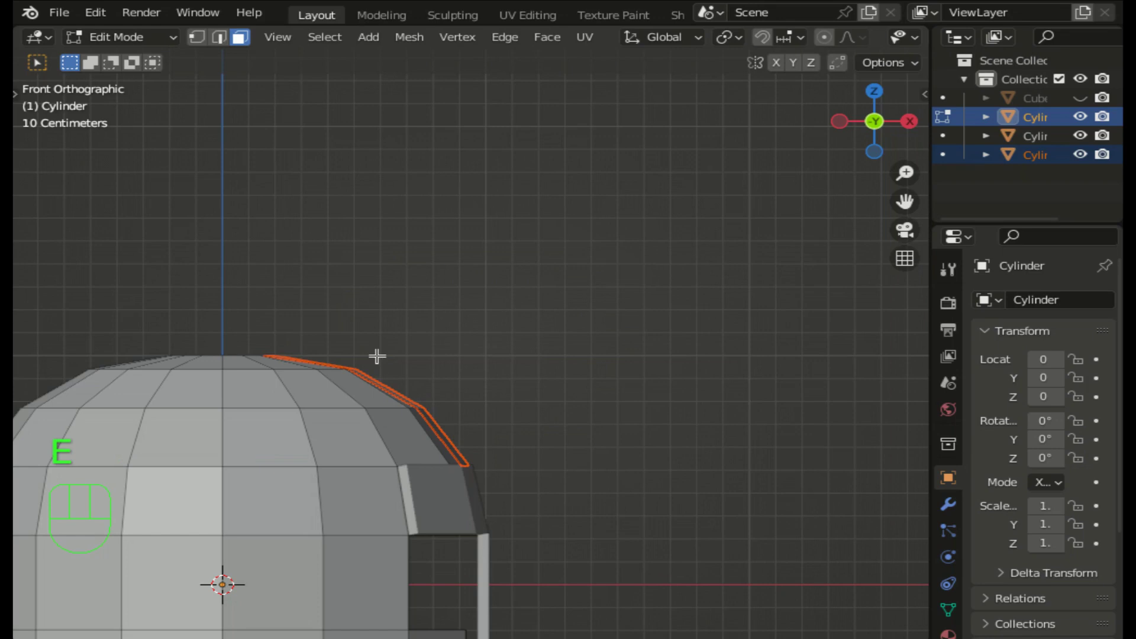
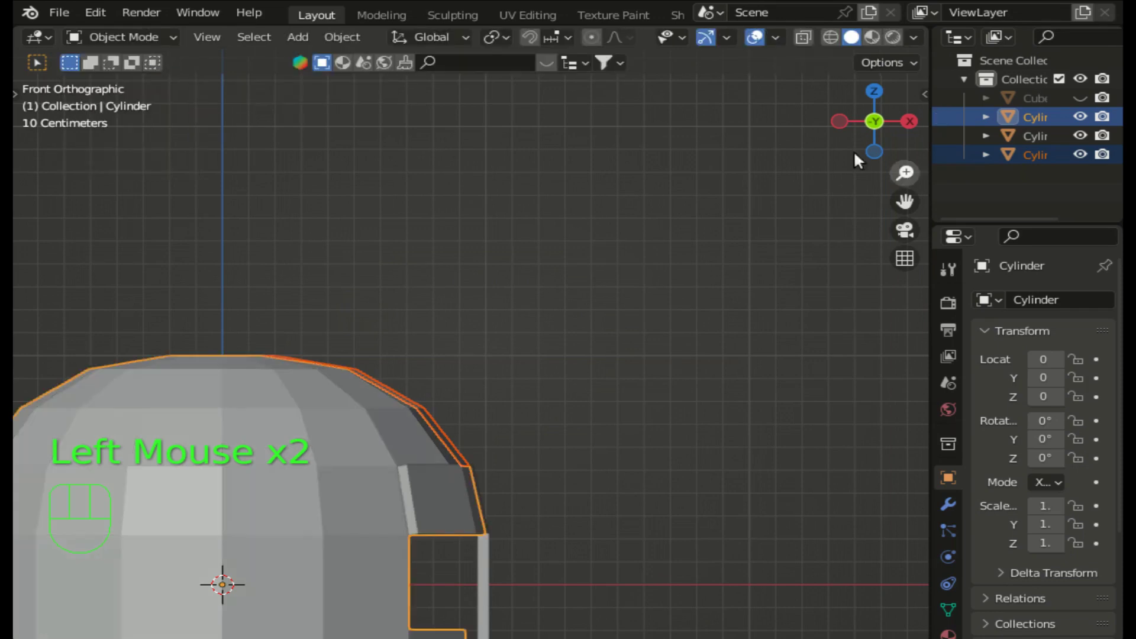
- Select Cylinder.002 and offset its crest faces slightly outward along their normals
left_click_drag(875, 137, 454, 343)
left_click(394, 454)
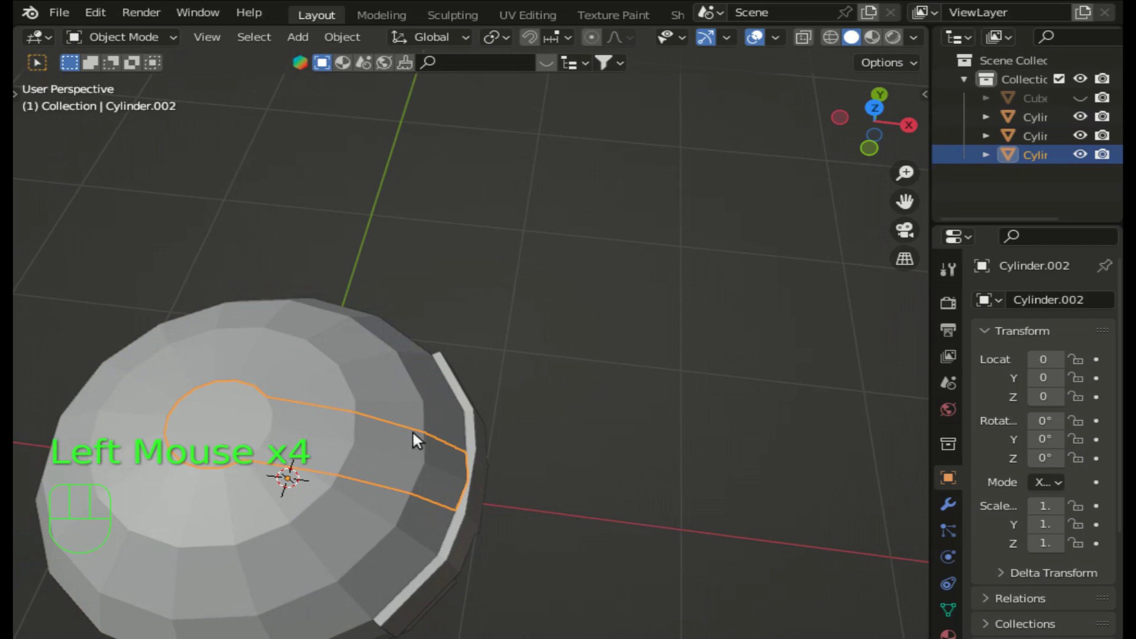
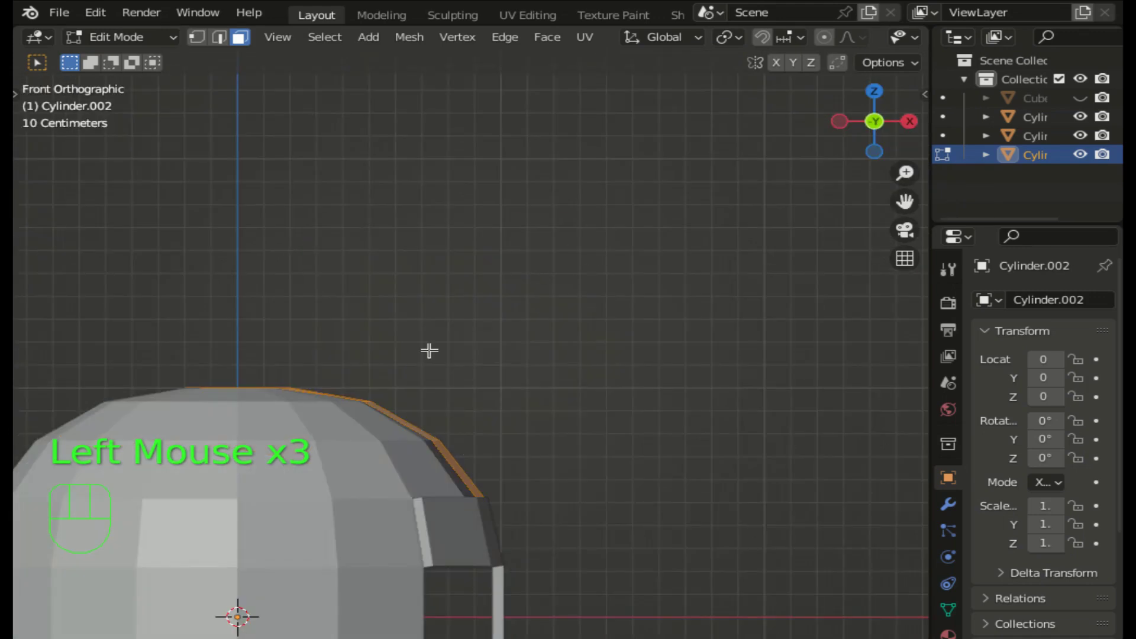
key("a")
key("e")
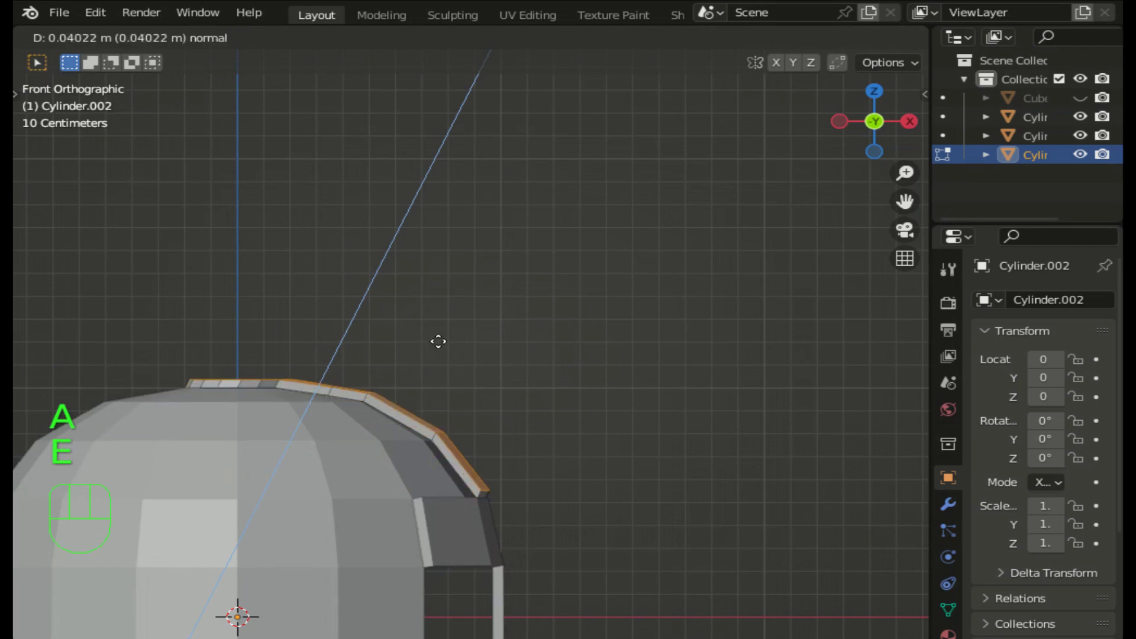
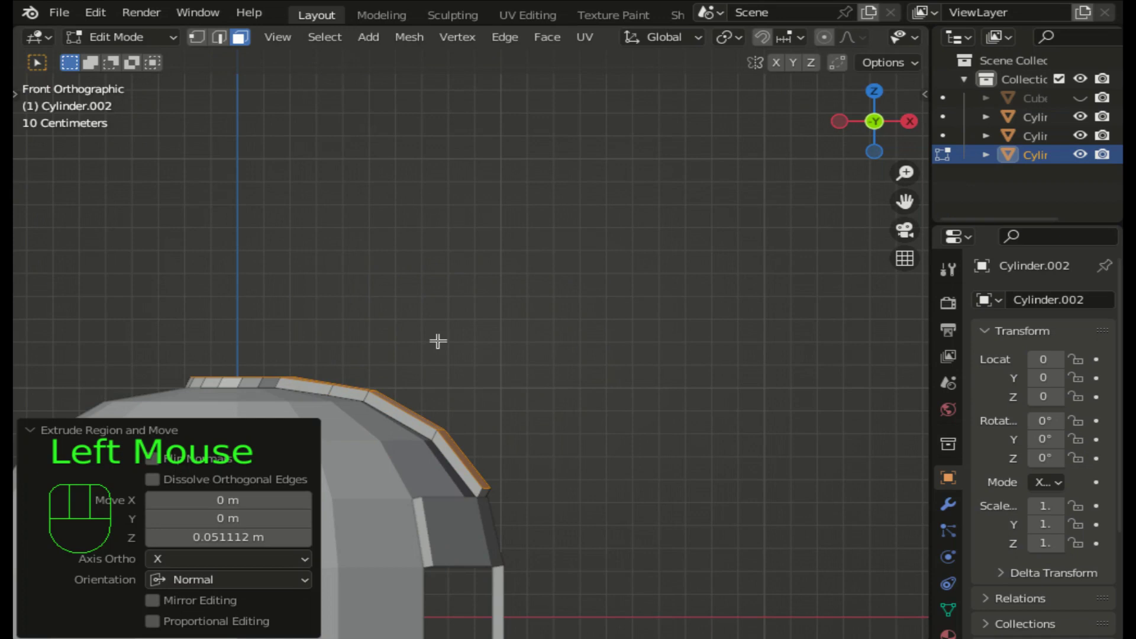
key("ctrl+z")
key("e")
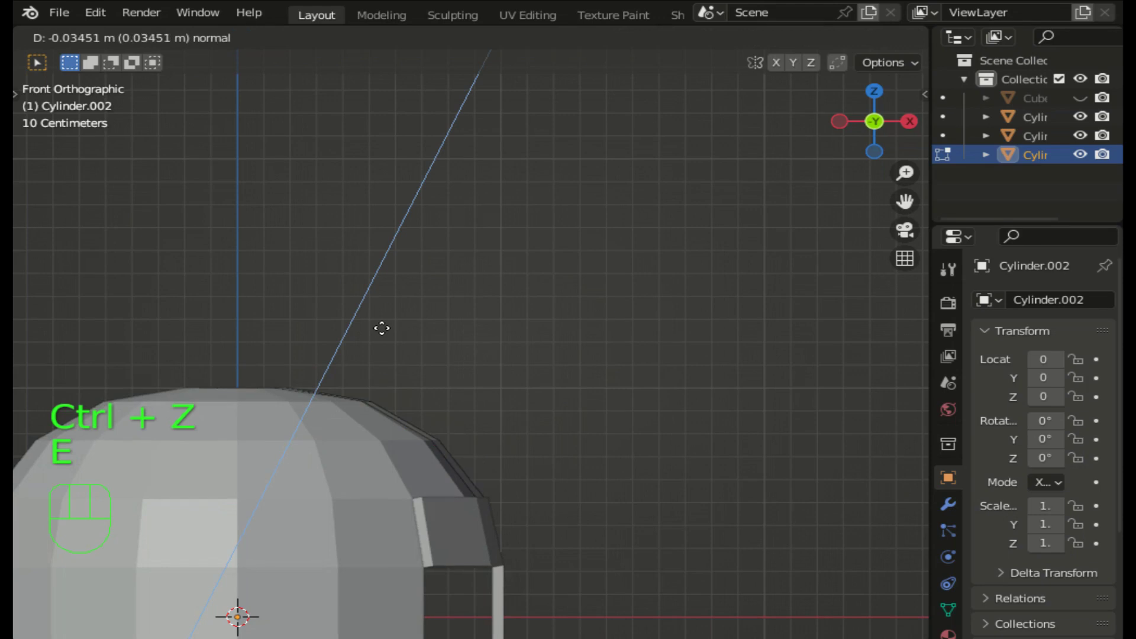
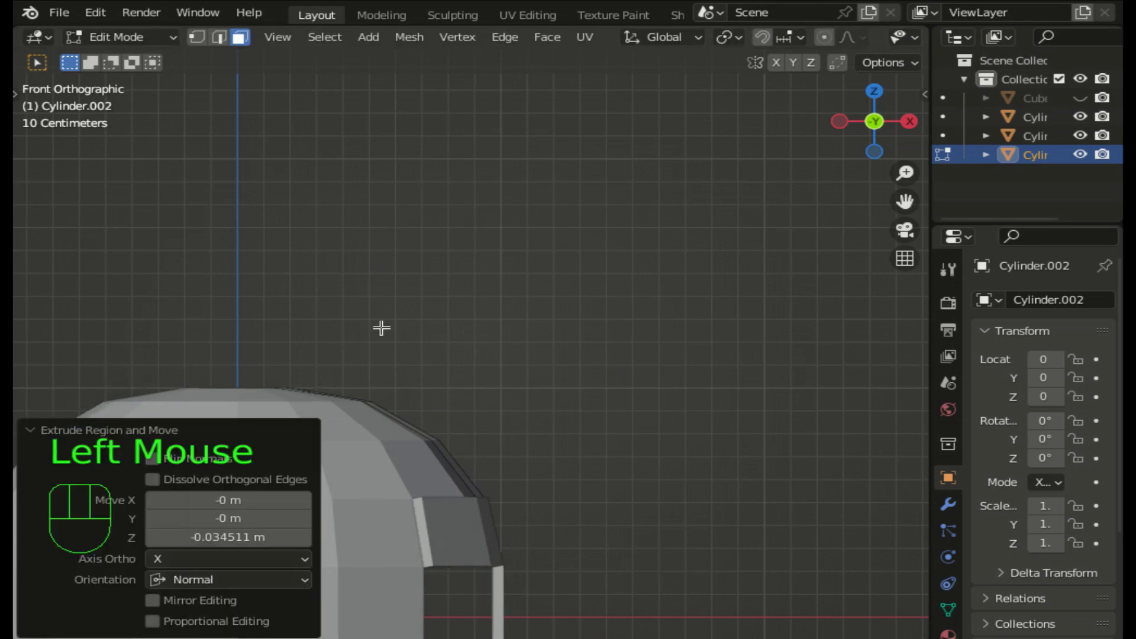
- Raise the crest piece a little with a vertical-only move
key("e")
key("z")
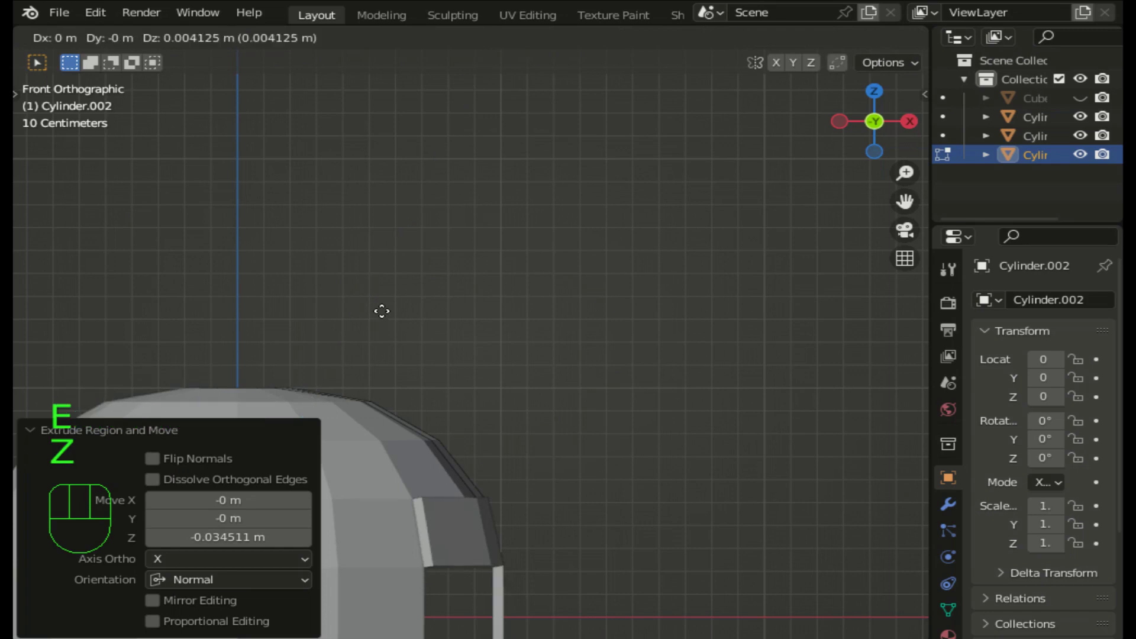
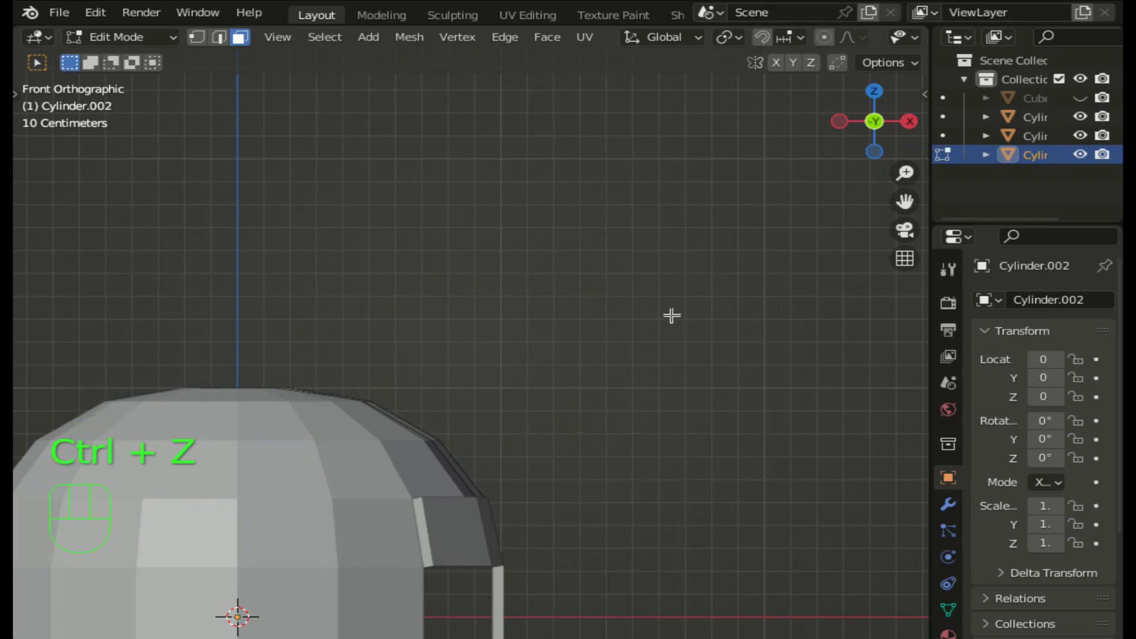
- Extrude the crest faces along normals for thickness and select its front tip vertex
key("alt+e")
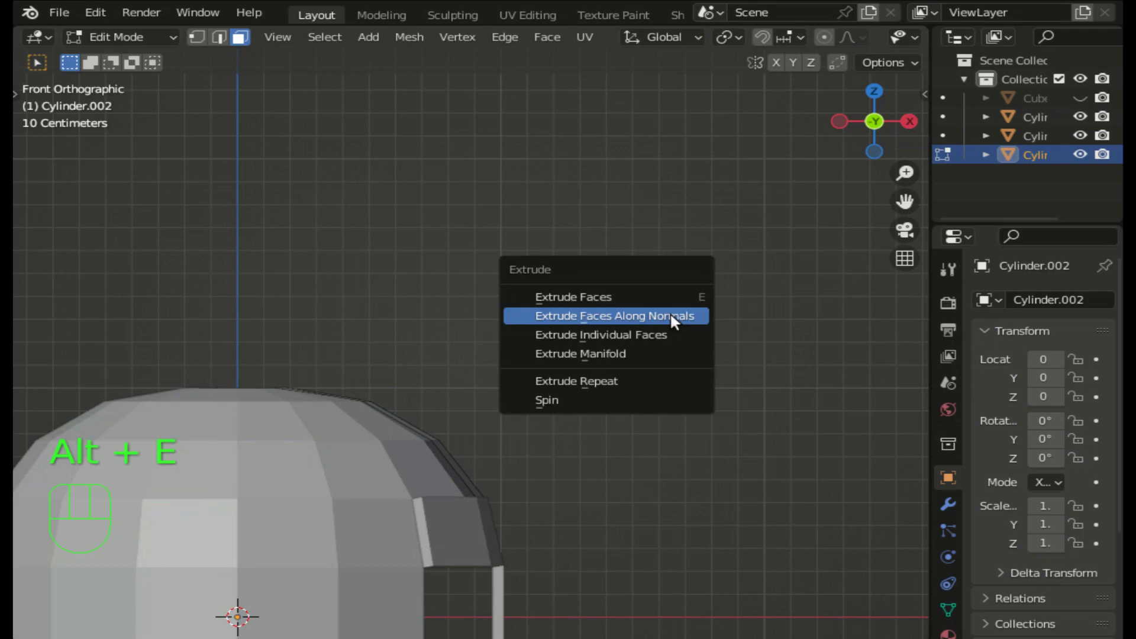
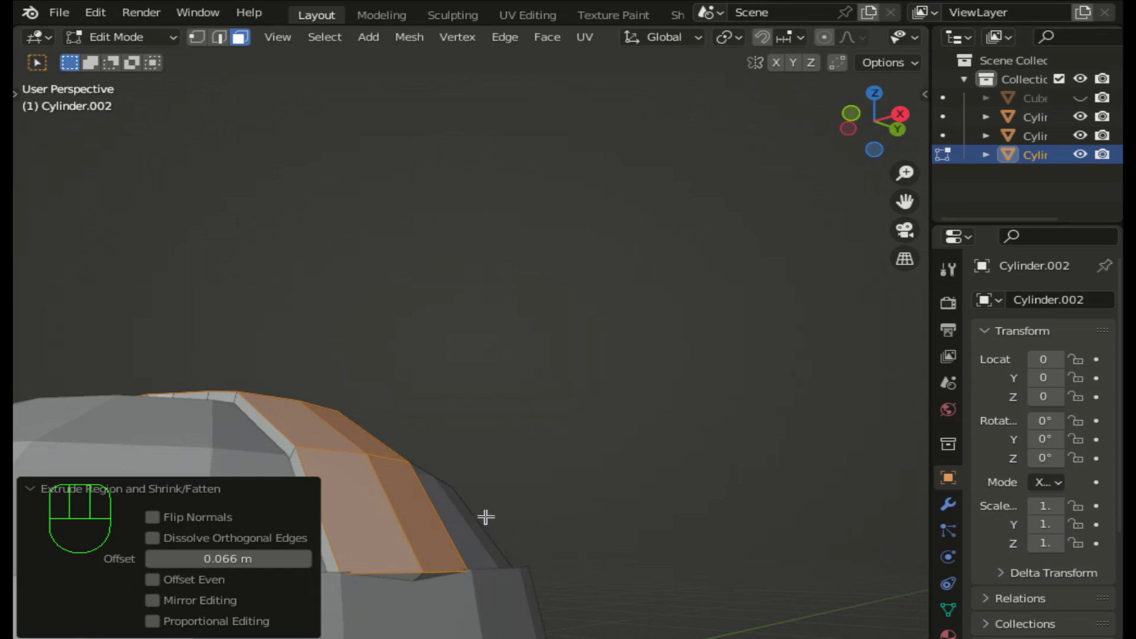
left_click(202, 42)
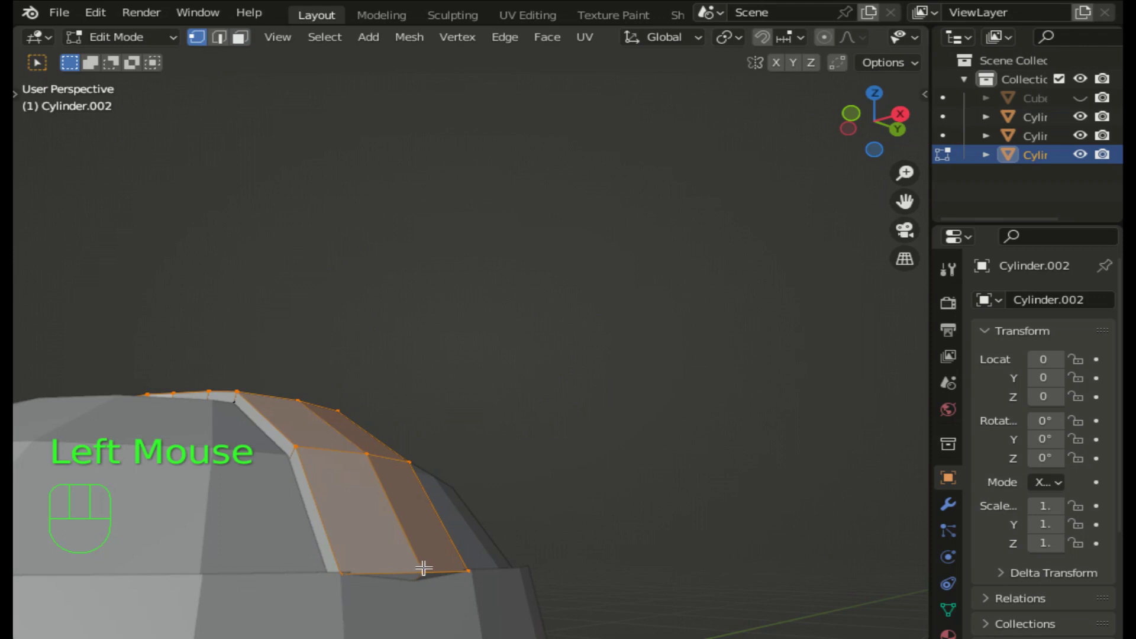
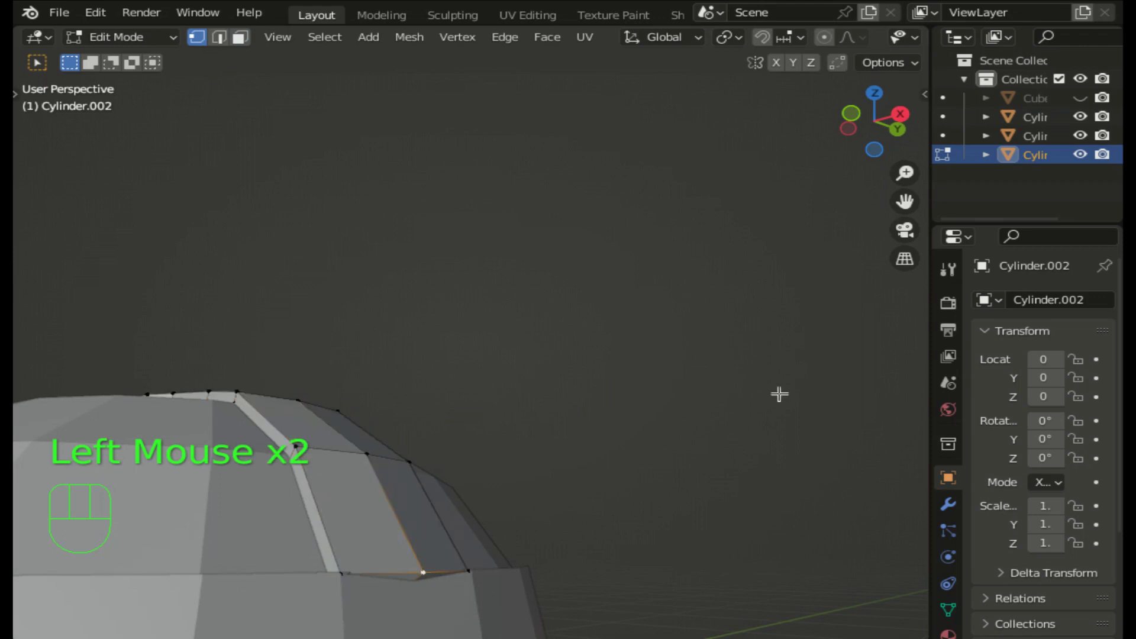
left_click(856, 134)
left_click(915, 126)
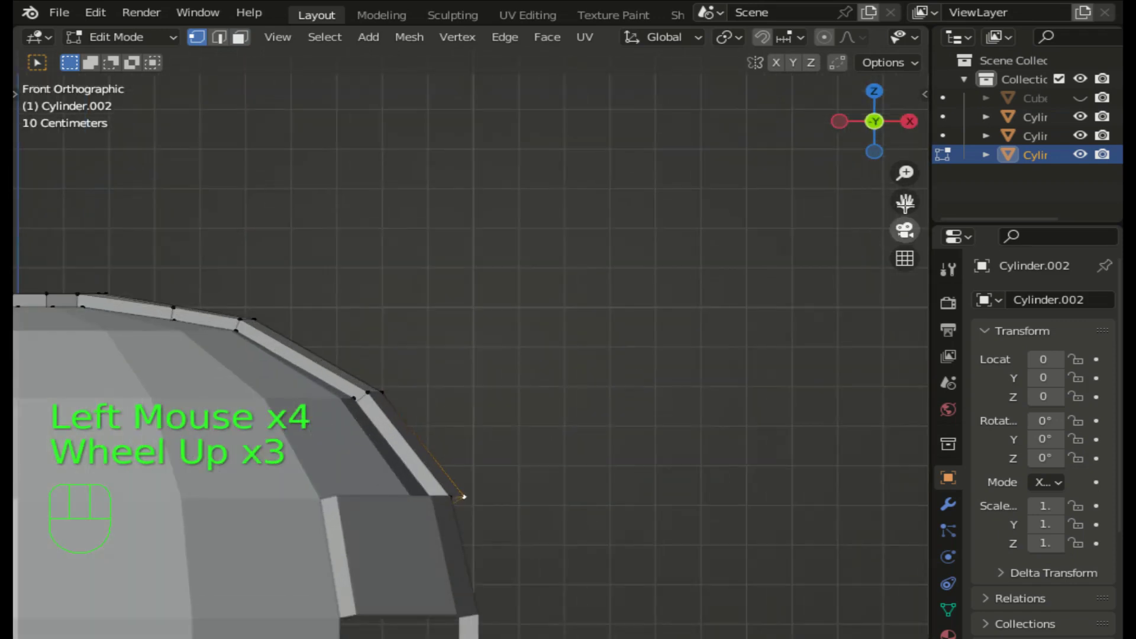
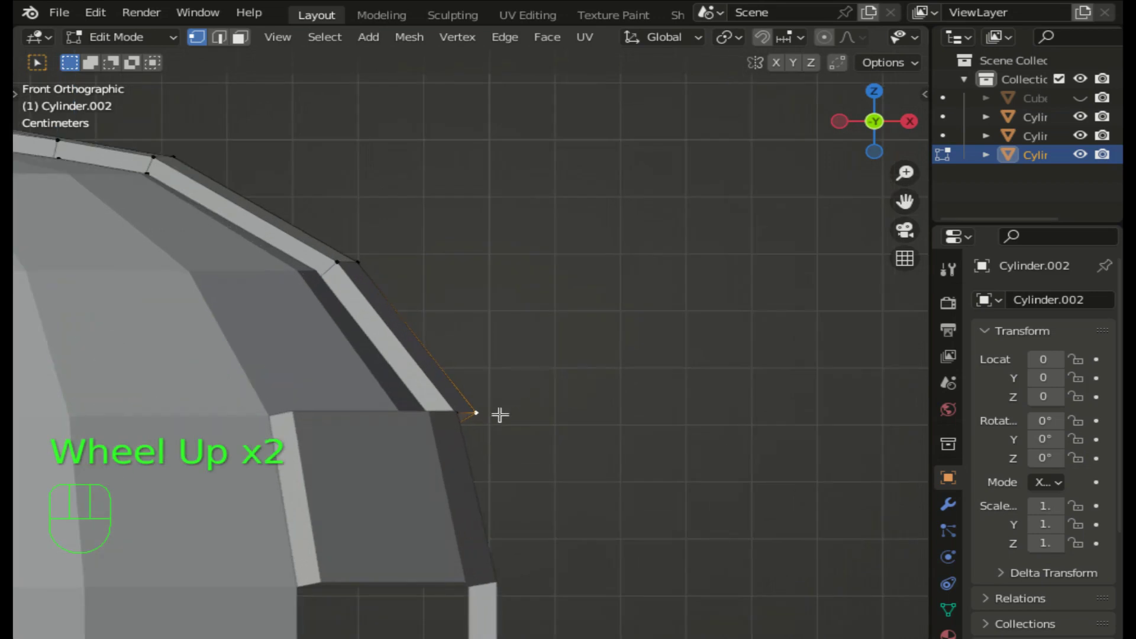
- Nudge the crest's front tip about 3 cm inward along one axis and confirm
key("g")
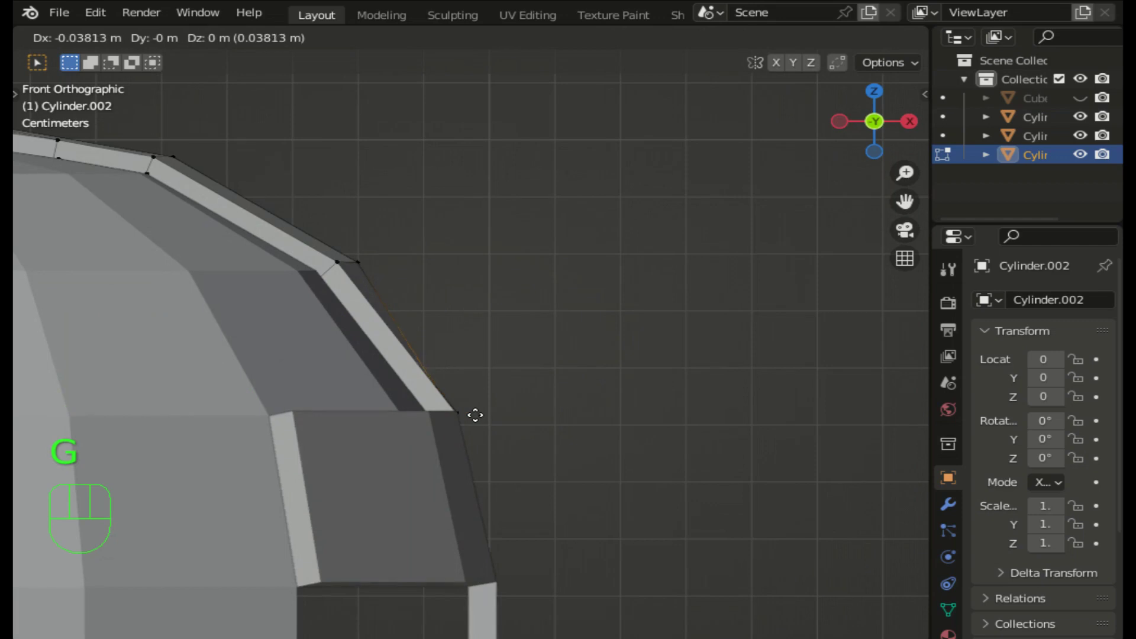
key("Left")
key("Left")
key("Down")
key("Down")
key("Right")
key("Left")
key("Return")
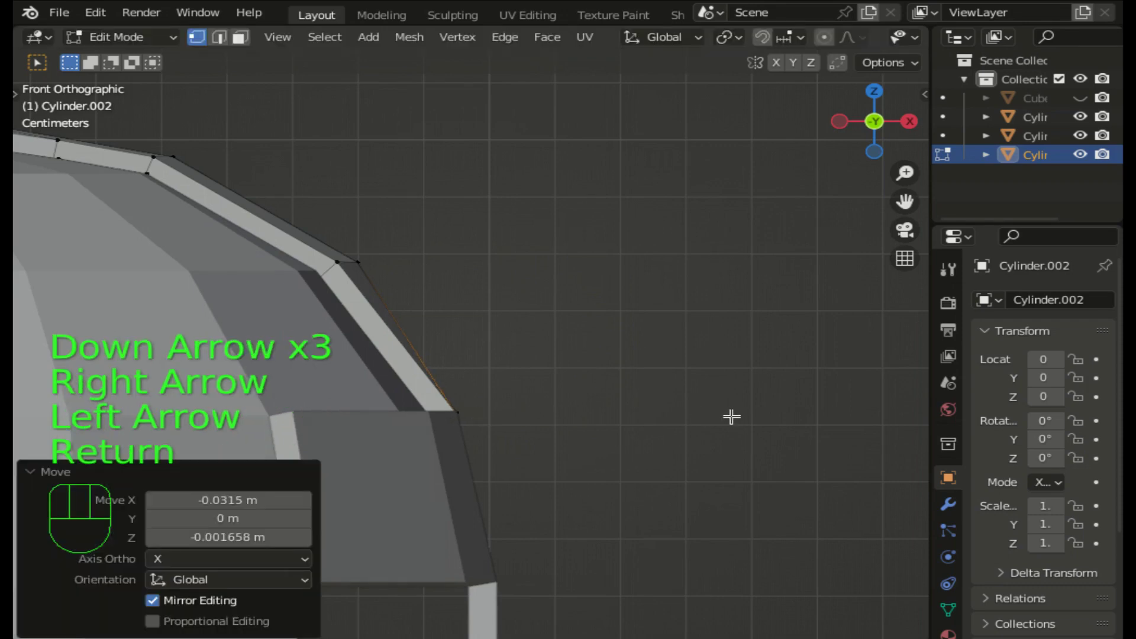
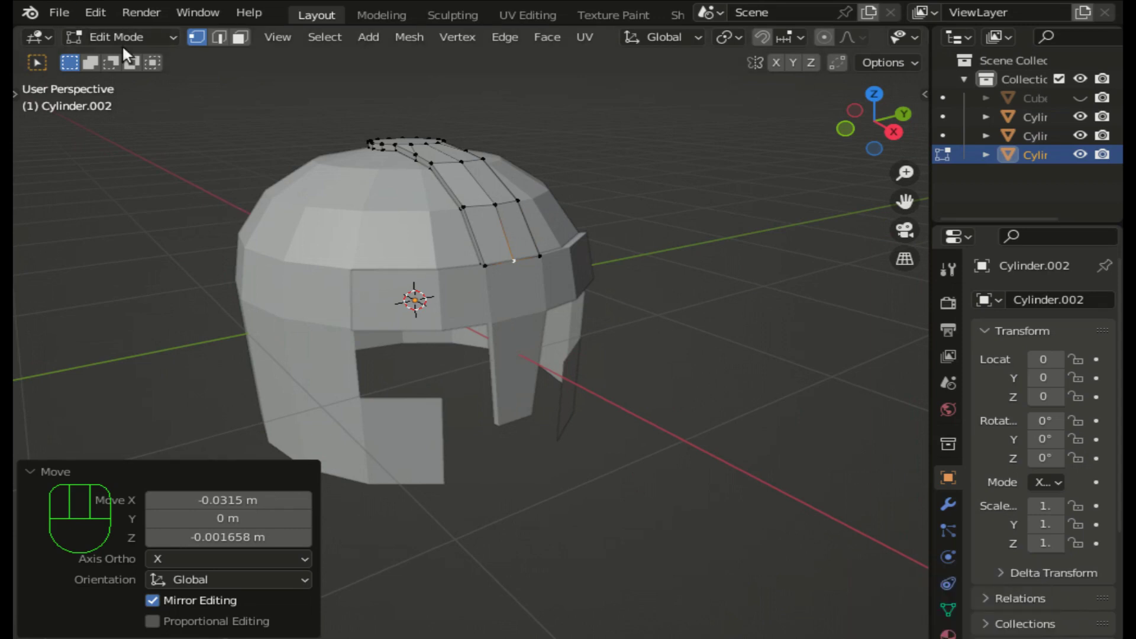
- Select the main helmet Cylinder and isolate it in Local View, orbiting to its front
left_click_drag(129, 40, 226, 180)
left_click(346, 219)
key("/")
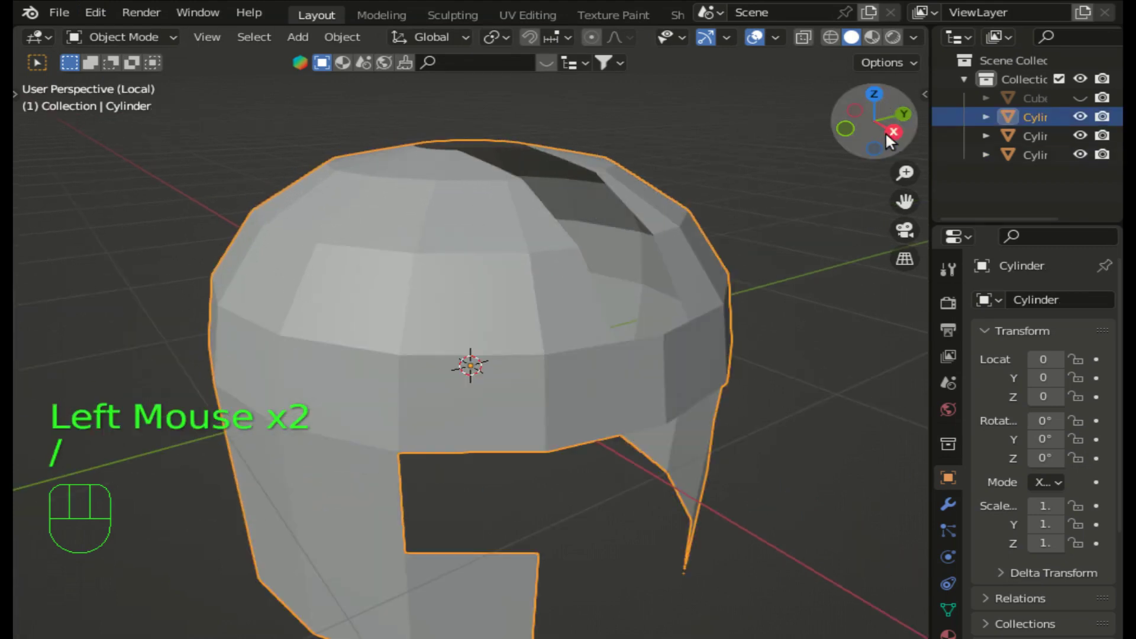
left_click_drag(897, 139, 893, 133)
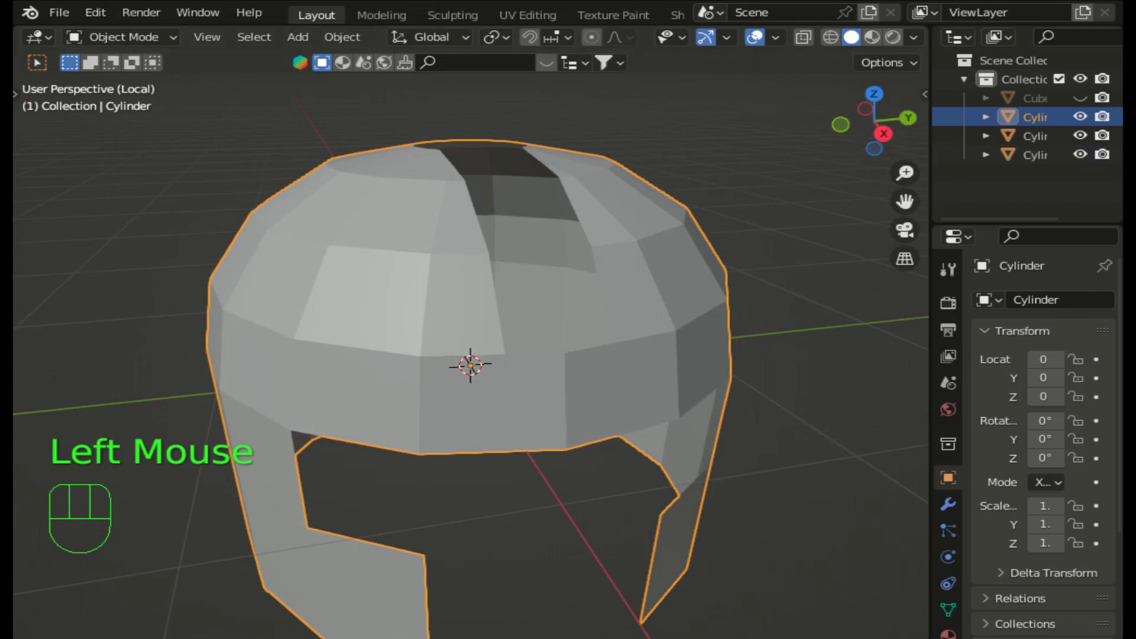
left_click_drag(171, 48, 180, 80)
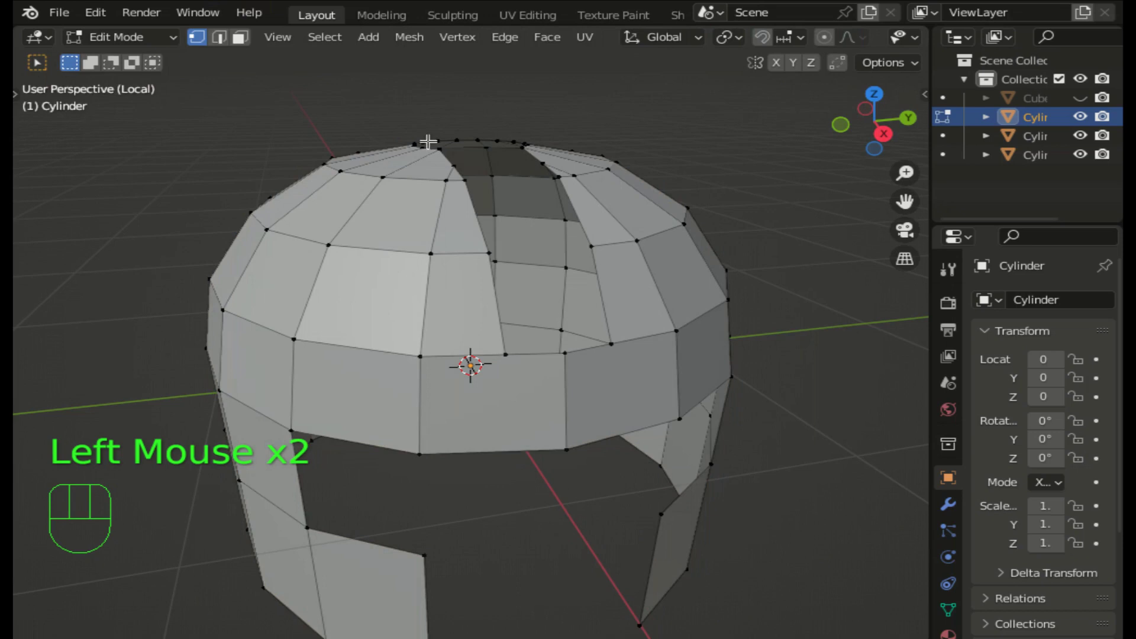
- Insert two horizontal loop cuts across the helmet band and lower wall
left_click(890, 147)
scroll("down", 3)
key("ctrl+r")
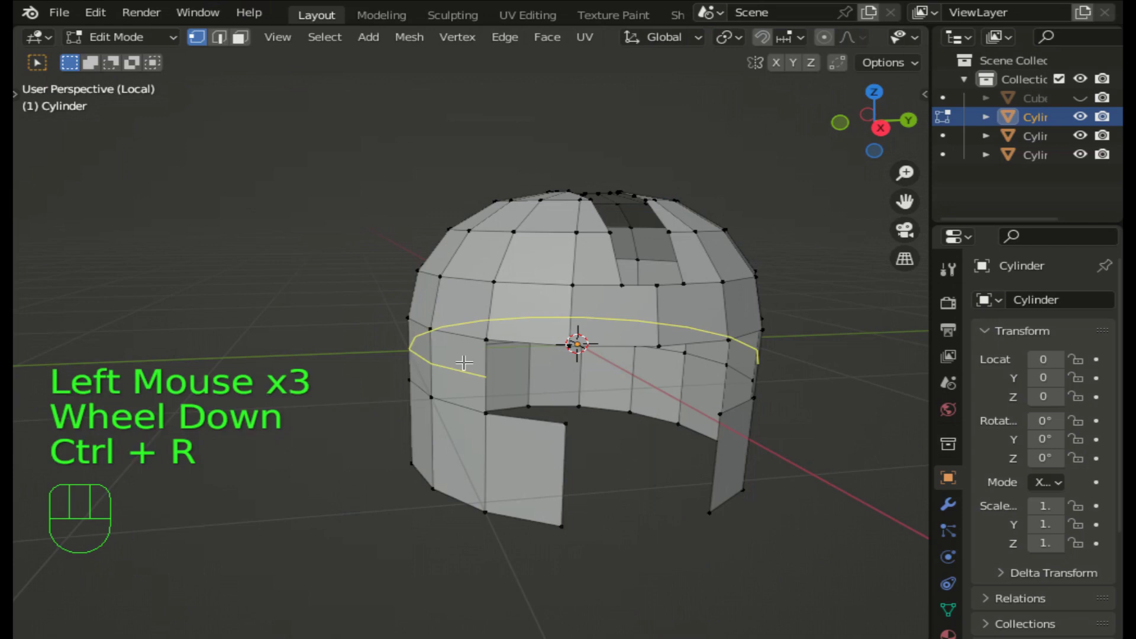
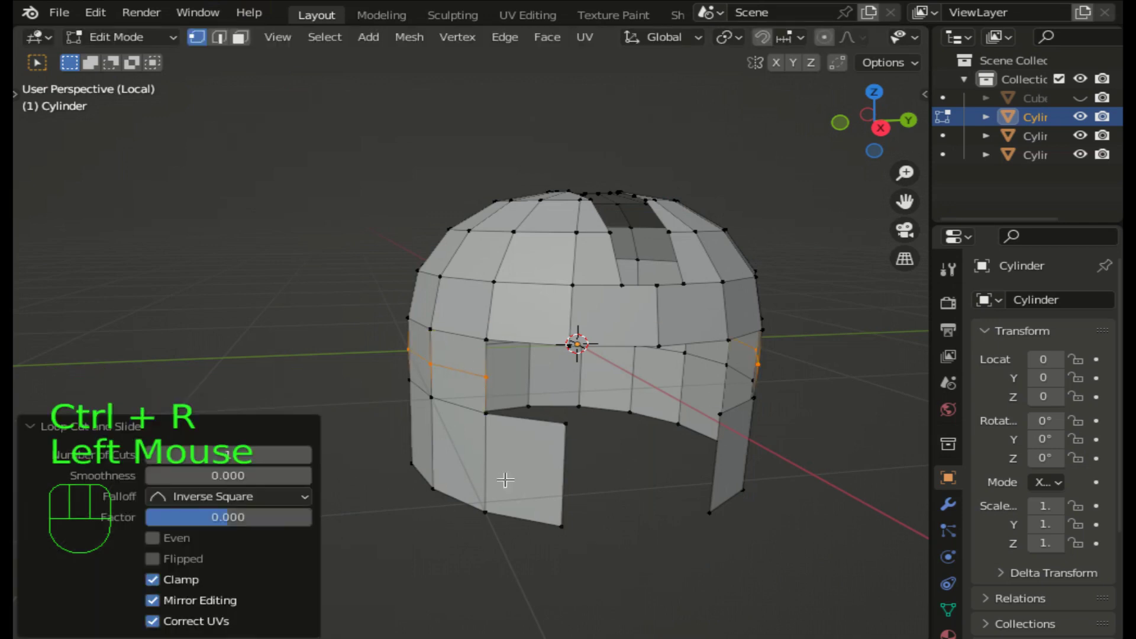
key("ctrl+r")
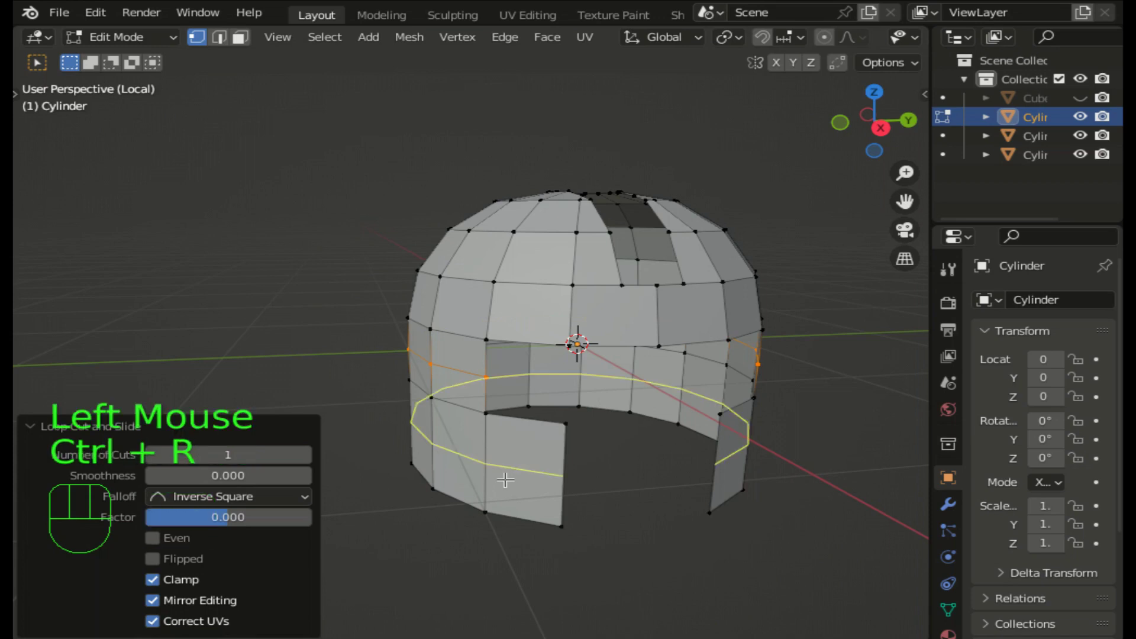
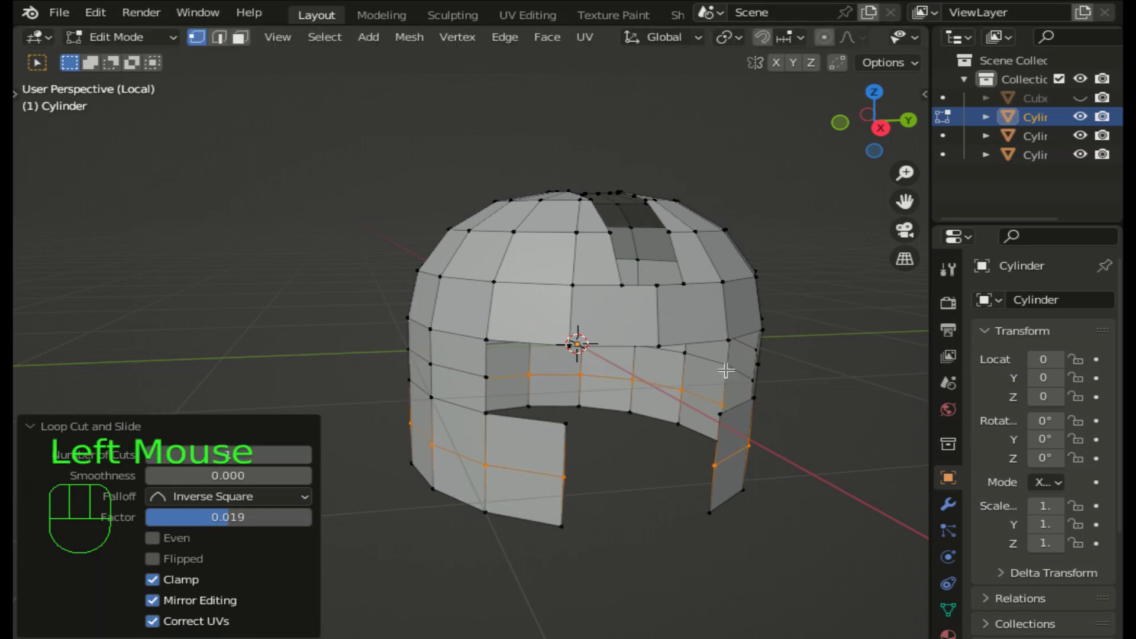
- Look straight down on the helmet and enable X-ray to select the half below the X axis
left_click(883, 104)
left_click(880, 98)
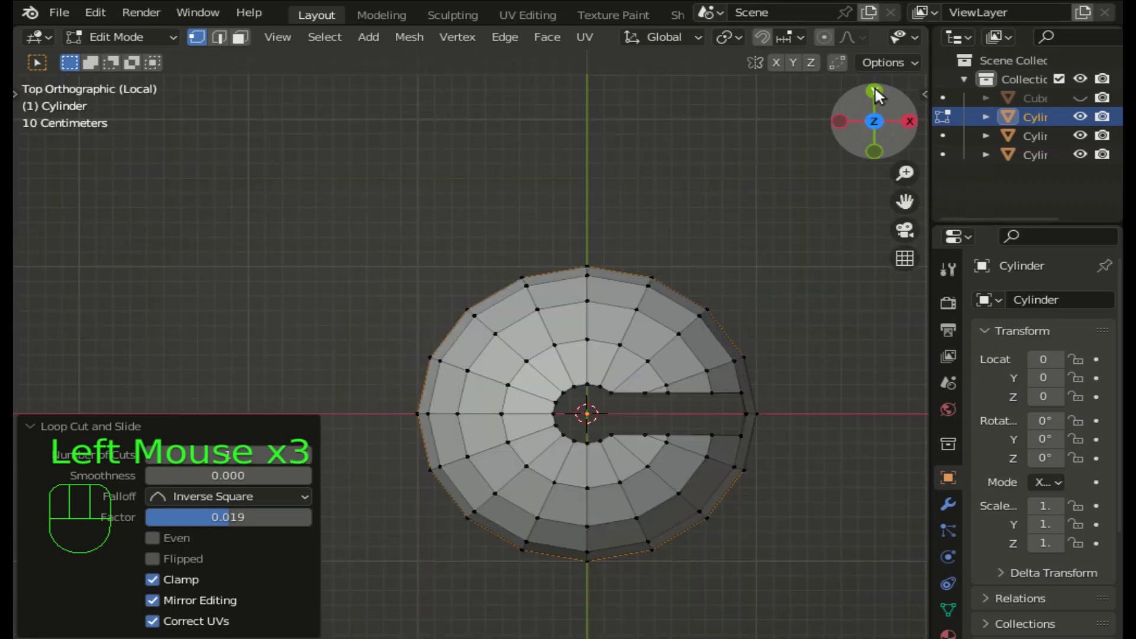
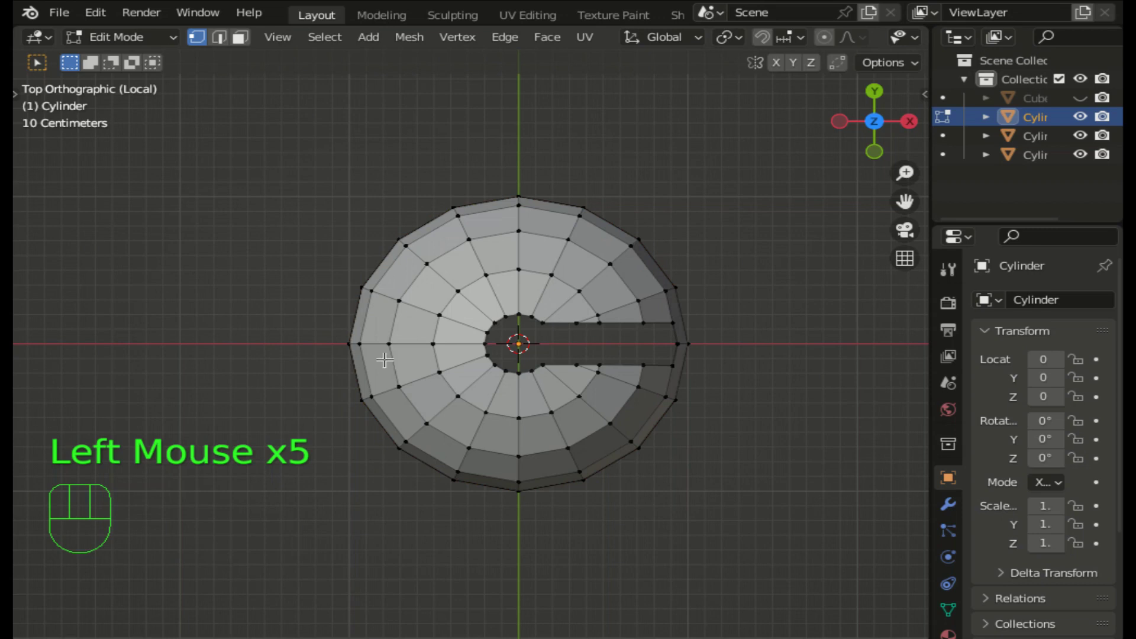
scroll("down", 3)
left_click(832, 46)
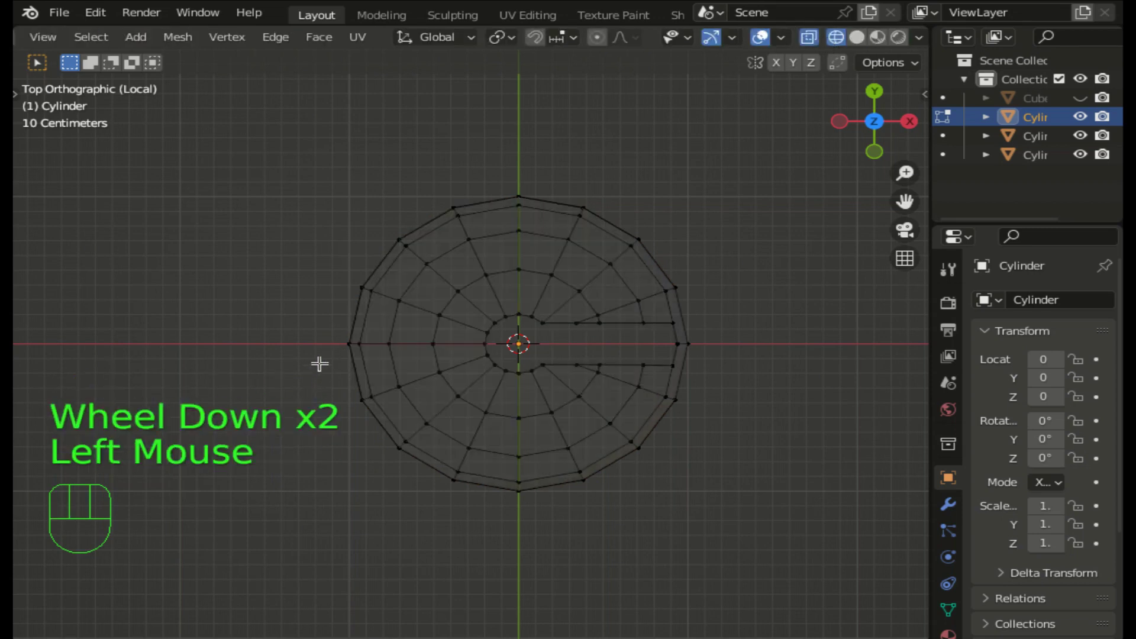
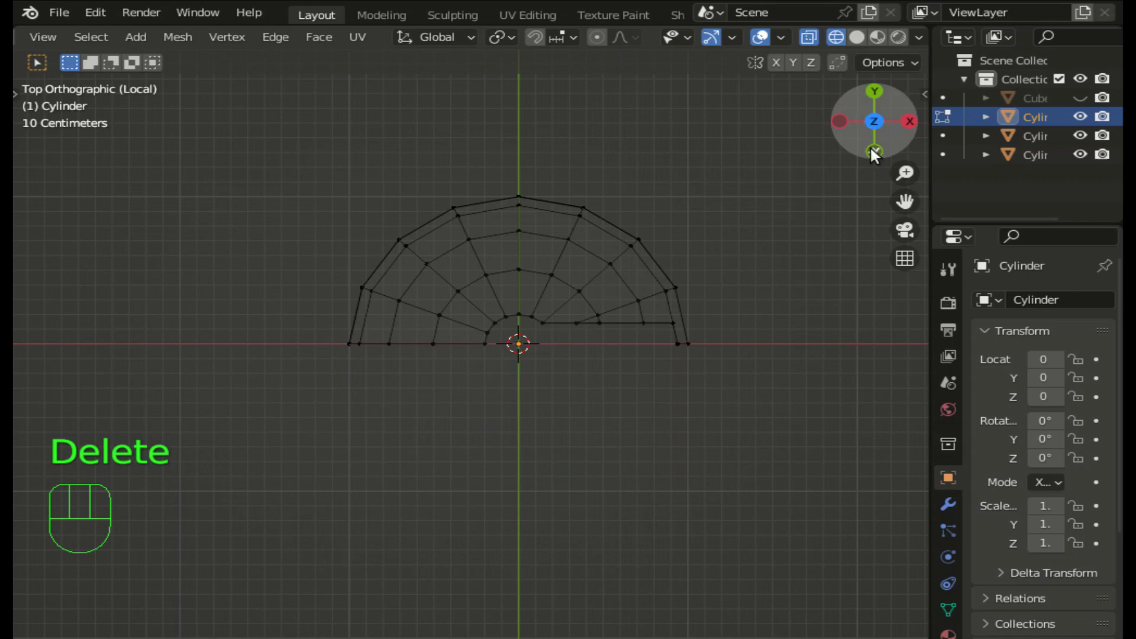
- Add a Mirror modifier on Y only (X off) and check the restored shell in solid shading from the back
left_click_drag(880, 129, 1046, 479)
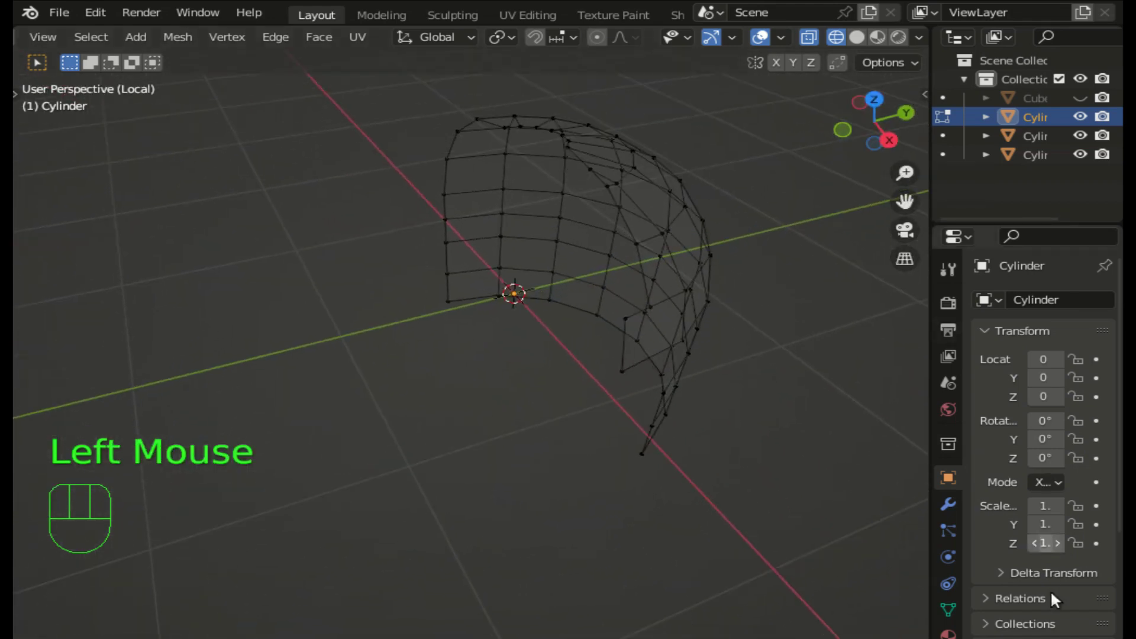
left_click(955, 513)
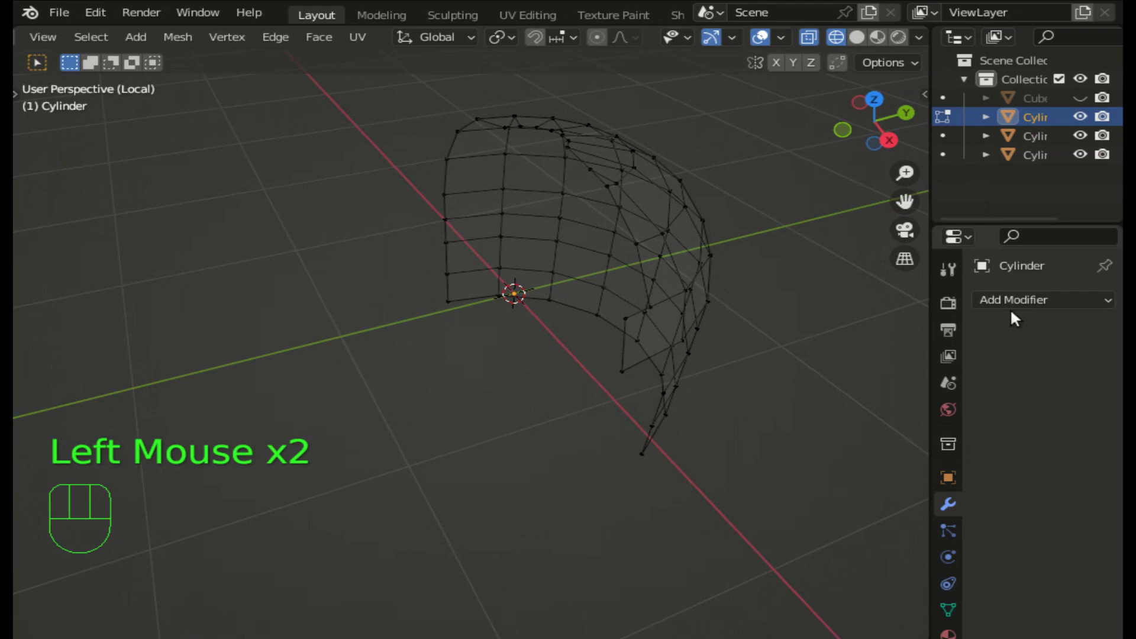
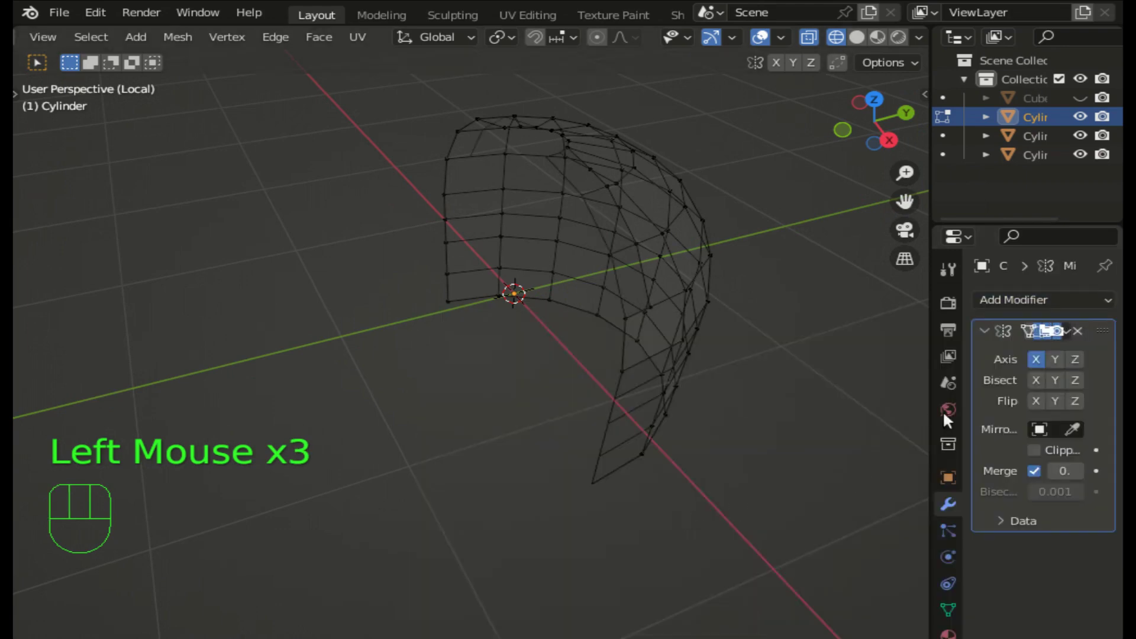
left_click(1060, 371)
left_click(1046, 368)
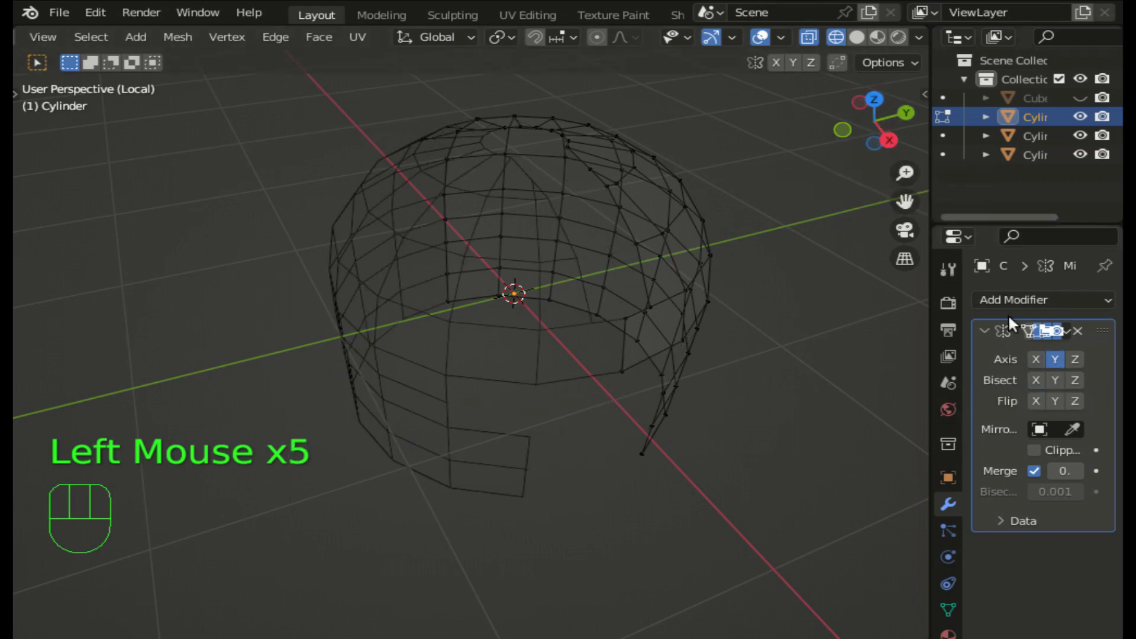
left_click(892, 141)
left_click_drag(867, 41, 905, 91)
left_click(917, 127)
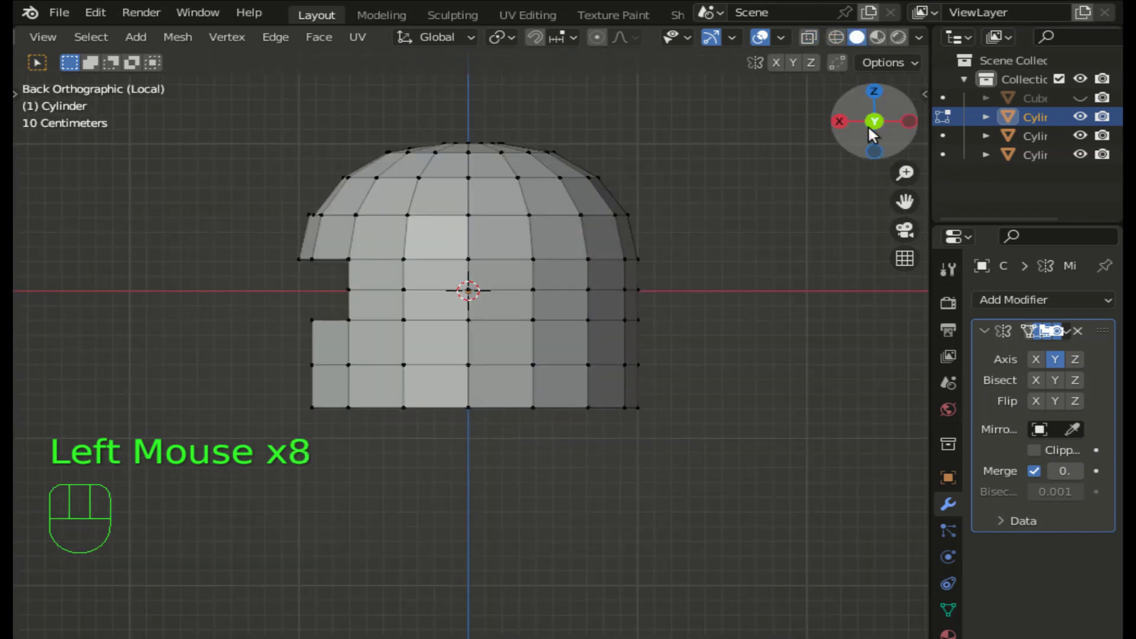
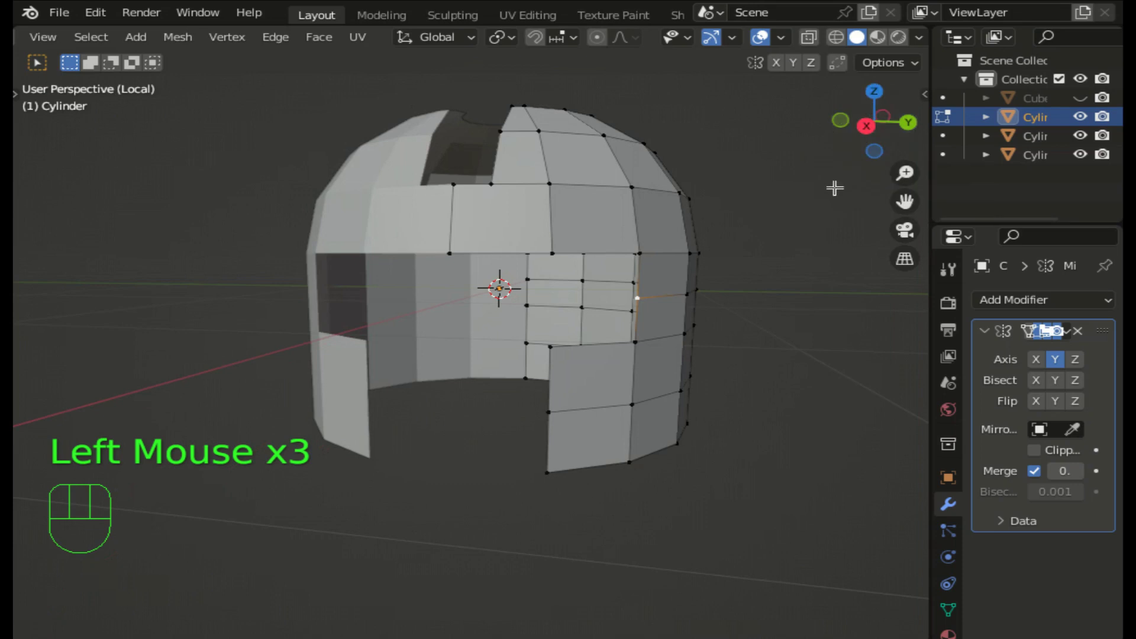
- Move the cheek guard's front-edge vertex sideways so the edge slants rather than dropping straight
key("g")
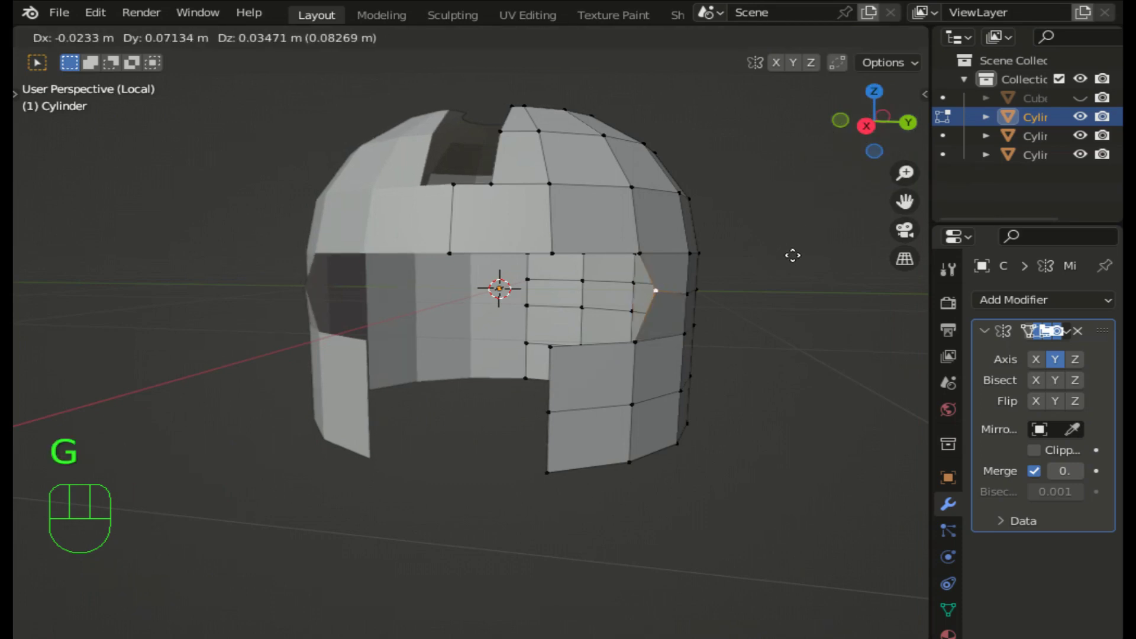
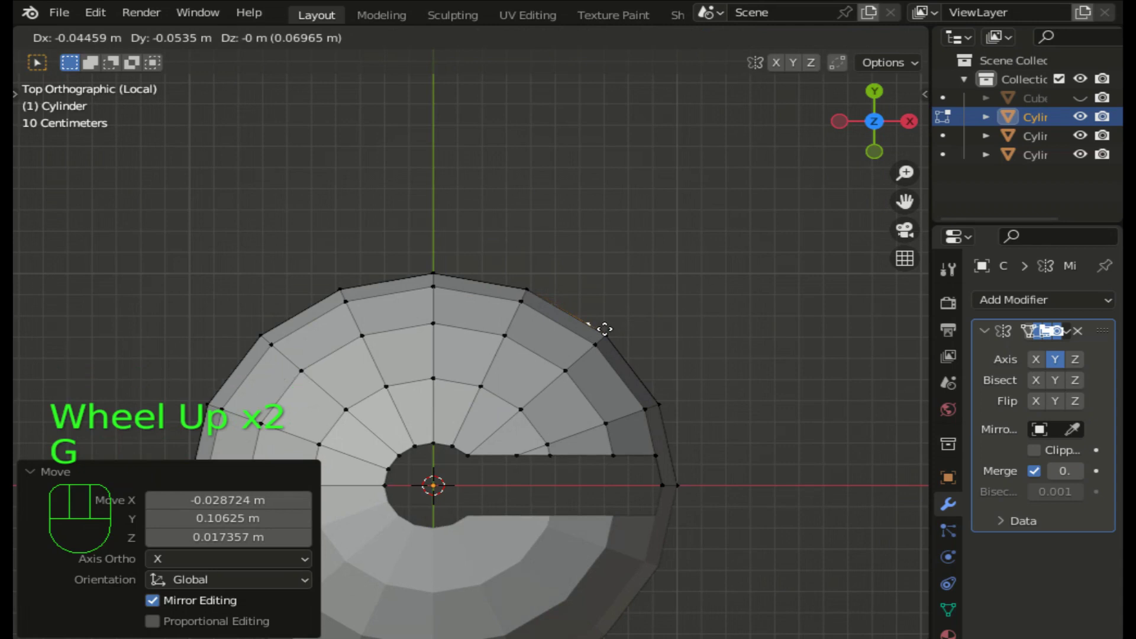
key("Left")
key("Left")
key("Return")
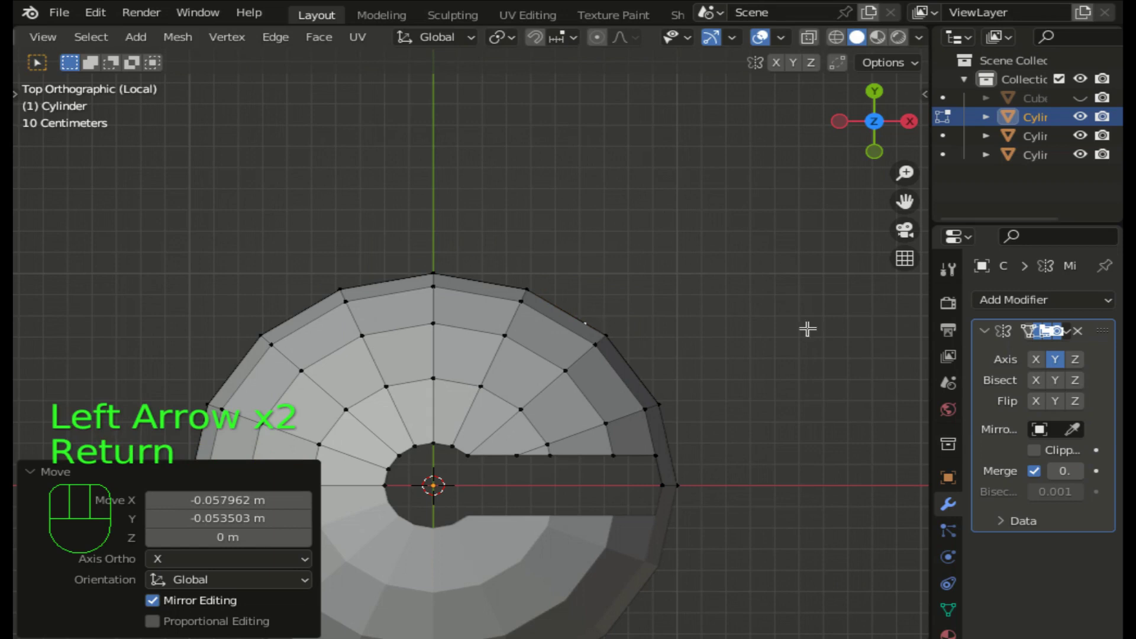
double_click(877, 155)
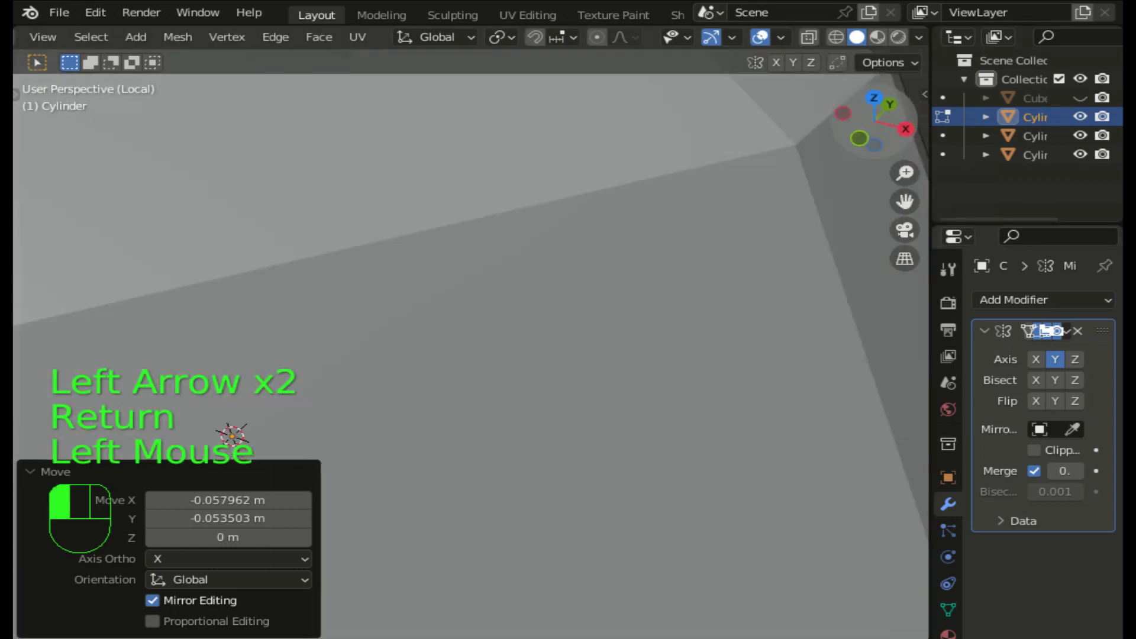
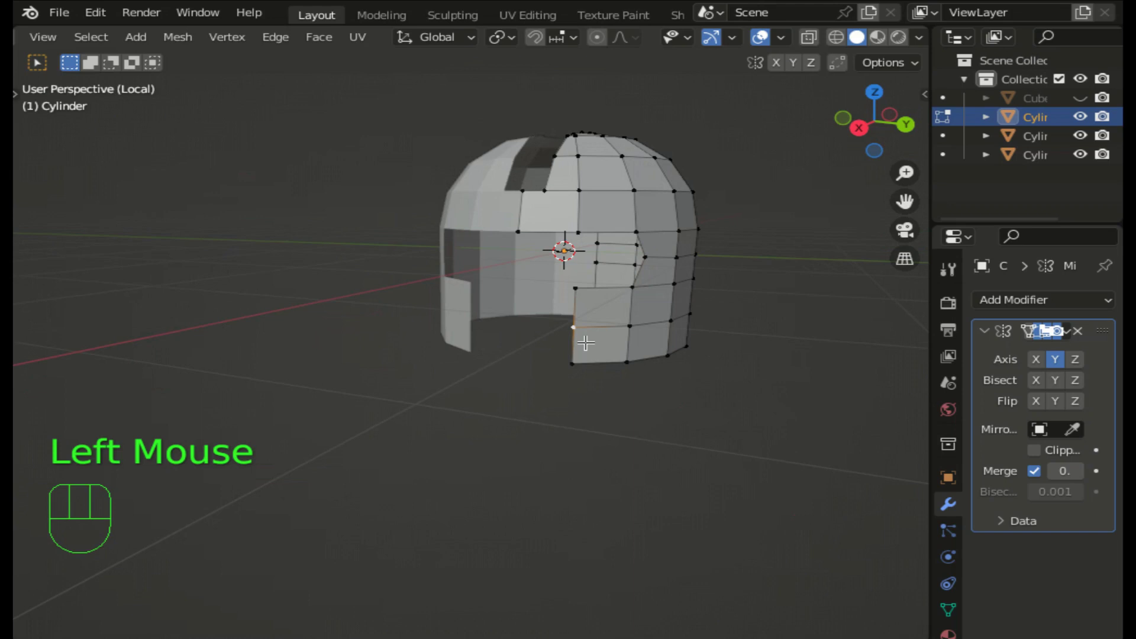
- Pull the cheek guard's lower front vertex inward so the guard tapers toward the bottom
key("g")
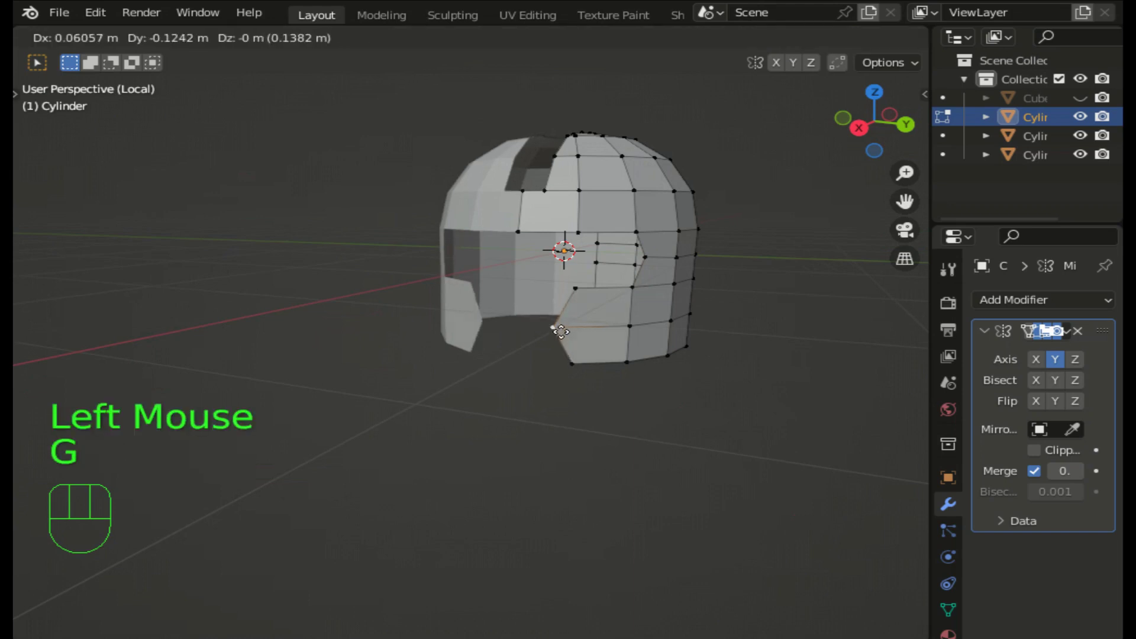
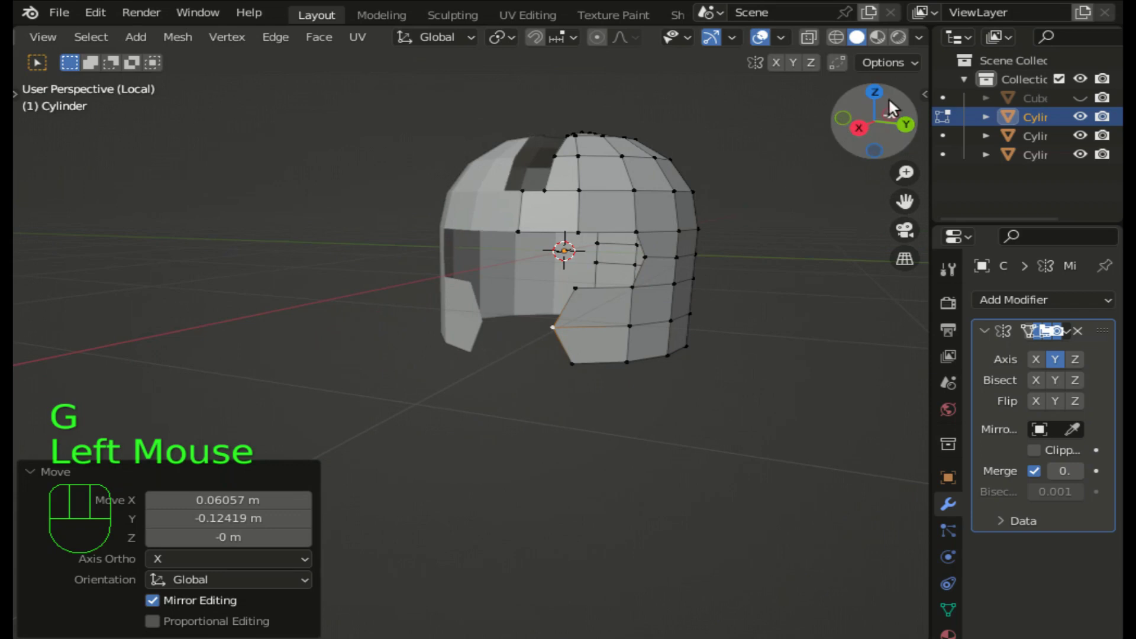
left_click(878, 95)
scroll("up", 3)
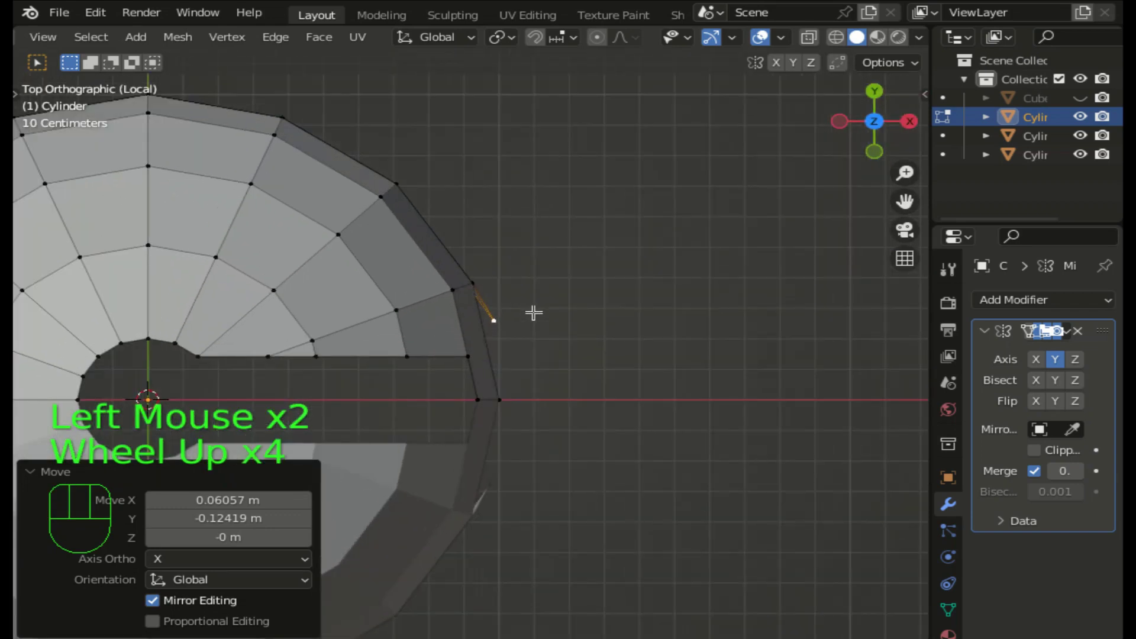
- From top view, nudge the stray rim vertex about 3.5 cm back onto the helmet outline
key("g")
key("Left")
key("Left")
key("Left")
key("Left")
key("Left")
key("Left")
key("Left")
key("Left")
key("Left")
key("Down")
key("Down")
key("Left")
key("Left")
key("Return")
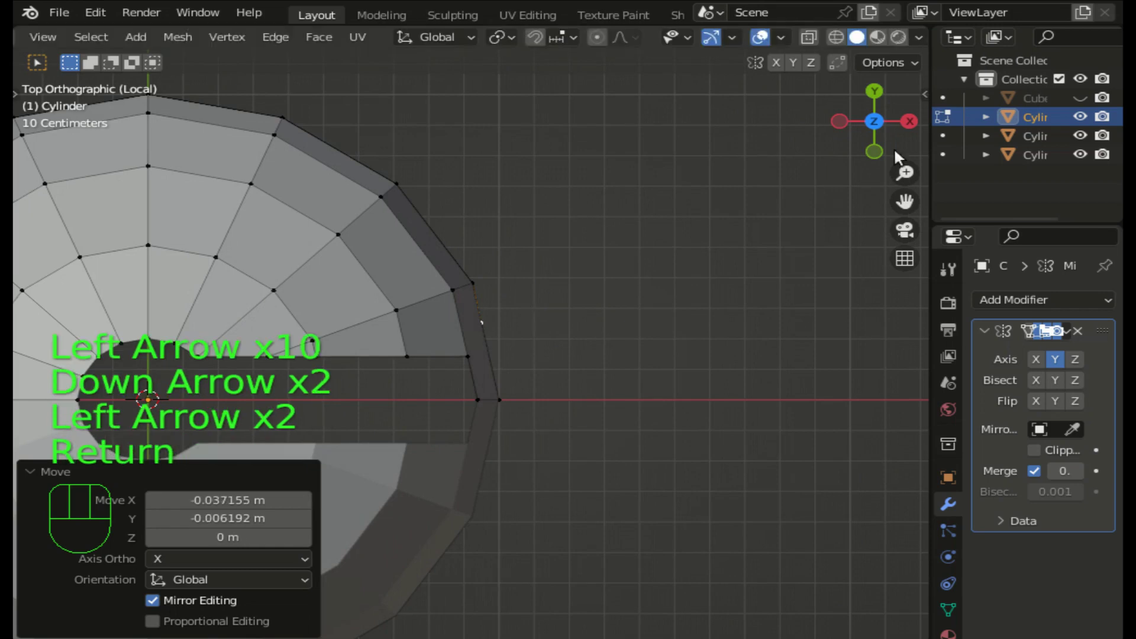
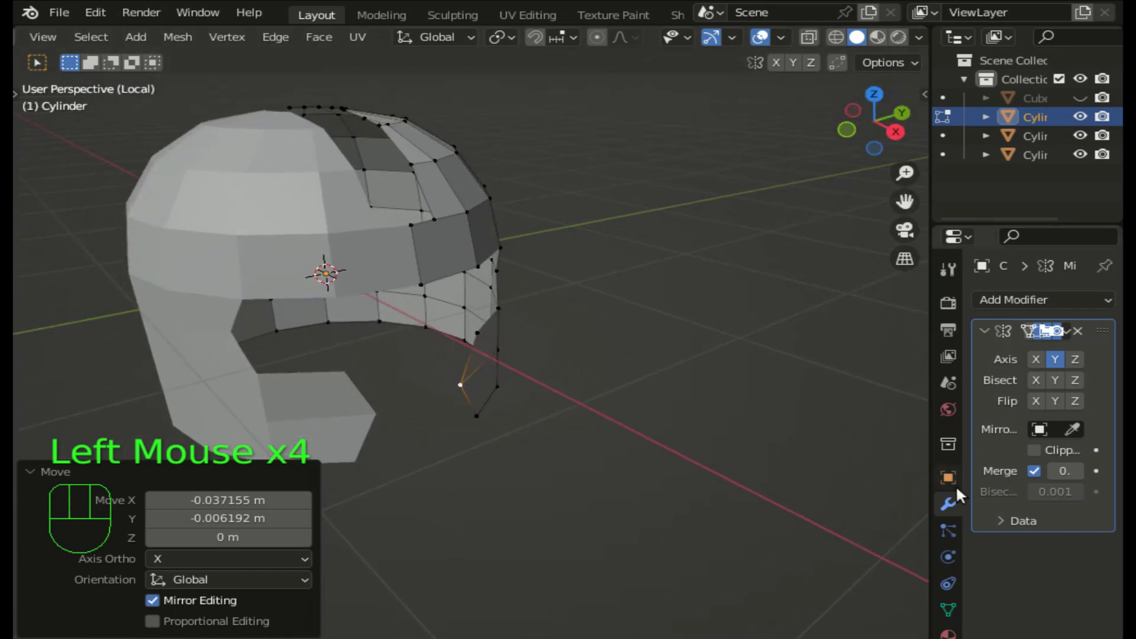
- Add a Solidify modifier after the Mirror with Thickness 0.01 m and Offset -1
left_click(956, 507)
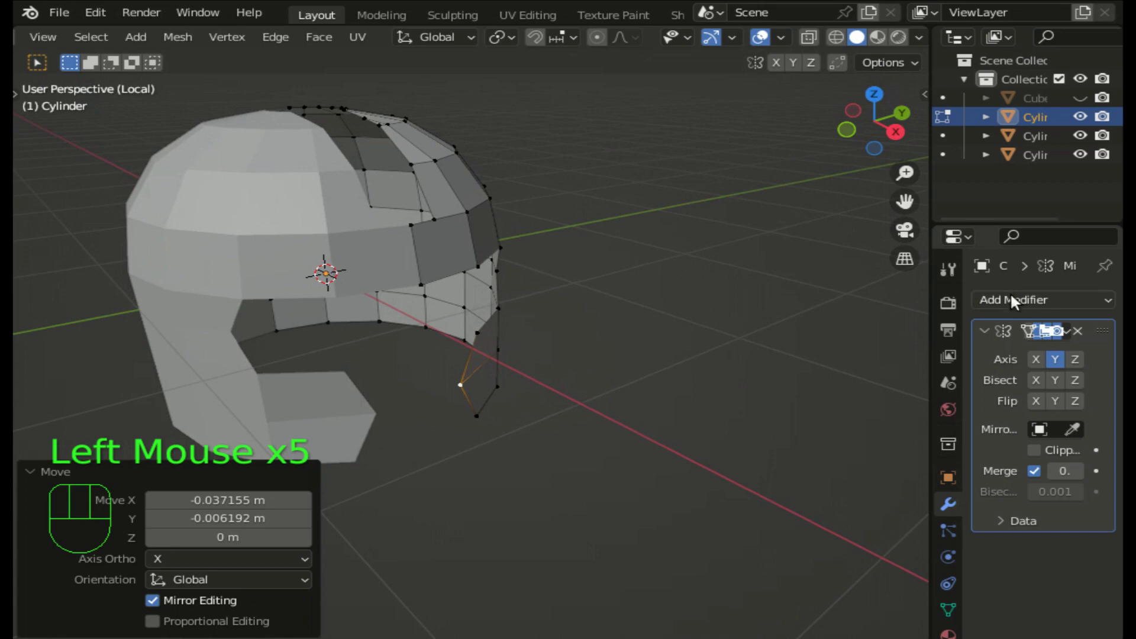
left_click_drag(1016, 314, 686, 624)
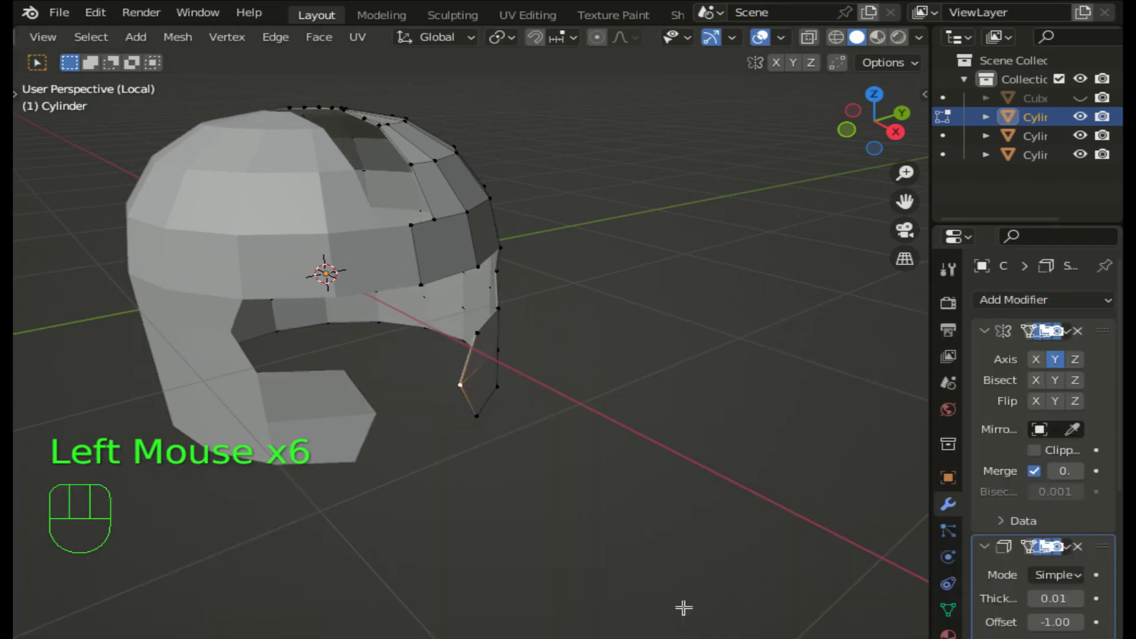